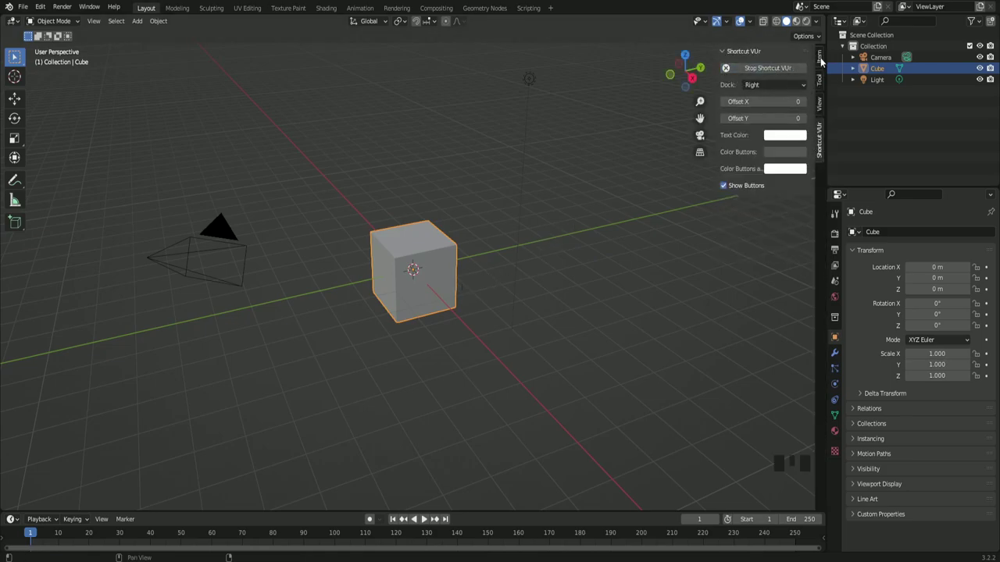
# - Show the cube's Transform values in the sidebar Item tab and orbit around the cube
pyautogui.click(825, 61)
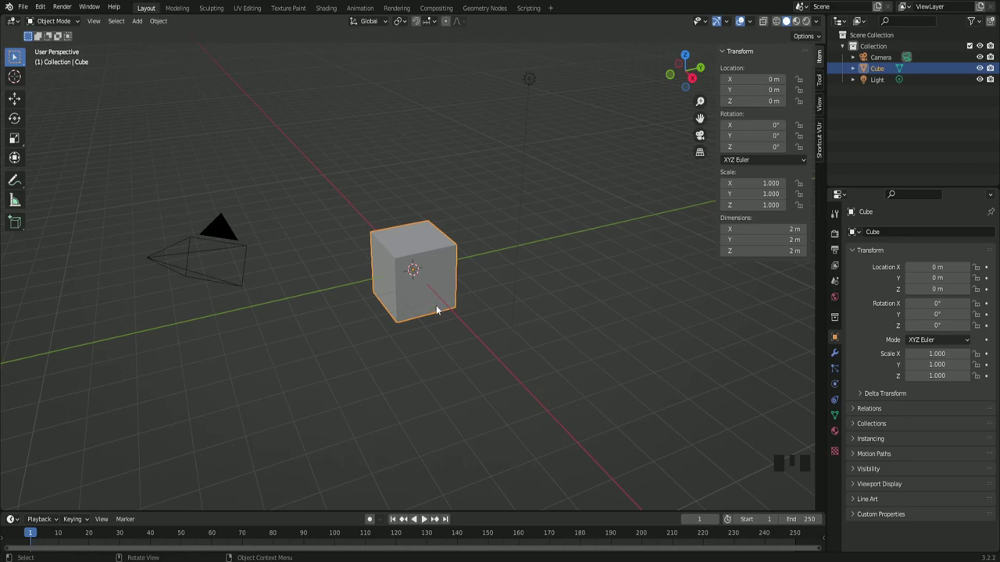
pyautogui.scroll(3)
pyautogui.scroll(-3)
pyautogui.scroll(3)
pyautogui.scroll(-3)
pyautogui.moveTo(430, 298); pyautogui.dragTo(505, 243)
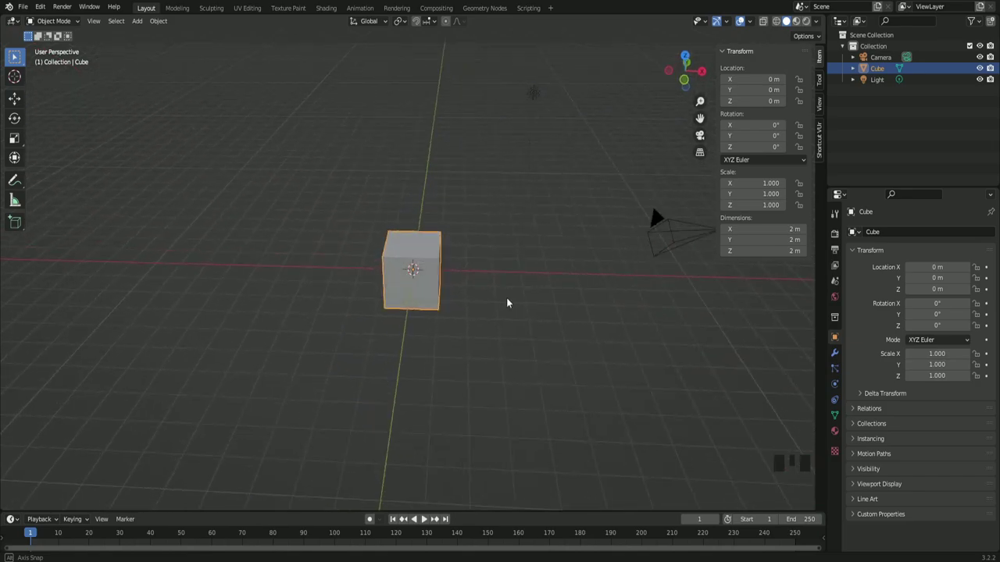
pyautogui.scroll(3)
pyautogui.scroll(-3)
pyautogui.moveTo(442, 268); pyautogui.dragTo(427, 254)
pyautogui.click(426, 255)
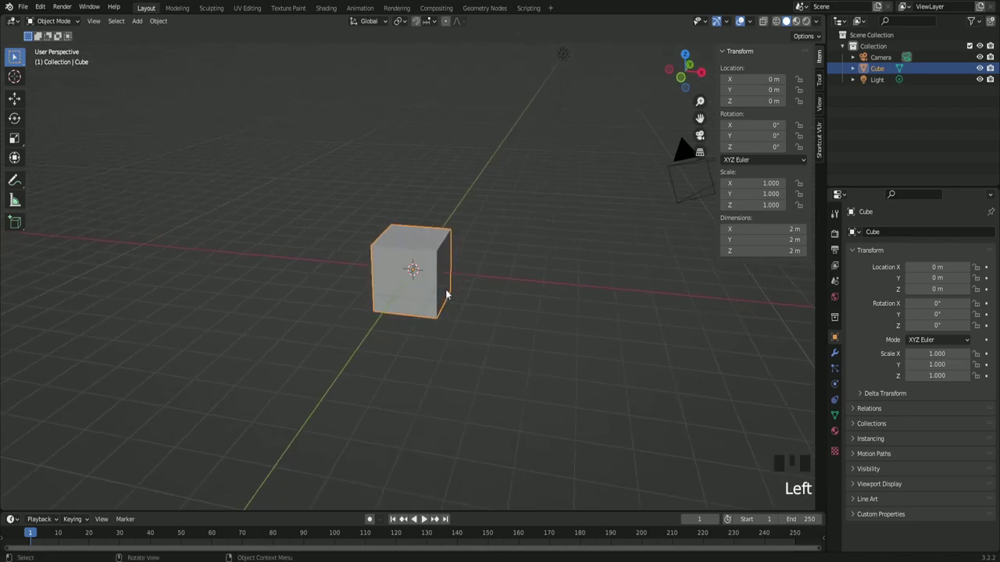
pyautogui.press('g')
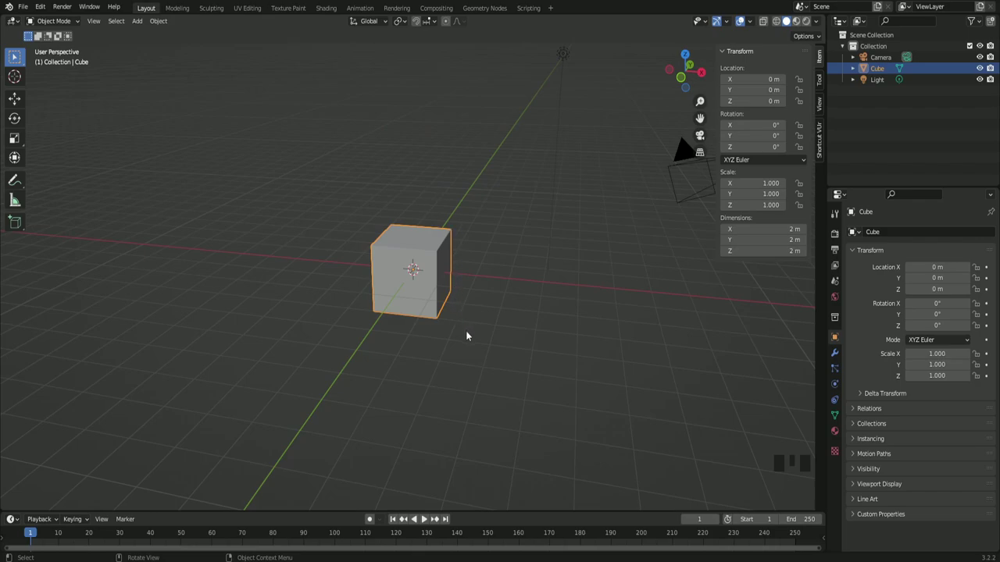
pyautogui.press('g')
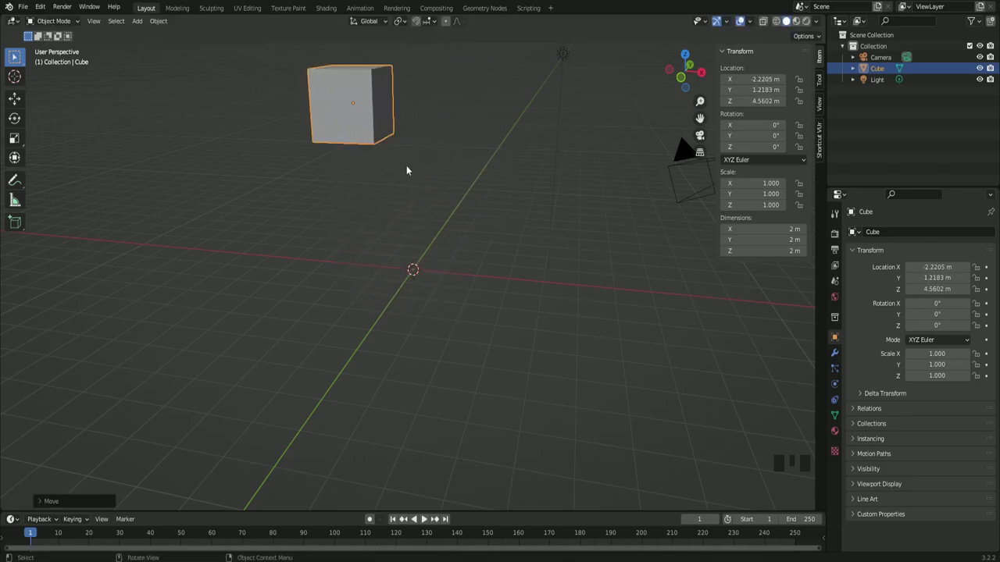
pyautogui.moveTo(502, 317); pyautogui.dragTo(427, 233)
pyautogui.press('ctrl+z')
pyautogui.moveTo(514, 332); pyautogui.dragTo(439, 299)
pyautogui.press('s')
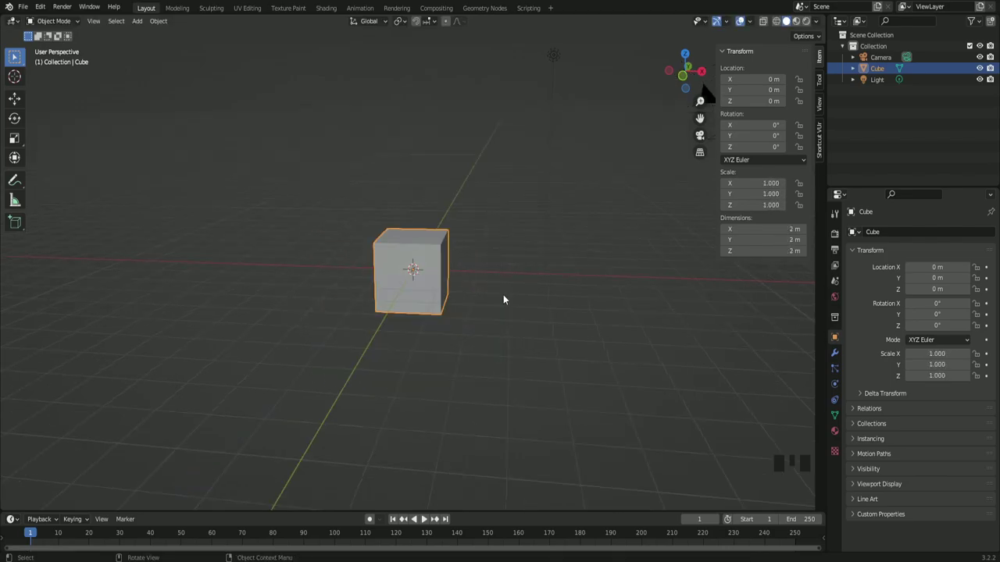
# - Scale the cube along Z to 2.451, making a 4.9 m pillar, checked from front, side and top
pyautogui.press('KP_1')
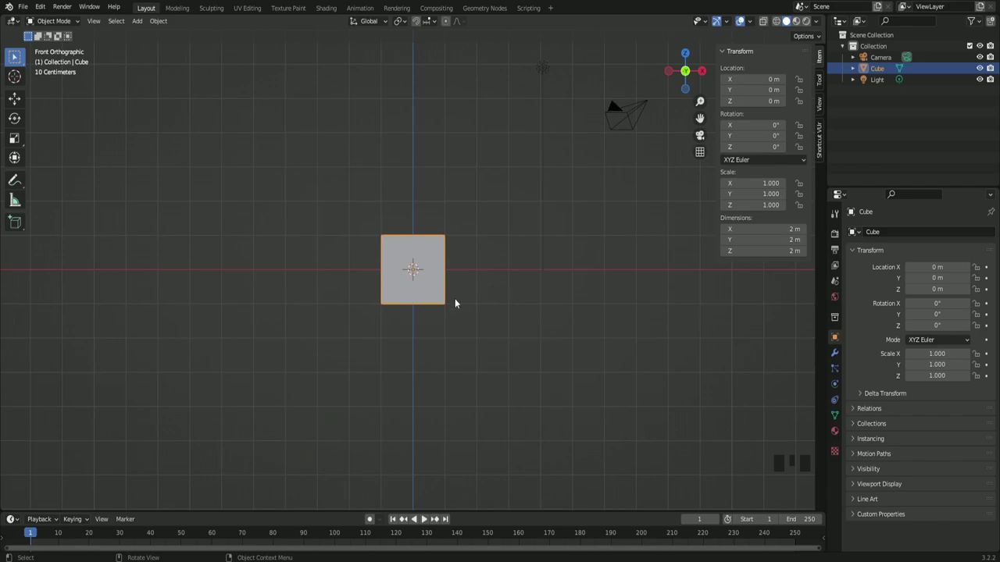
pyautogui.press('s')
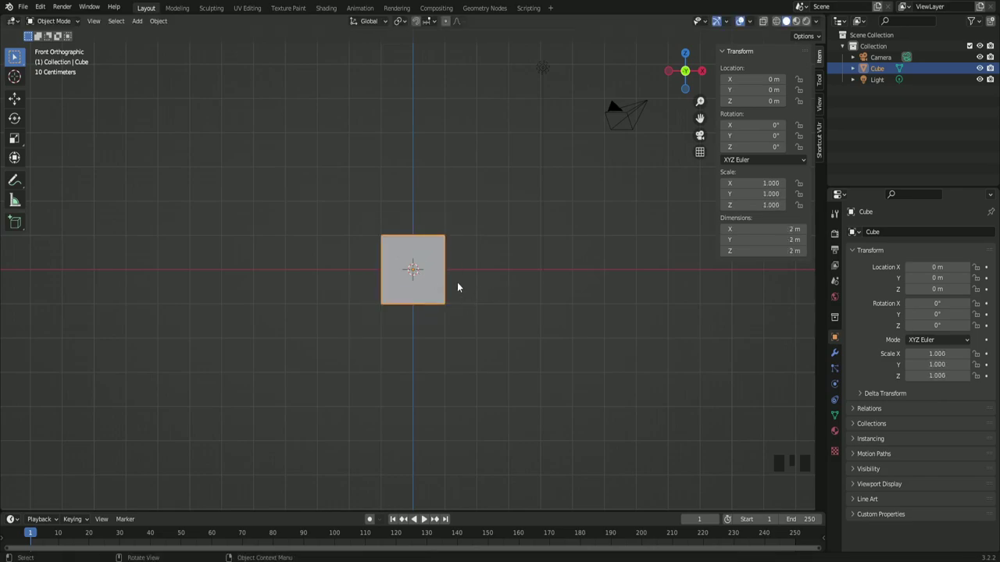
pyautogui.press('KP_3')
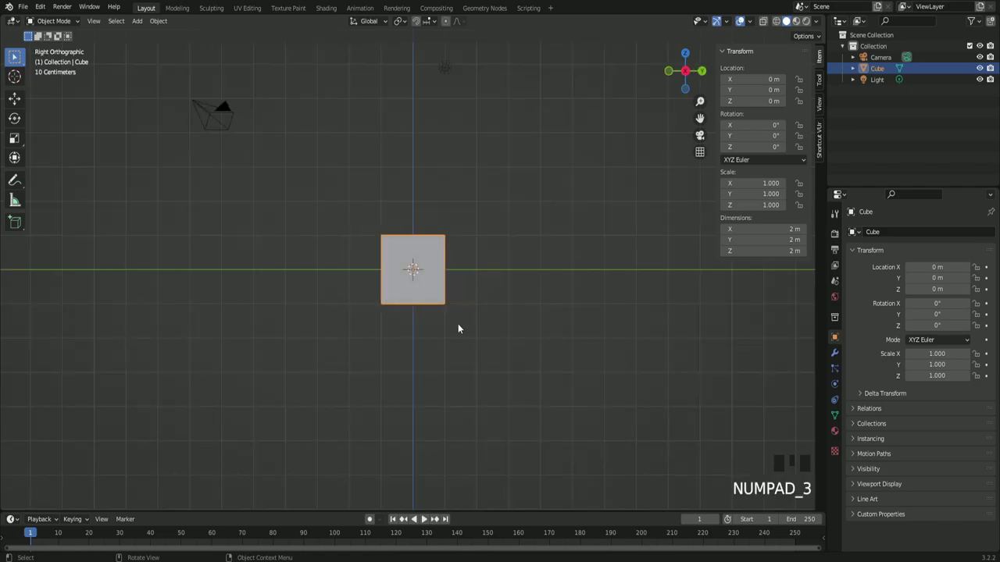
pyautogui.press('s')
pyautogui.press('s')
pyautogui.press('s')
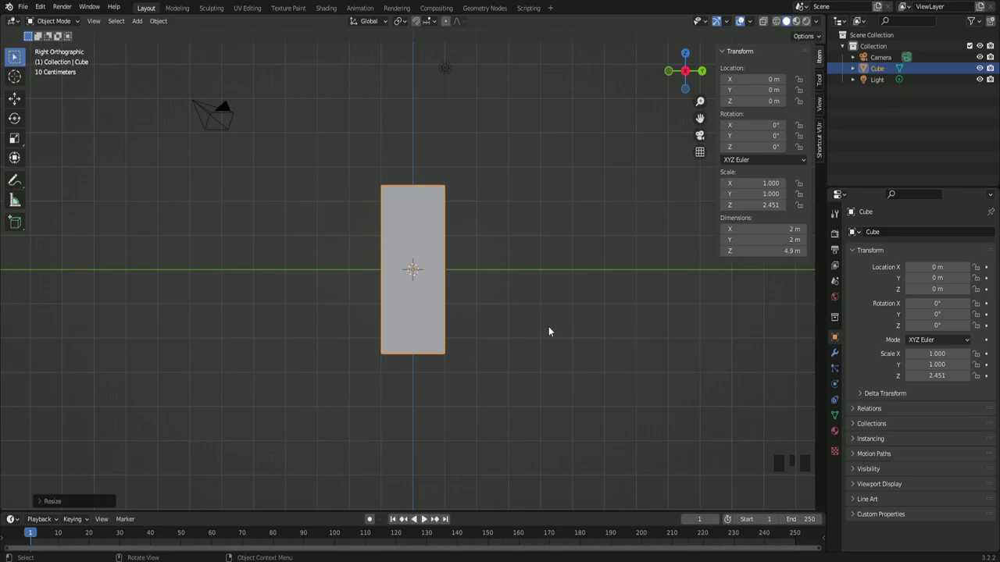
pyautogui.press('KP_7')
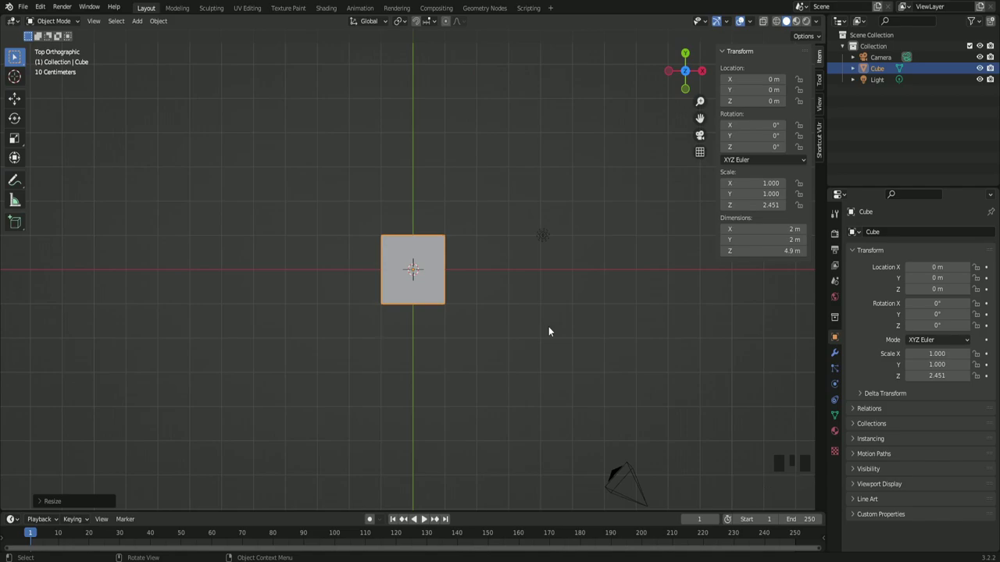
pyautogui.press('KP_1')
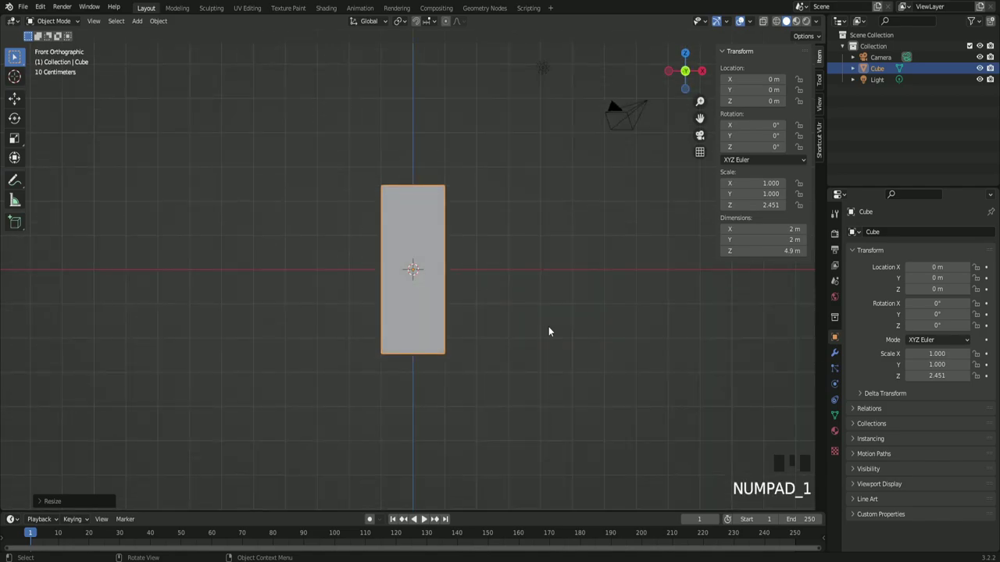
# - Move the pillar with Y- then Z-constrained drags to X 0.896, Y −0.369, Z 1.157 m
pyautogui.scroll(-3)
pyautogui.moveTo(523, 317); pyautogui.dragTo(510, 327)
pyautogui.scroll(3)
pyautogui.scroll(3)
pyautogui.moveTo(12, 104); pyautogui.dragTo(421, 290)
pyautogui.moveTo(427, 290); pyautogui.dragTo(431, 295)
pyautogui.scroll(3)
pyautogui.click(460, 275)
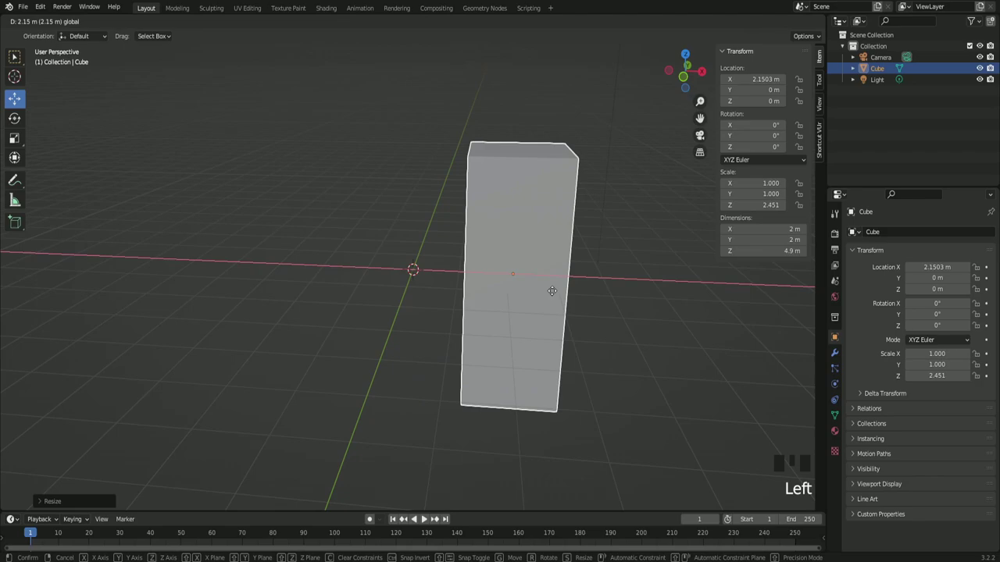
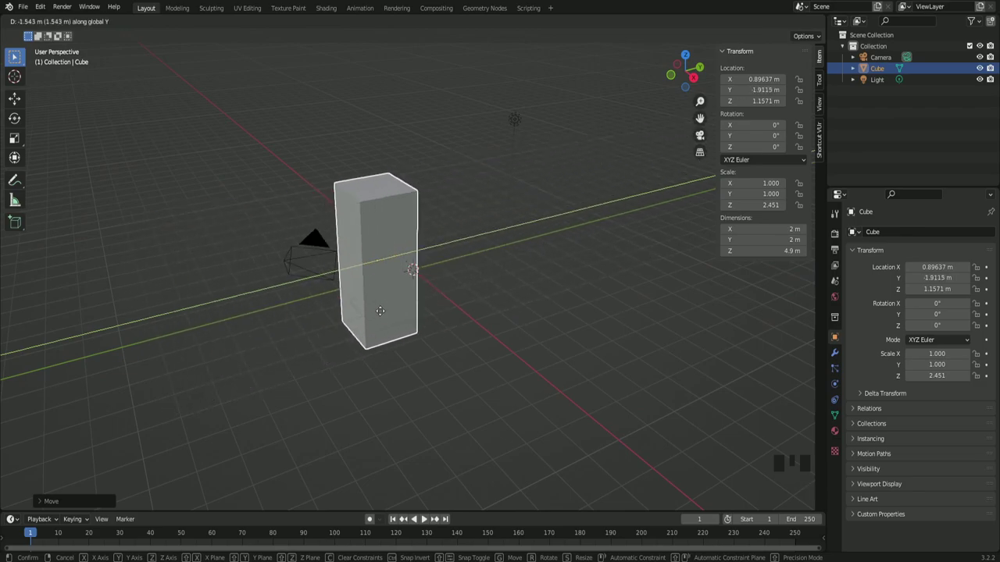
pyautogui.moveTo(365, 335); pyautogui.dragTo(465, 281)
pyautogui.press('g')
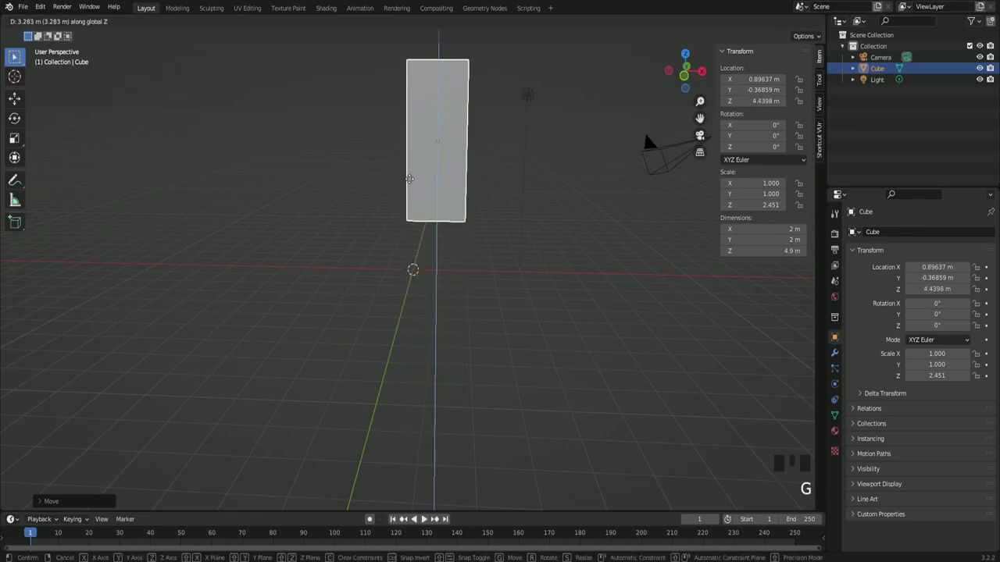
pyautogui.moveTo(474, 290); pyautogui.dragTo(508, 302)
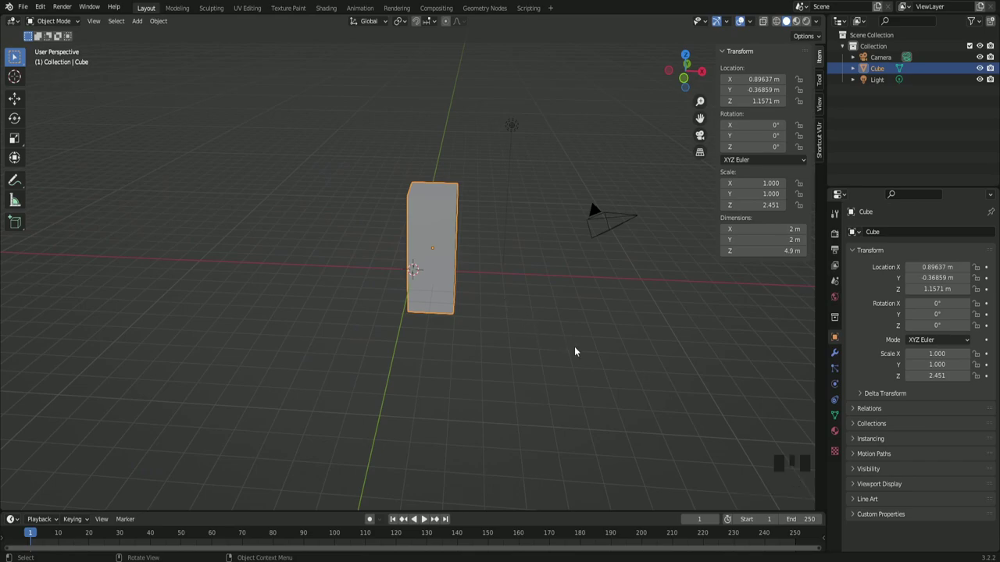
# - Abandon a trial rotation, delete the pillar and add a sphere at the world origin
pyautogui.press('r')
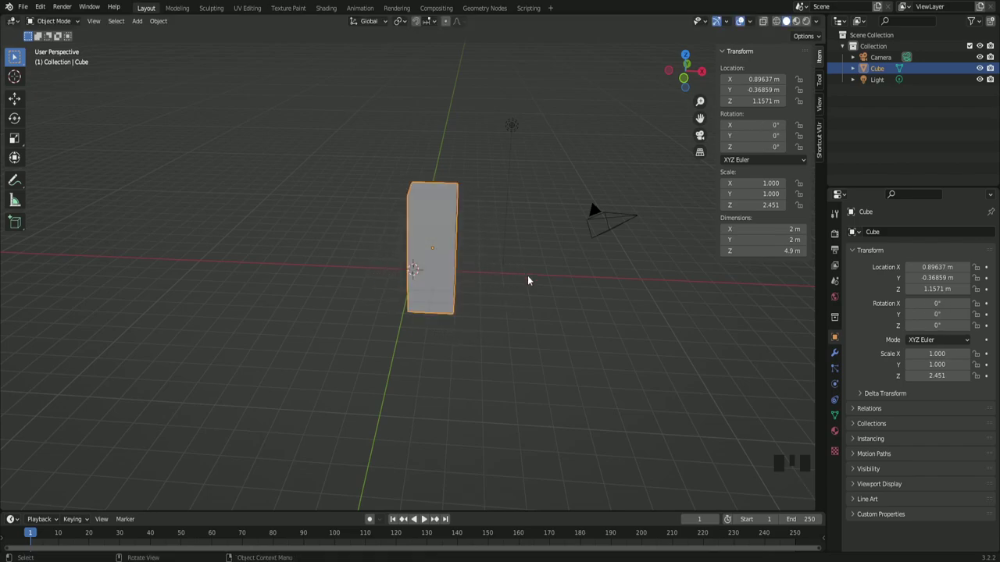
pyautogui.moveTo(575, 395); pyautogui.dragTo(425, 294)
pyautogui.click(424, 294)
pyautogui.moveTo(439, 352); pyautogui.dragTo(444, 329)
pyautogui.press('Return')
pyautogui.press('Delete')
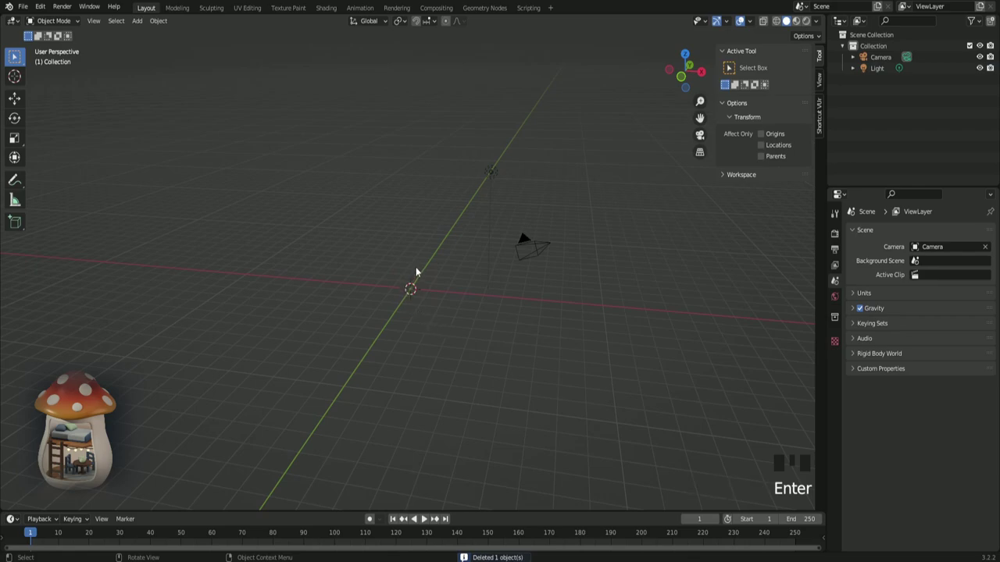
pyautogui.press('shift+a')
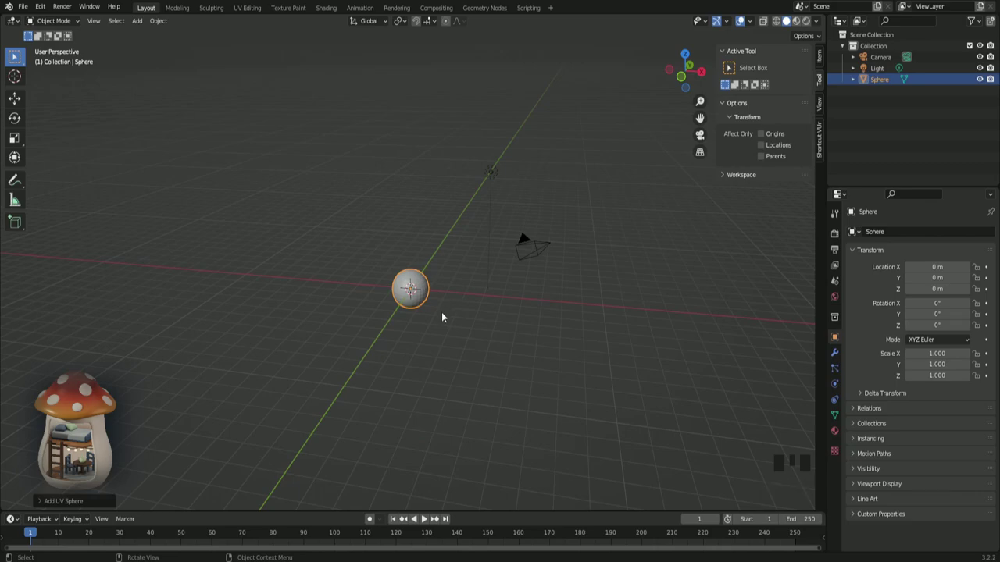
# - Switch to front view and zoom in close on the sphere
pyautogui.press('KP_1')
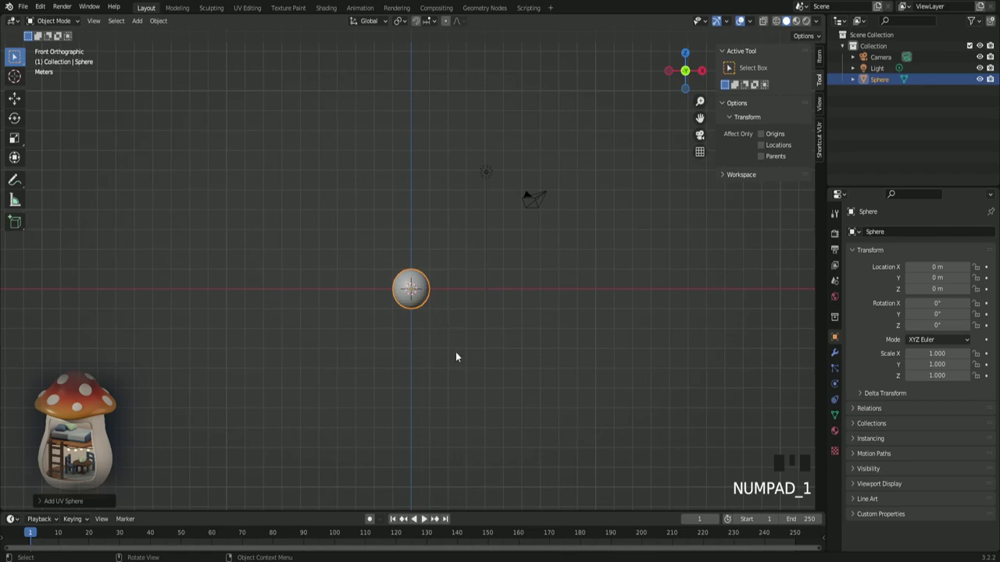
pyautogui.scroll(3)
pyautogui.scroll(3)
pyautogui.scroll(3)
pyautogui.scroll(3)
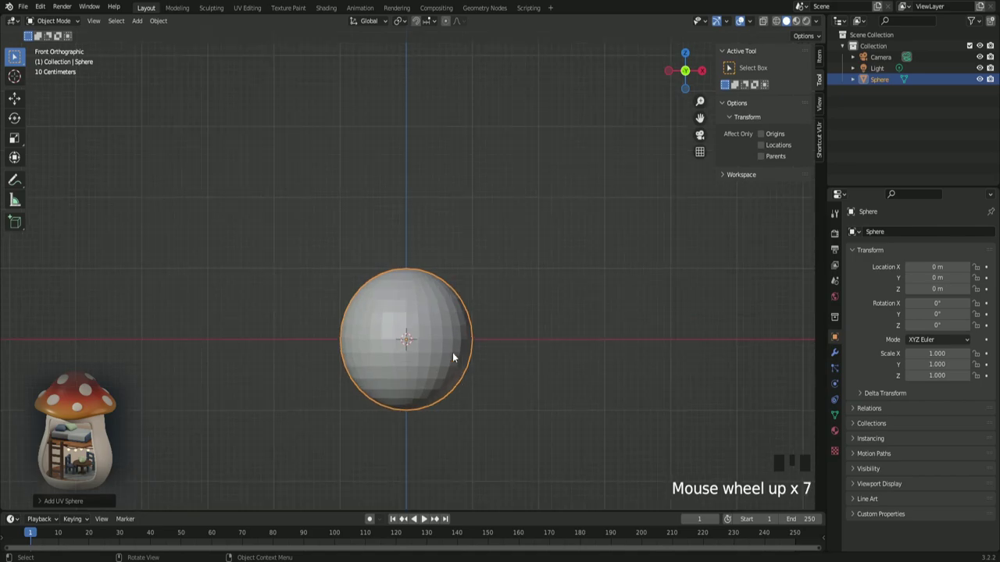
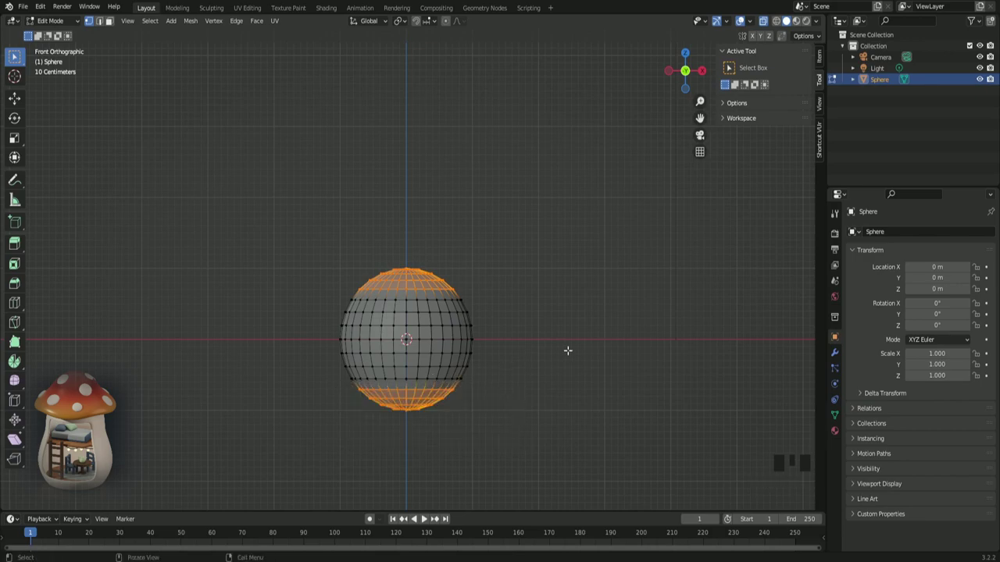
# - Delete the sphere's top and bottom vertex rings, leaving an open-ended shape
pyautogui.press('Delete')
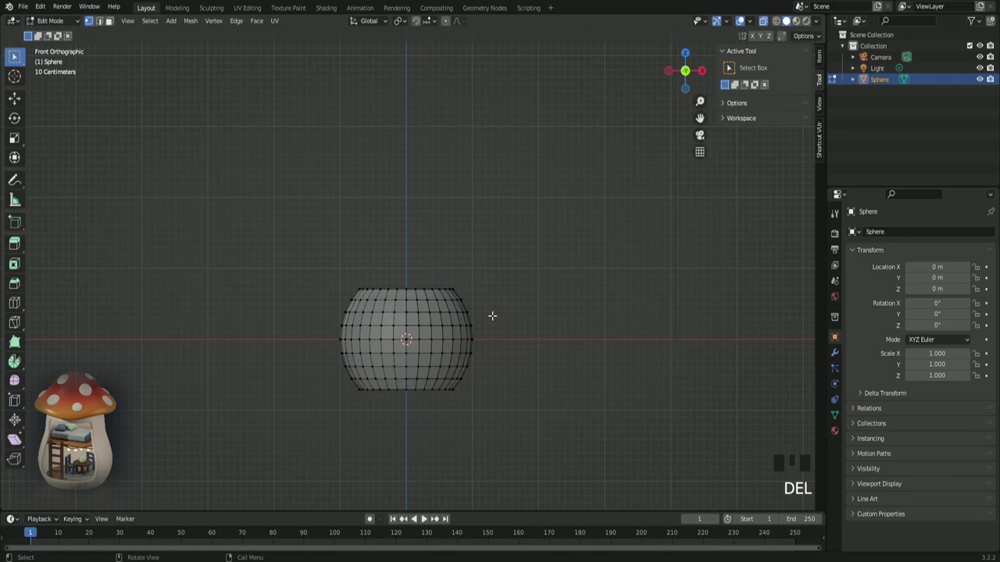
pyautogui.press('Tab')
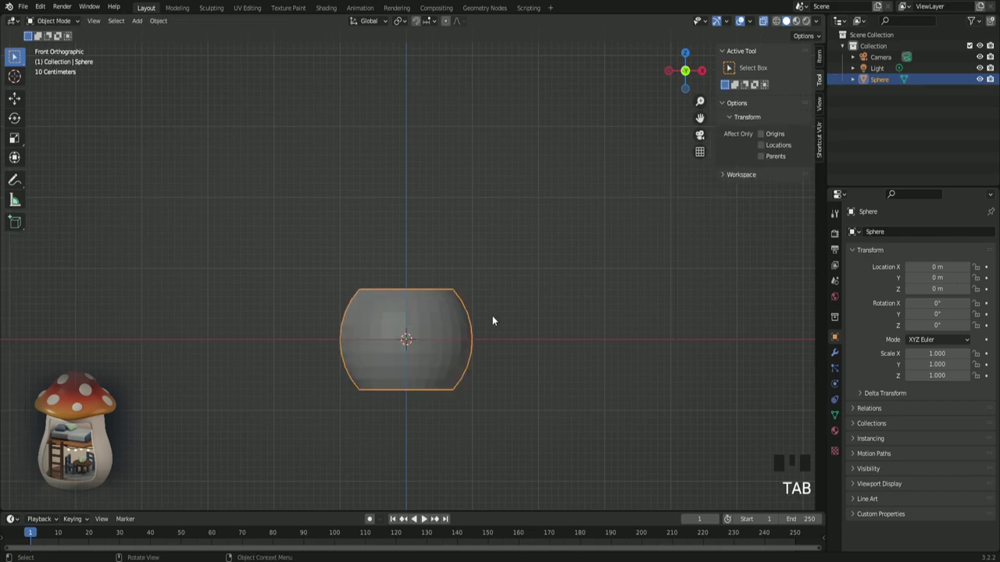
pyautogui.press('Tab')
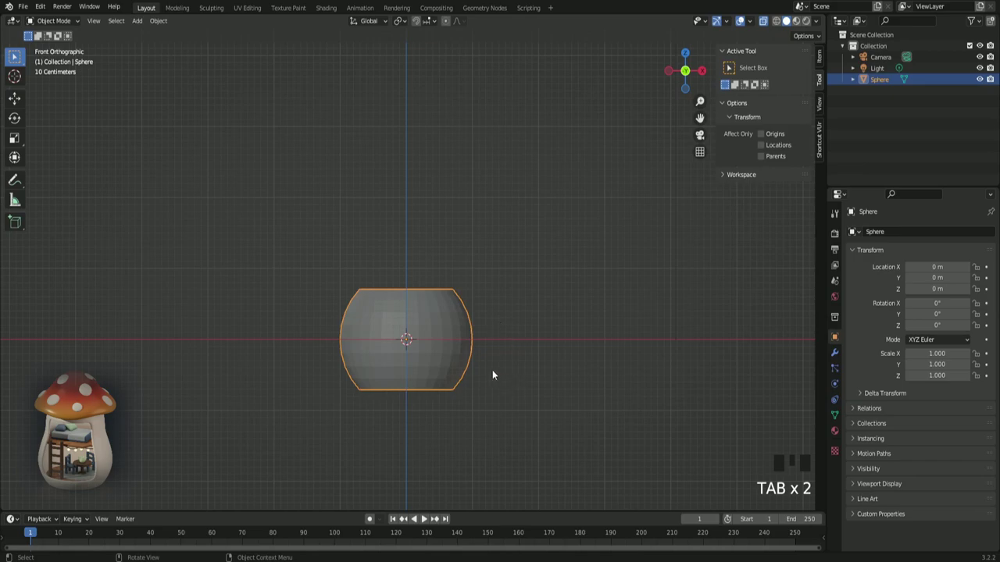
# - Stretch the trimmed sphere along Z into a taller stem shape
pyautogui.press('s')
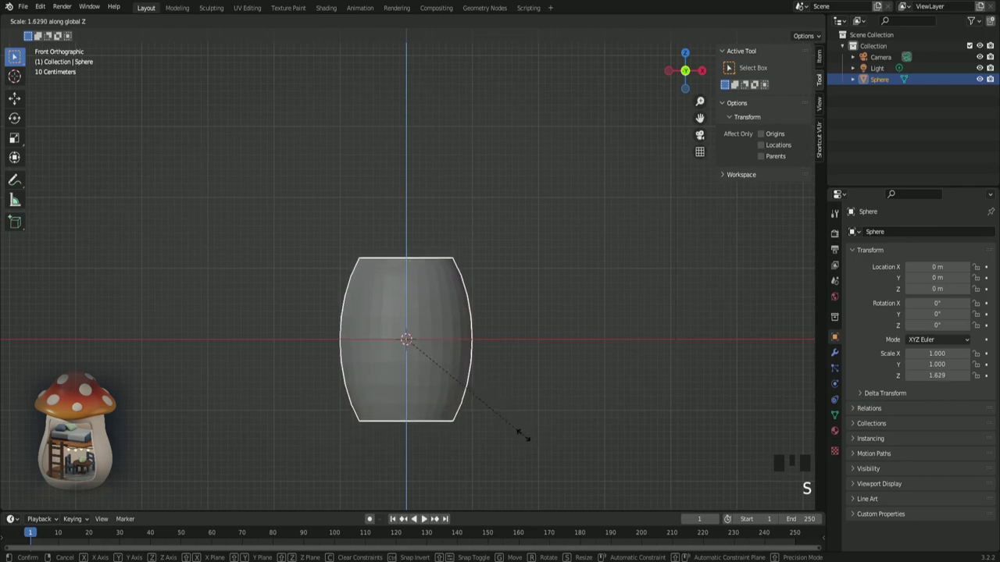
pyautogui.press('z')
pyautogui.press('z')
pyautogui.press('z')
pyautogui.press('s')
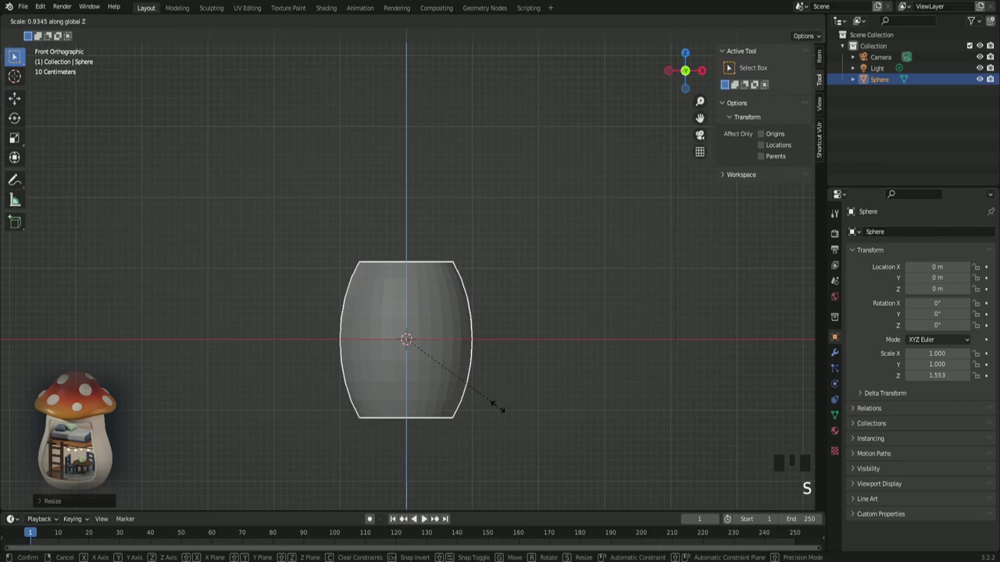
pyautogui.press('z')
pyautogui.press('z')
pyautogui.press('z')
pyautogui.click(822, 61)
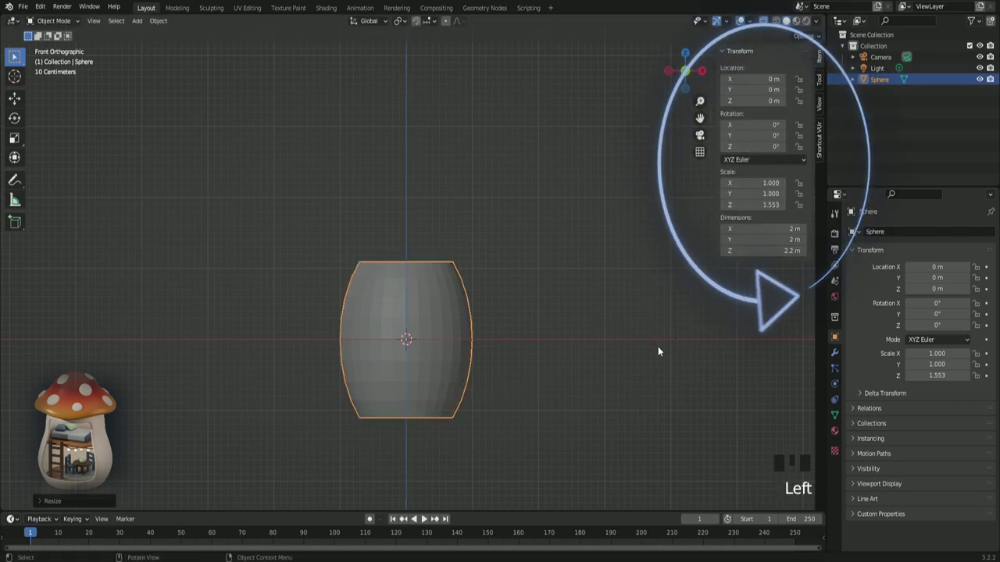
# - Refine the stem to Z scale 1.544 (2.18 m tall) and enter Edit Mode on it
pyautogui.press('s')
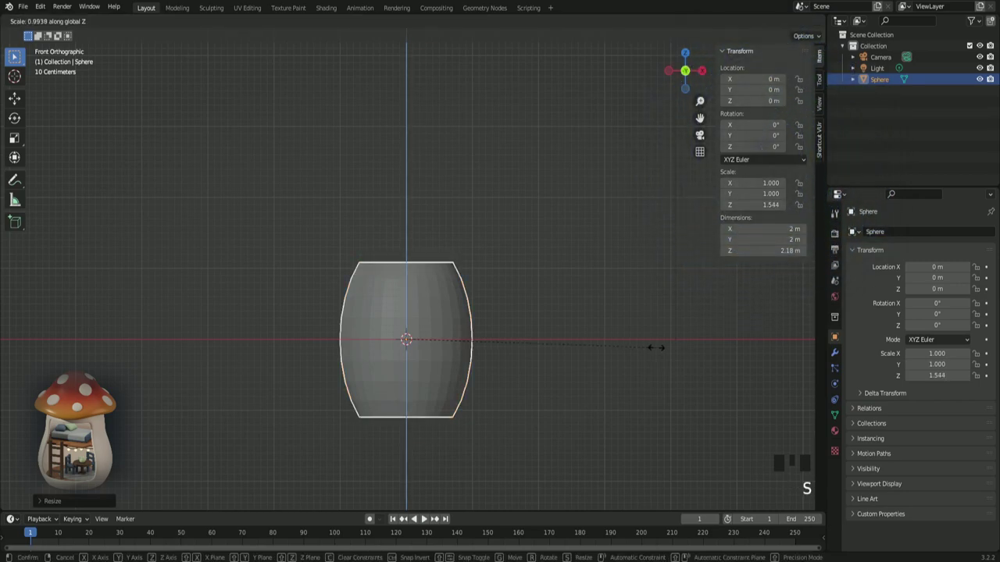
pyautogui.press('z')
pyautogui.press('z')
pyautogui.press('z')
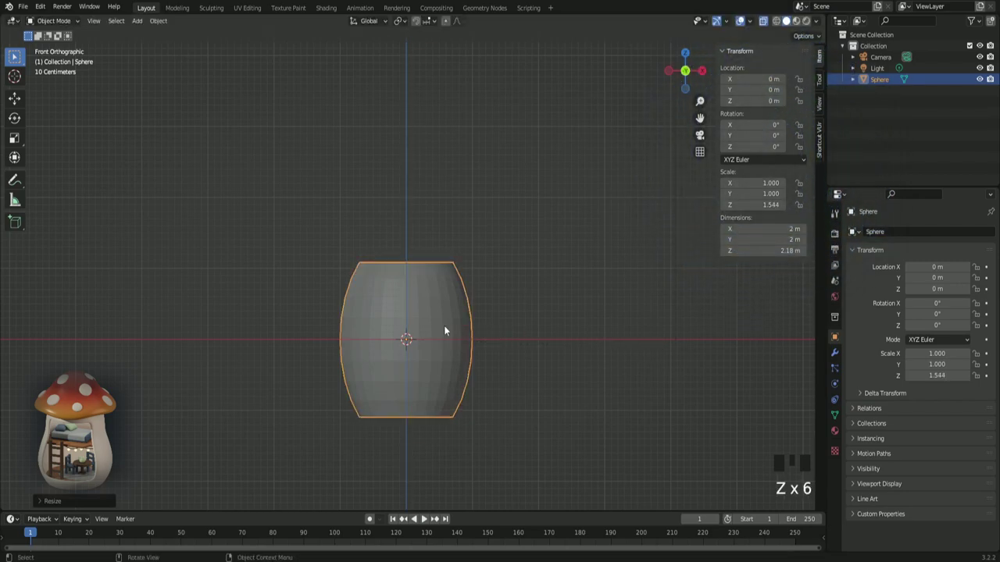
pyautogui.press('Tab')
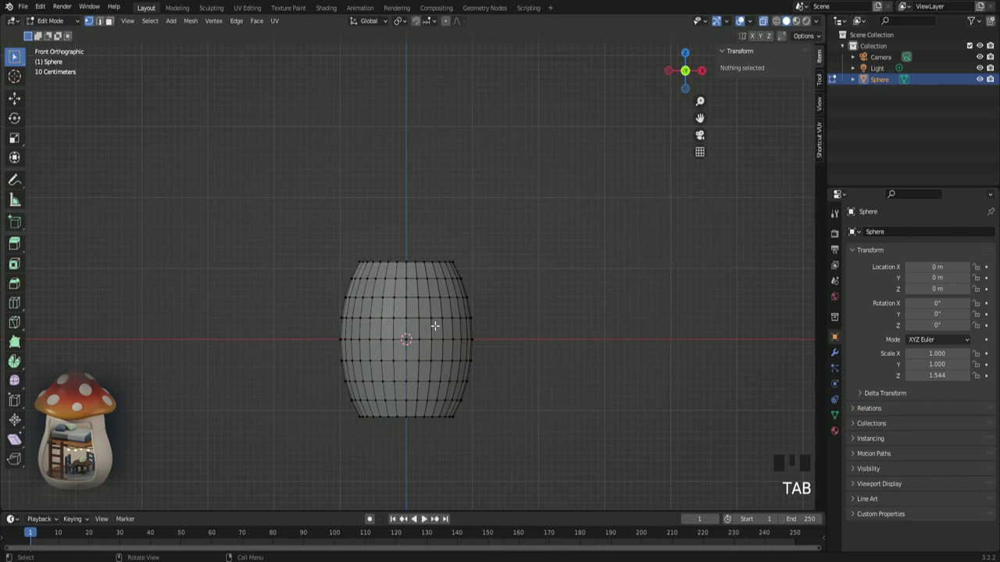
# - With proportional editing on, shrink the stem's middle loop and widen its bottom loop about 6%
pyautogui.press('Tab')
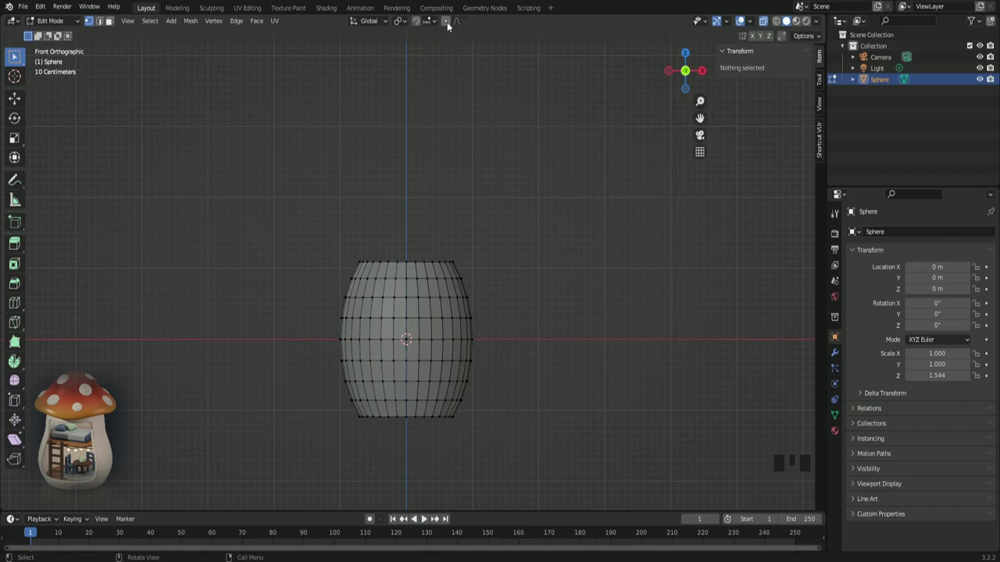
pyautogui.click(449, 26)
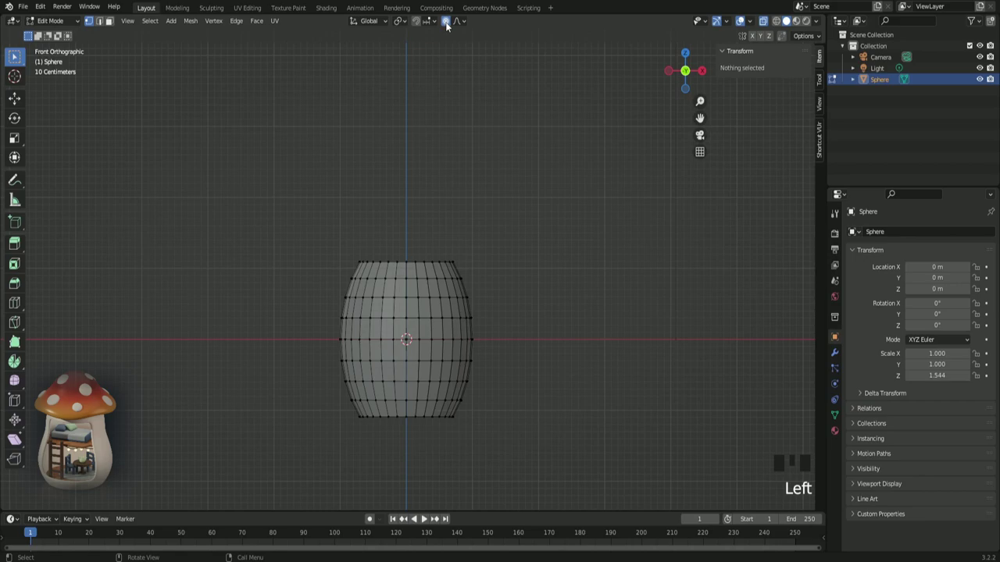
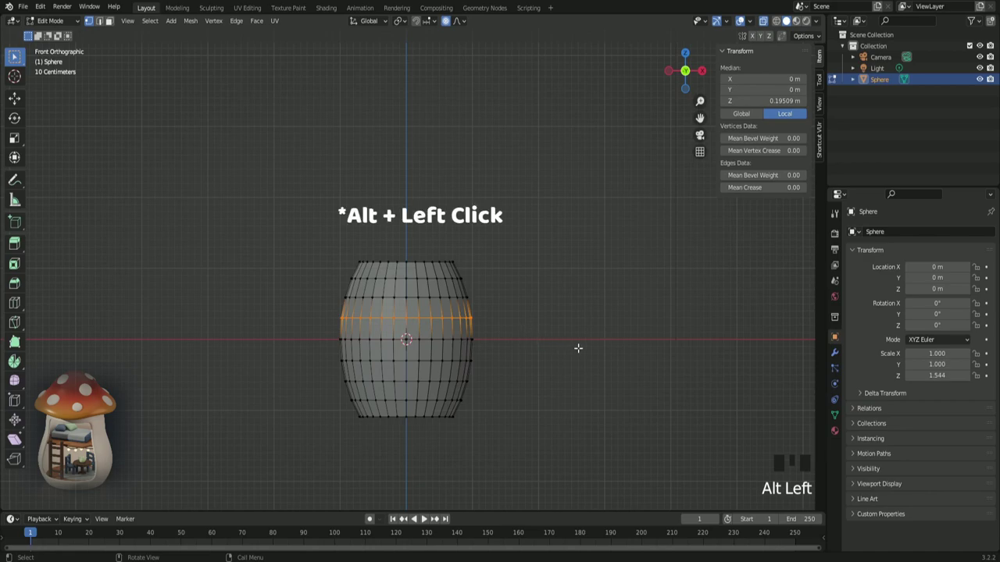
pyautogui.press('s')
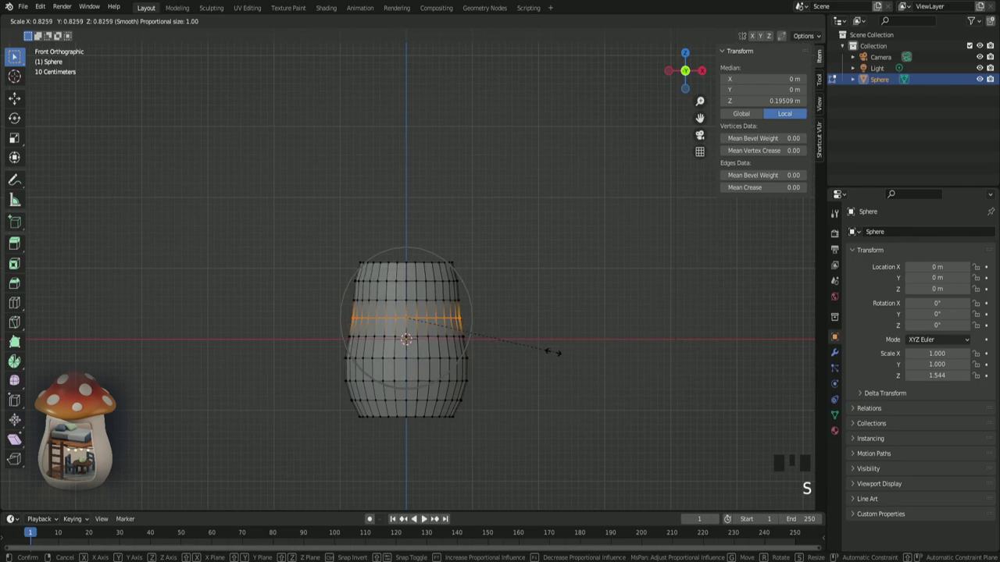
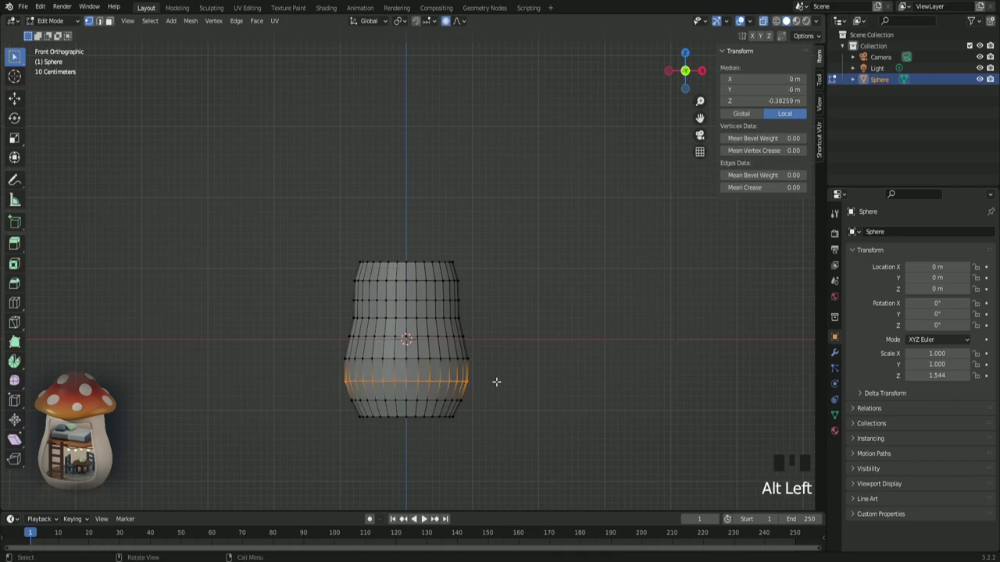
pyautogui.press('s')
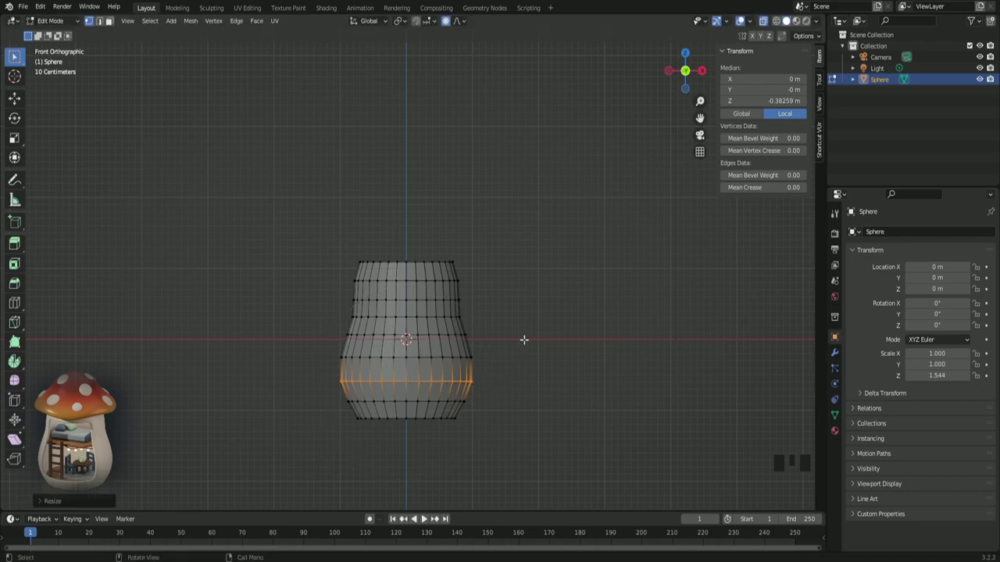
# - Leave Edit Mode and raise the stem to Z 1.1451 m so its open base rests on the floor
pyautogui.press('Tab')
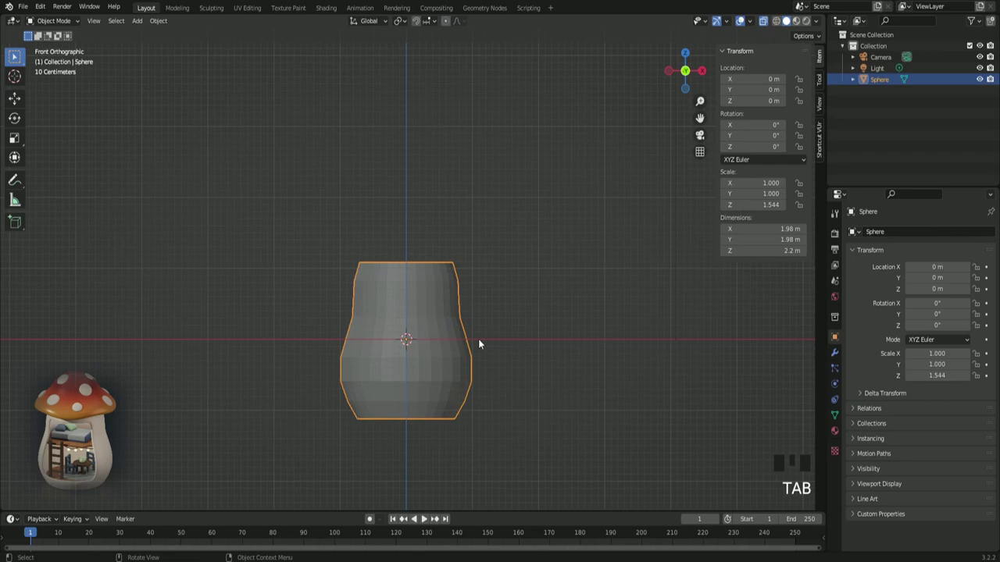
pyautogui.moveTo(536, 369); pyautogui.dragTo(506, 356)
pyautogui.press('KP_1')
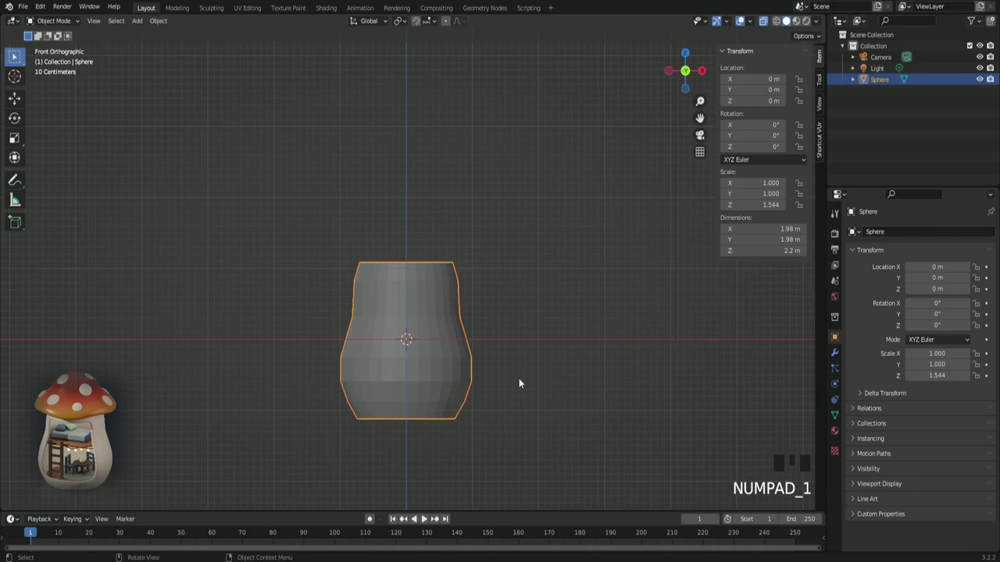
pyautogui.press('g')
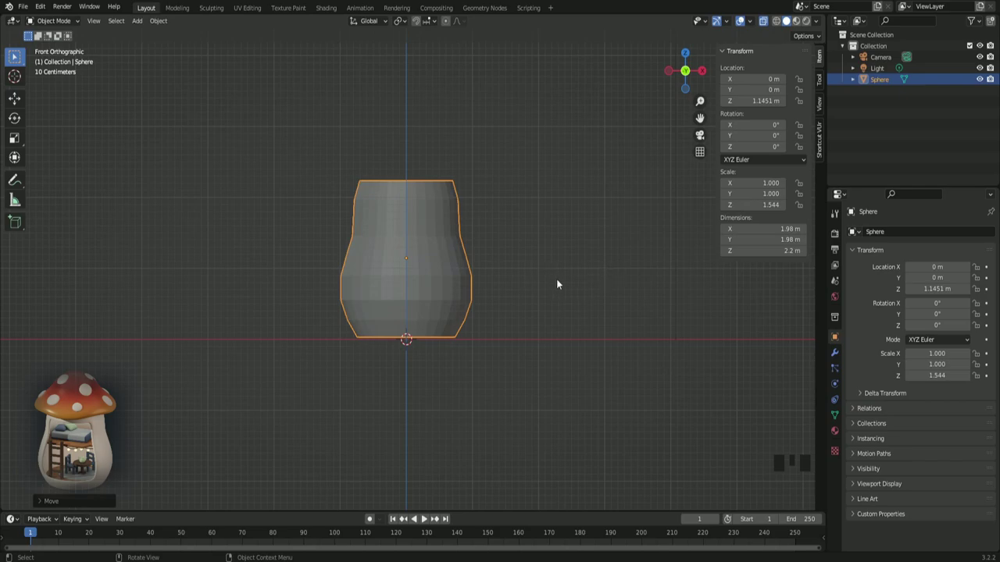
pyautogui.moveTo(560, 284); pyautogui.dragTo(763, 26)
pyautogui.moveTo(763, 26); pyautogui.dragTo(609, 164)
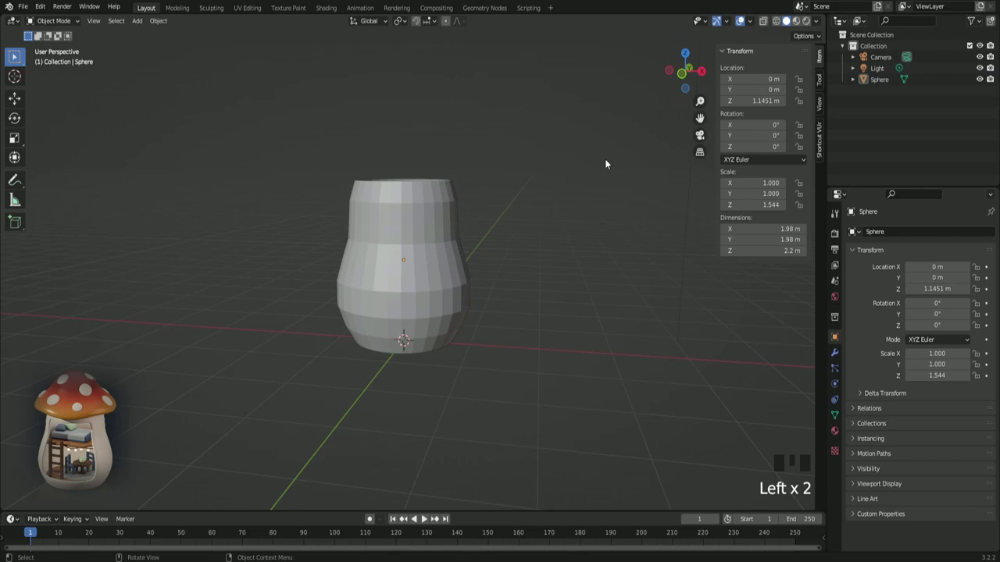
pyautogui.click(457, 217)
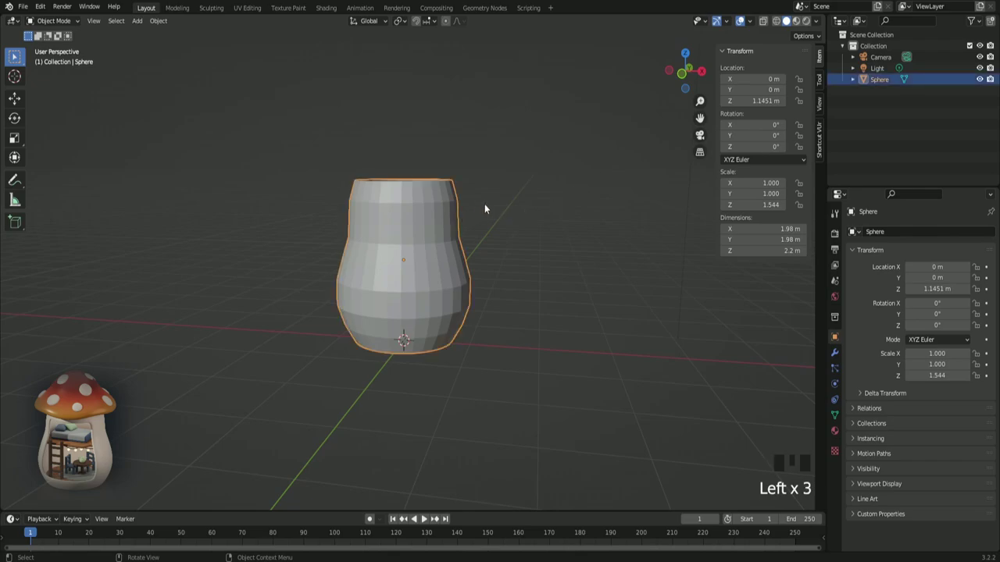
# - Open the Modifier Properties tab for the vase-shaped stem
pyautogui.moveTo(488, 208); pyautogui.dragTo(846, 345)
pyautogui.click(841, 354)
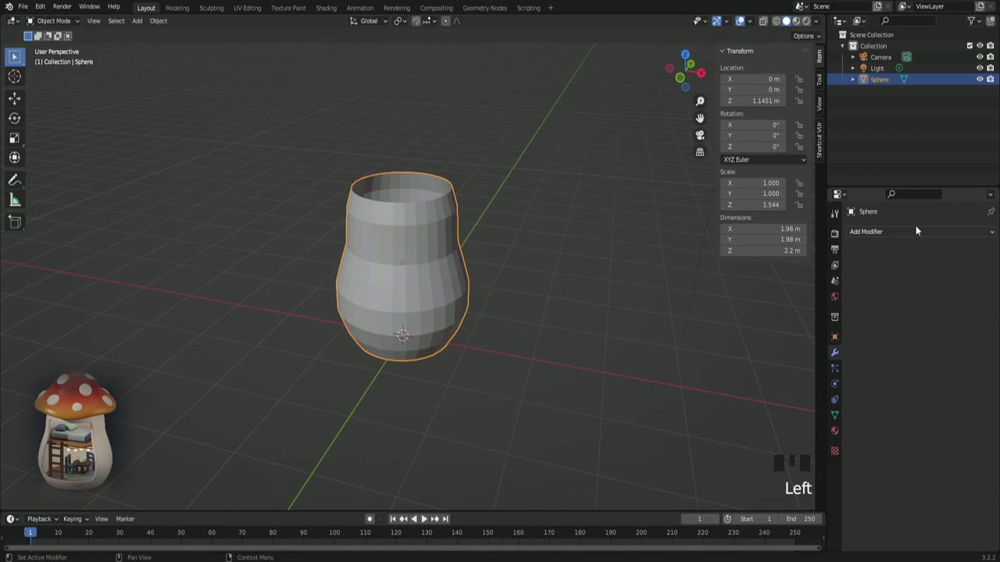
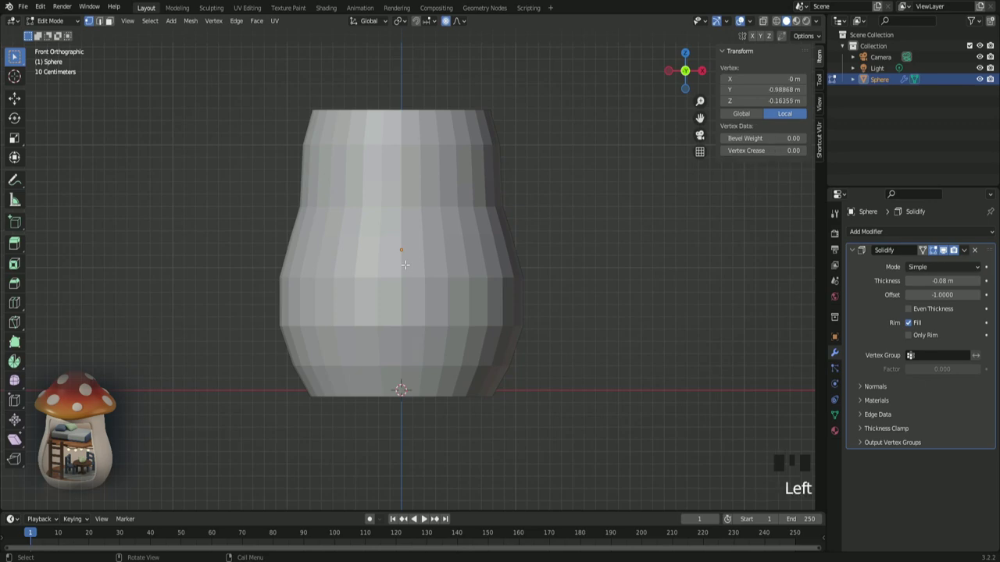
# - Enter Edit Mode and enable On Cage for the stem's Solidify modifier
pyautogui.press('Tab')
pyautogui.press('Tab')
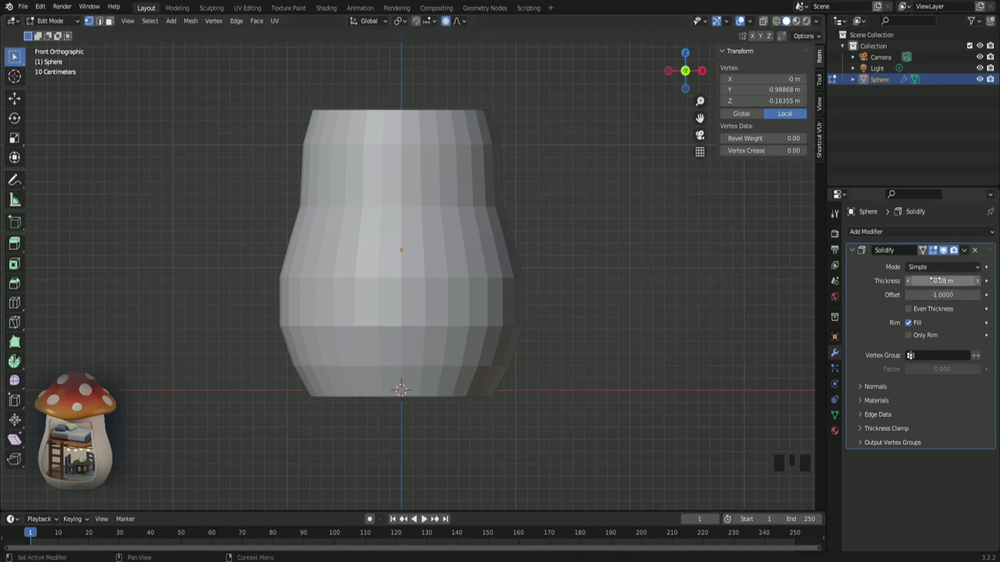
pyautogui.click(927, 254)
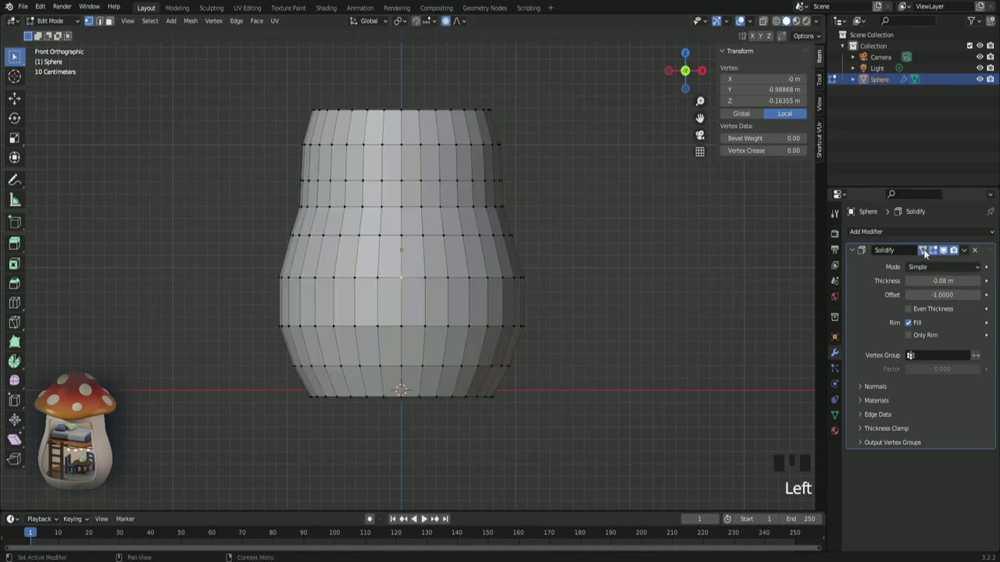
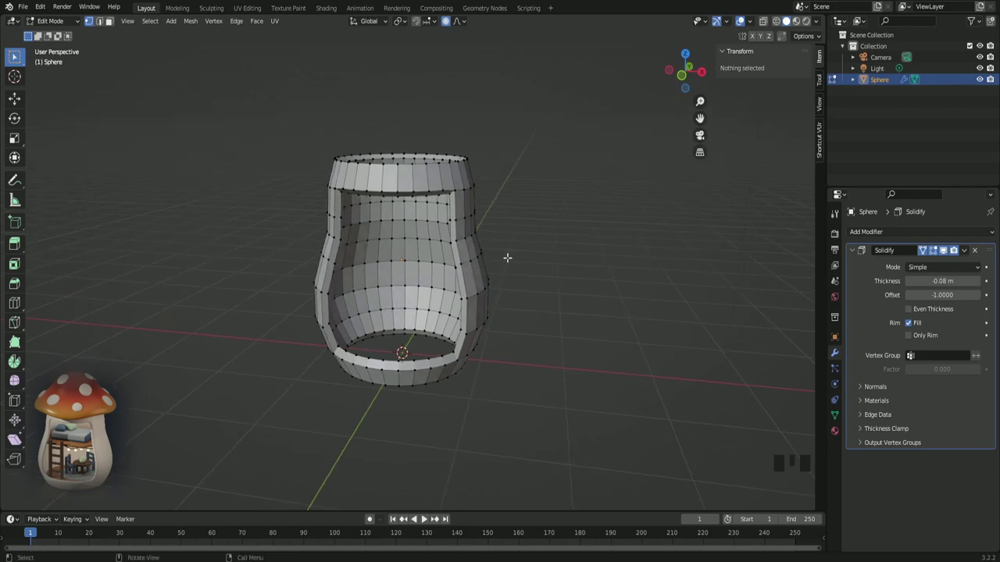
# - Return to Object Mode to see the Subdivision-smoothed stem, orbit around it and reselect the stem
pyautogui.press('Tab')
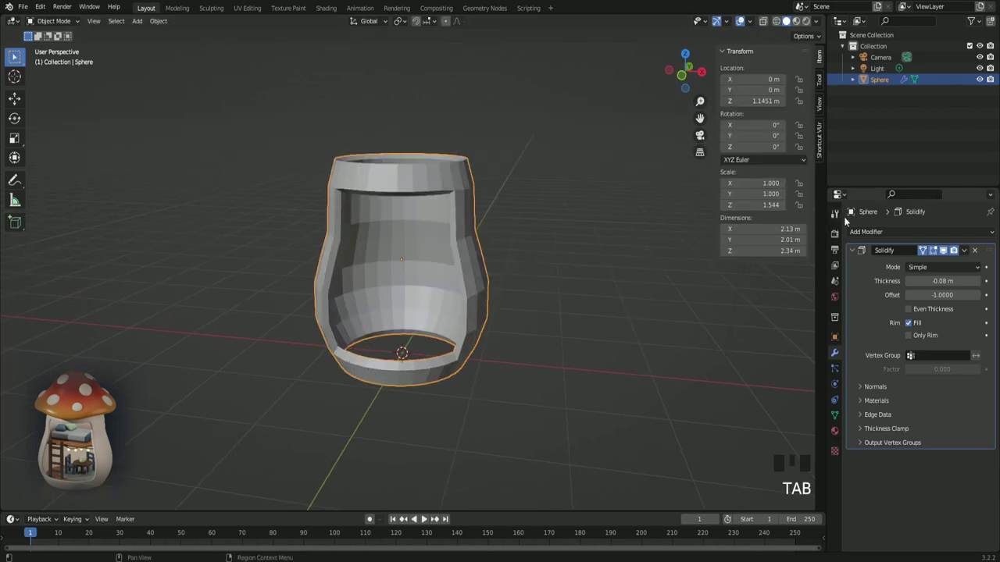
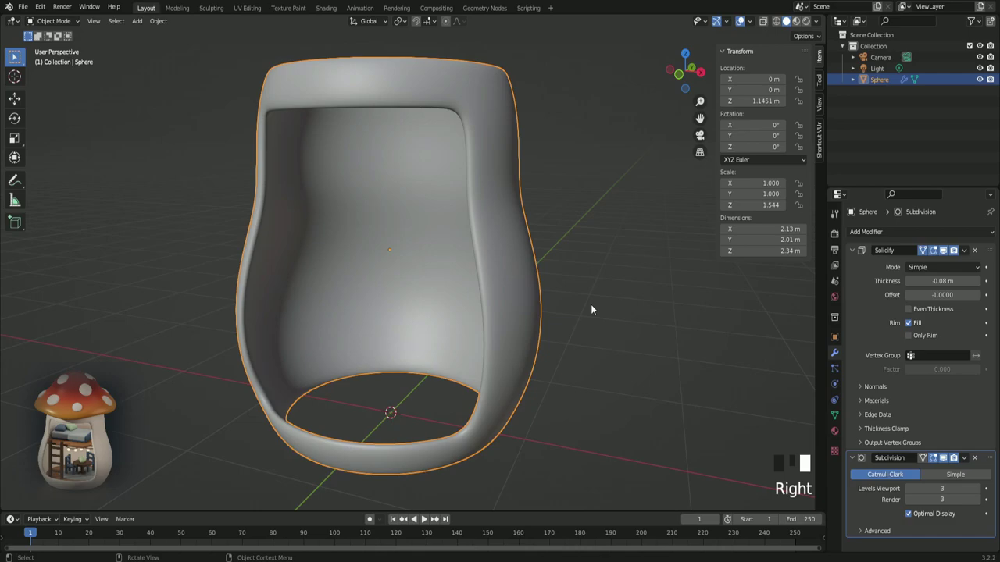
pyautogui.click(595, 309)
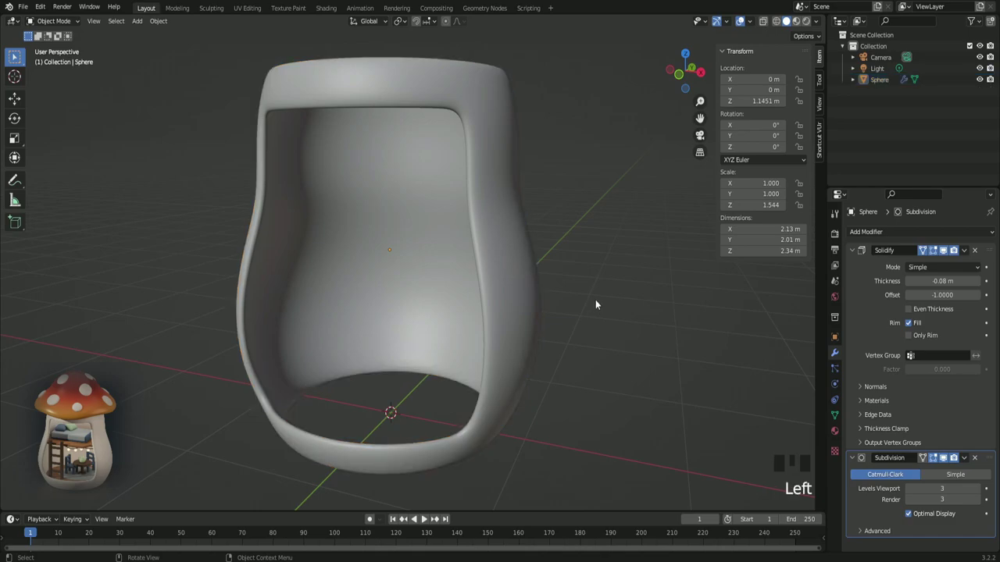
pyautogui.scroll(-3)
pyautogui.moveTo(488, 258); pyautogui.dragTo(395, 274)
pyautogui.click(395, 273)
# - Re-enter Edit Mode on the stem with On Cage display so the mesh shows on the smoothed surface
pyautogui.press('Tab')
pyautogui.press('Tab')
pyautogui.scroll(3)
pyautogui.click(927, 250)
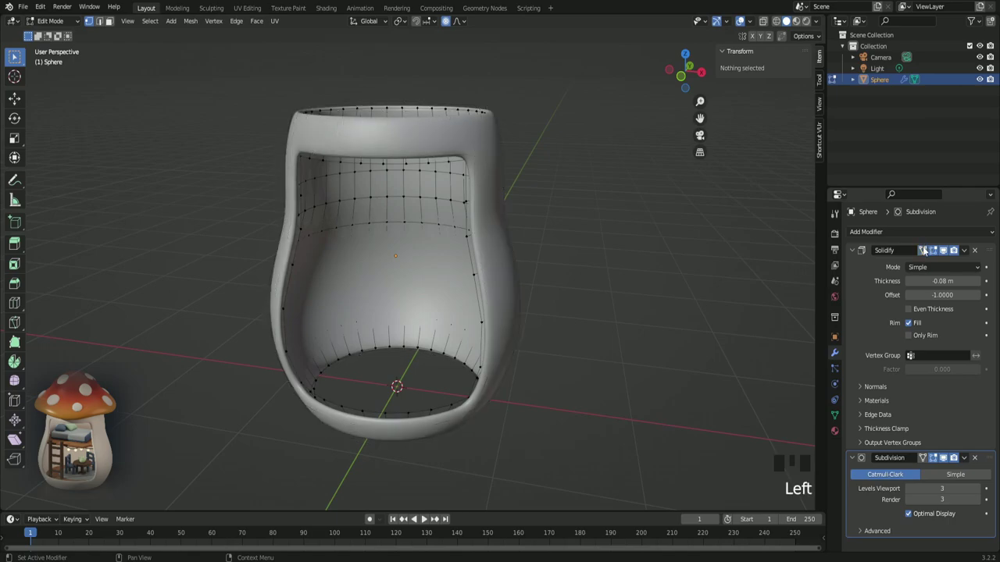
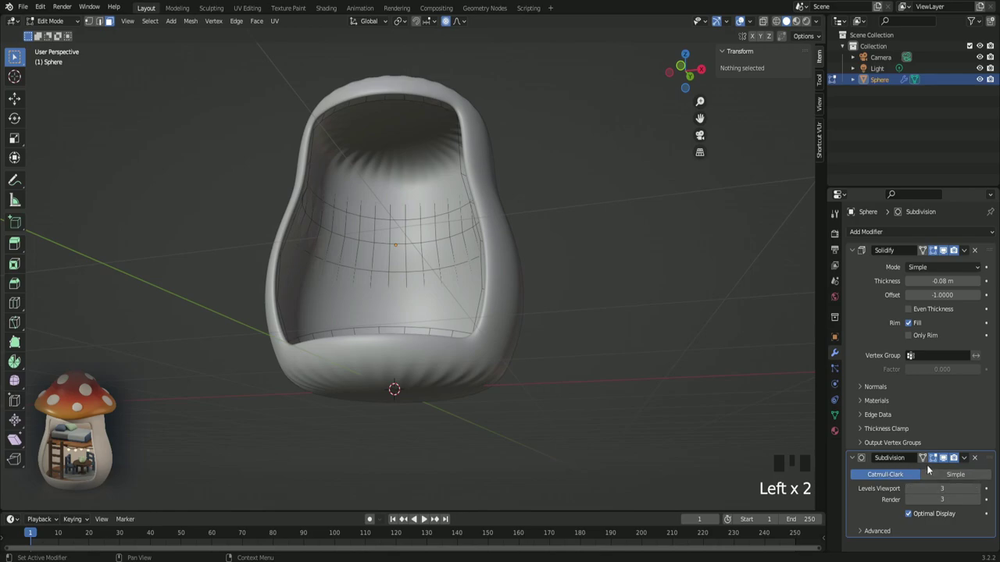
pyautogui.click(930, 463)
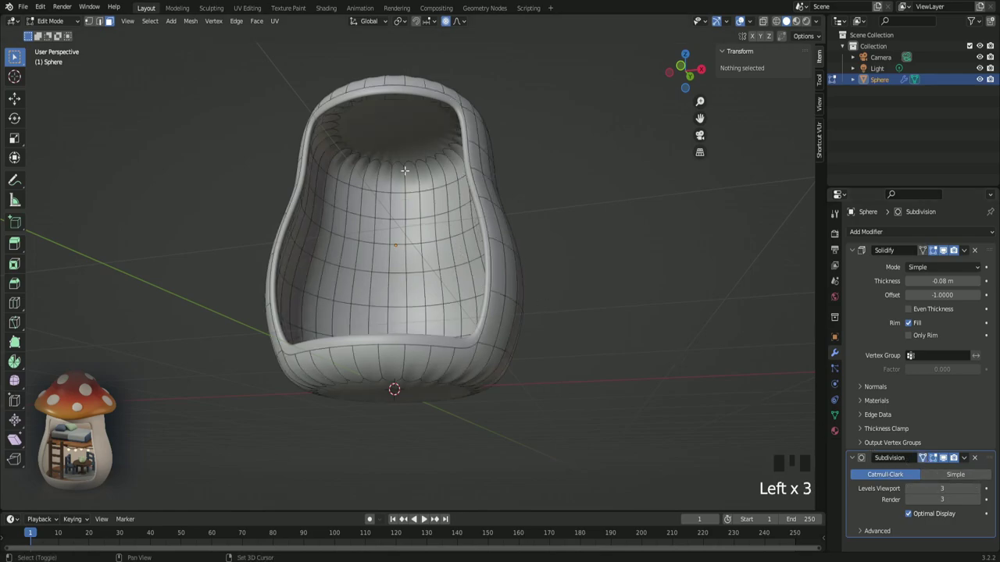
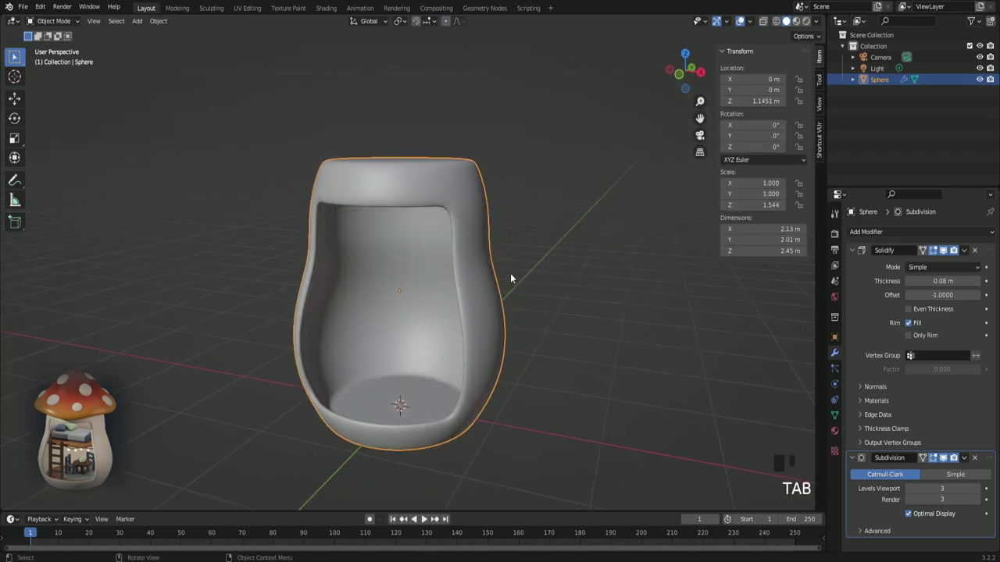
# - Orbit the view around the hollow stem to check its thickened 0.1 m walls
pyautogui.moveTo(550, 287); pyautogui.dragTo(551, 264)
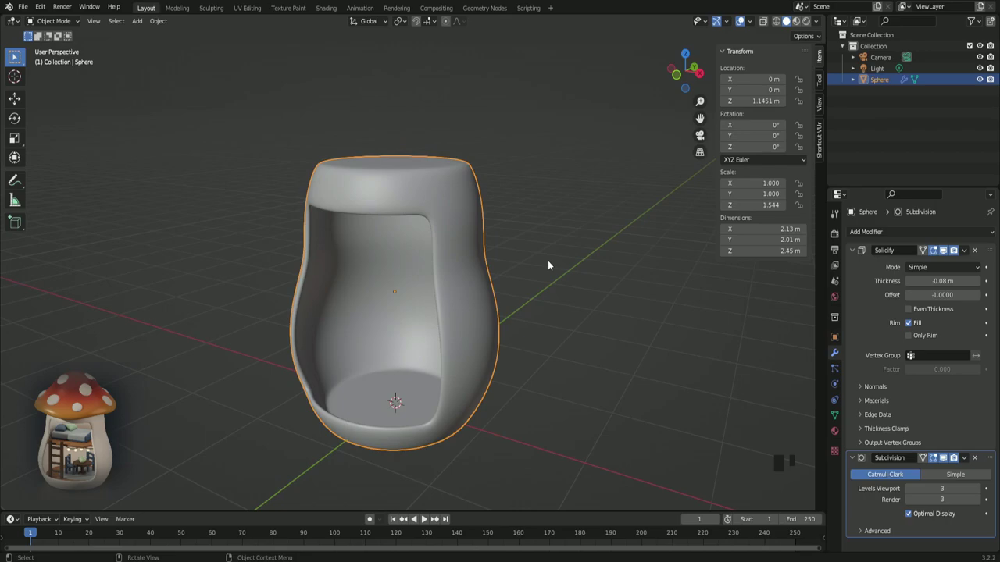
pyautogui.middleClick(550, 321)
# - Orbit and zoom around the stem, then switch to Front Orthographic view (Numpad 1)
pyautogui.scroll(3)
pyautogui.moveTo(546, 319); pyautogui.dragTo(555, 322)
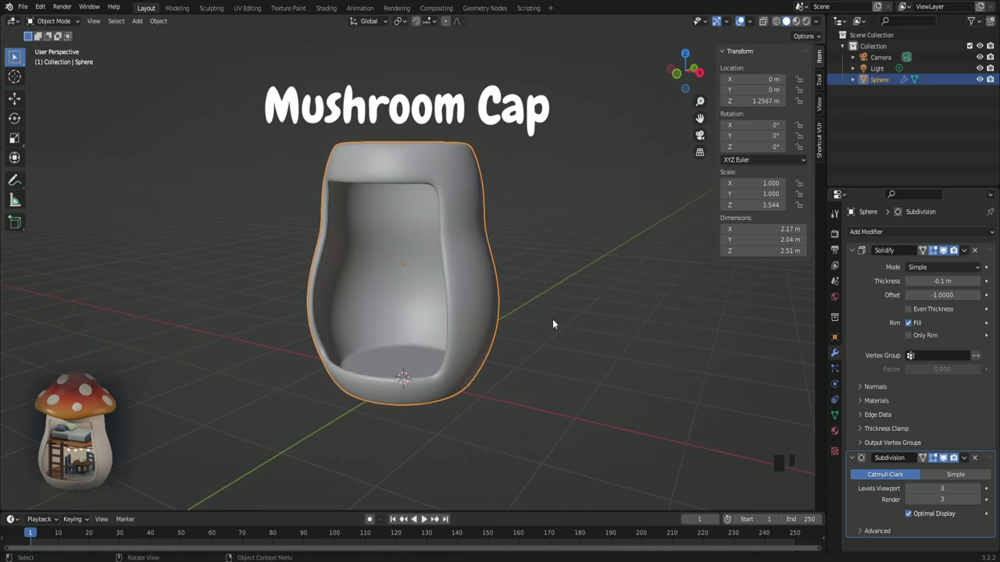
pyautogui.moveTo(497, 336); pyautogui.dragTo(532, 383)
pyautogui.scroll(-3)
pyautogui.moveTo(506, 340); pyautogui.dragTo(477, 386)
pyautogui.press('KP_1')
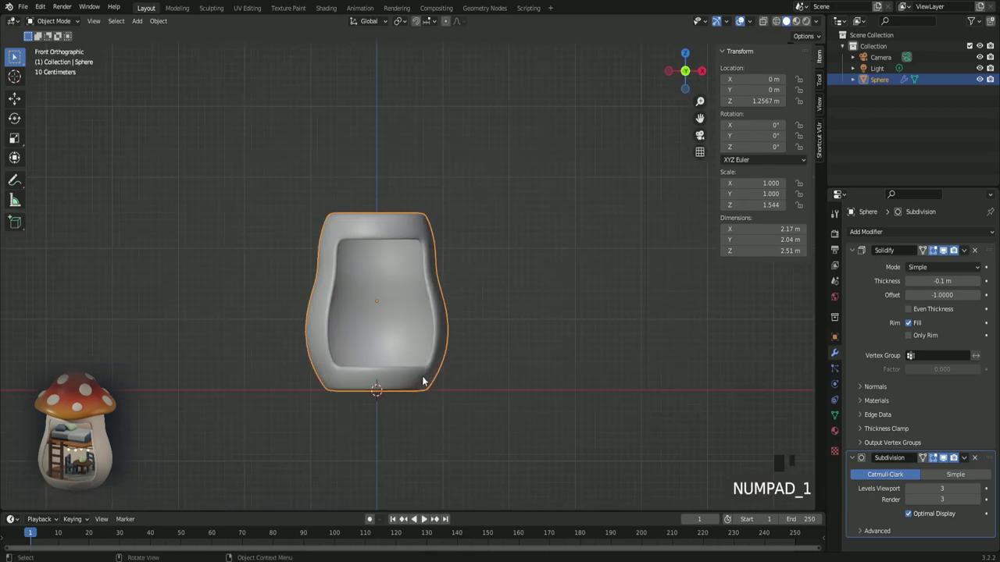
# - Bring up the Add menu (Shift+A) to insert a new sphere for the mushroom cap
pyautogui.press('shift+a')
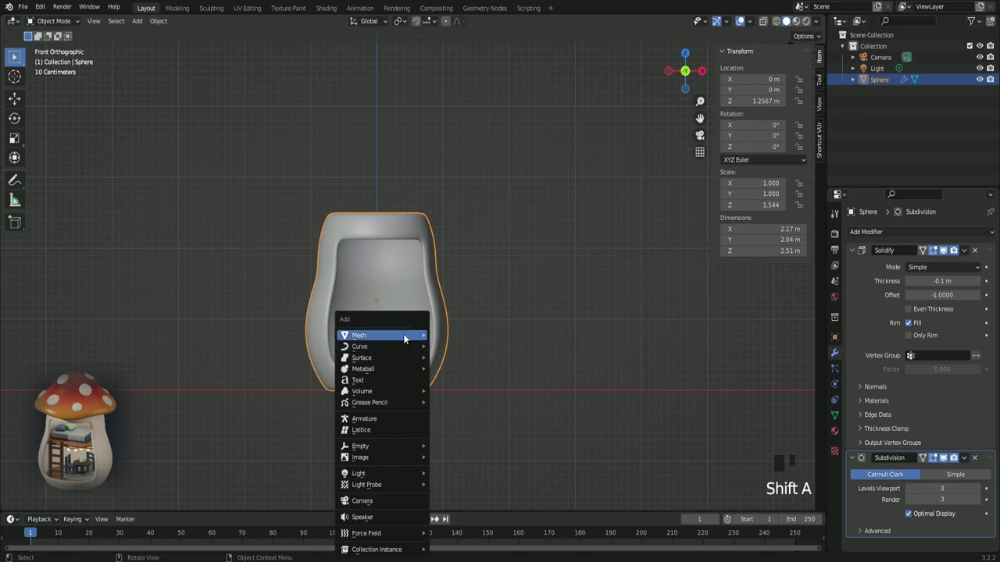
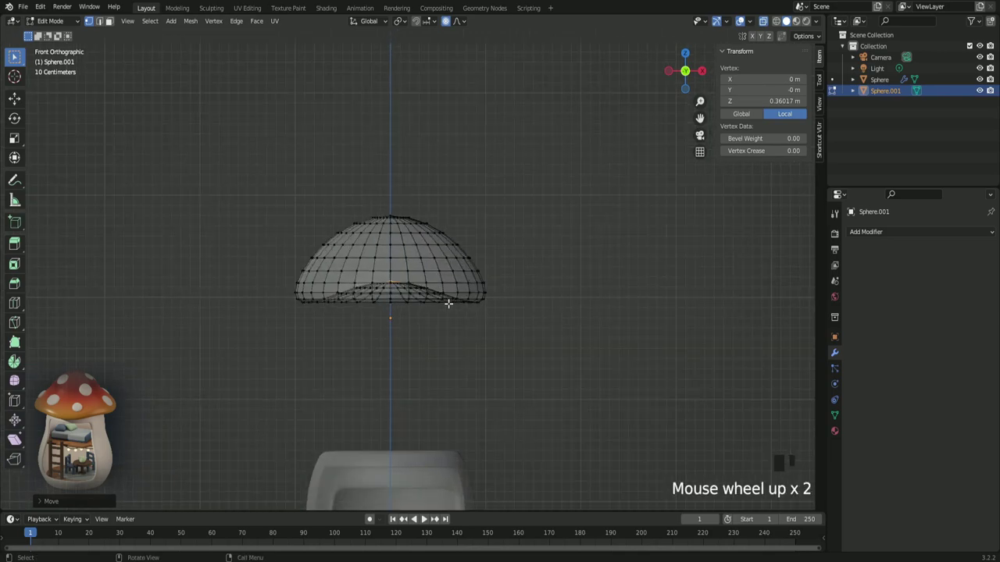
pyautogui.press('g')
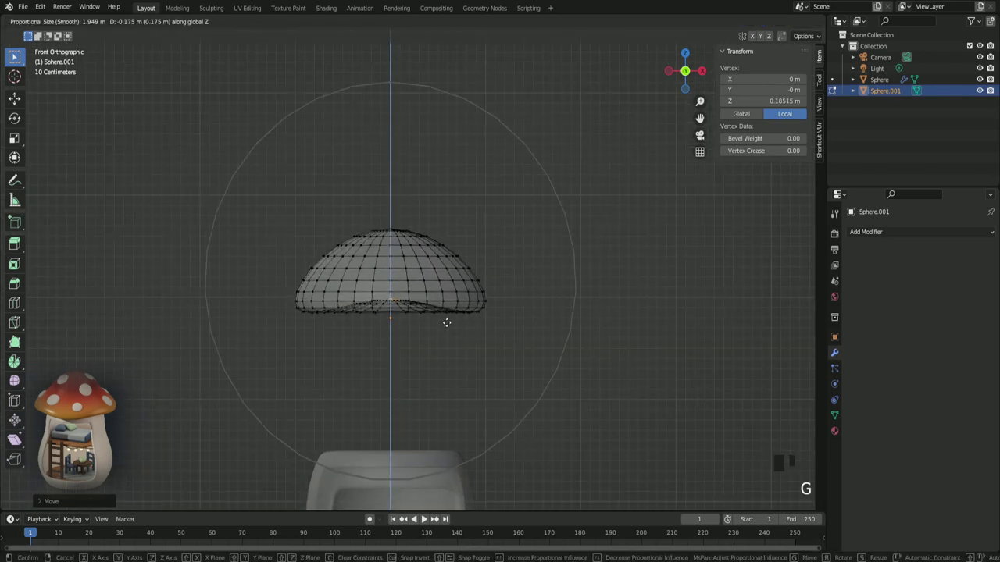
pyautogui.press('z')
pyautogui.press('z')
pyautogui.press('z')
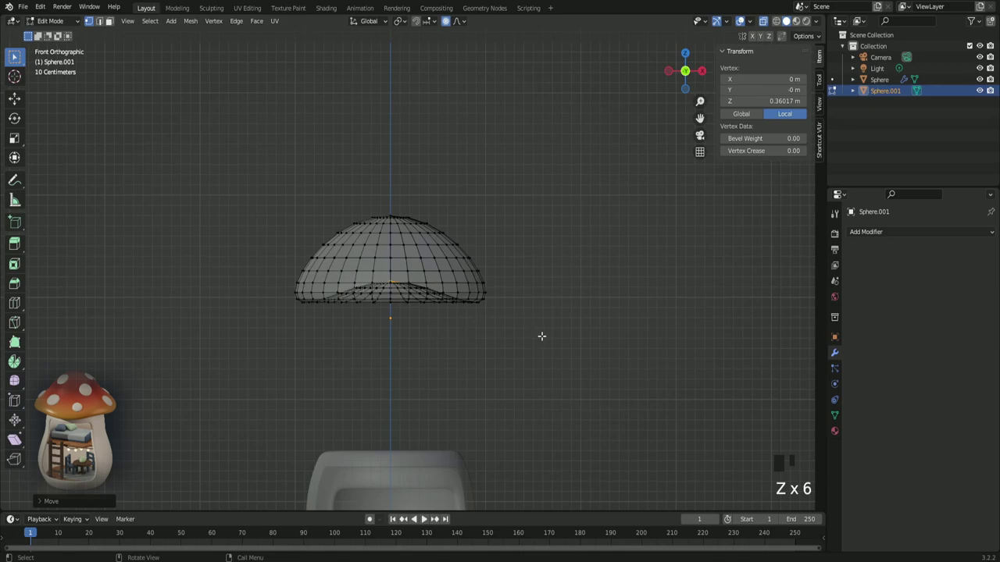
pyautogui.press('ctrl+z')
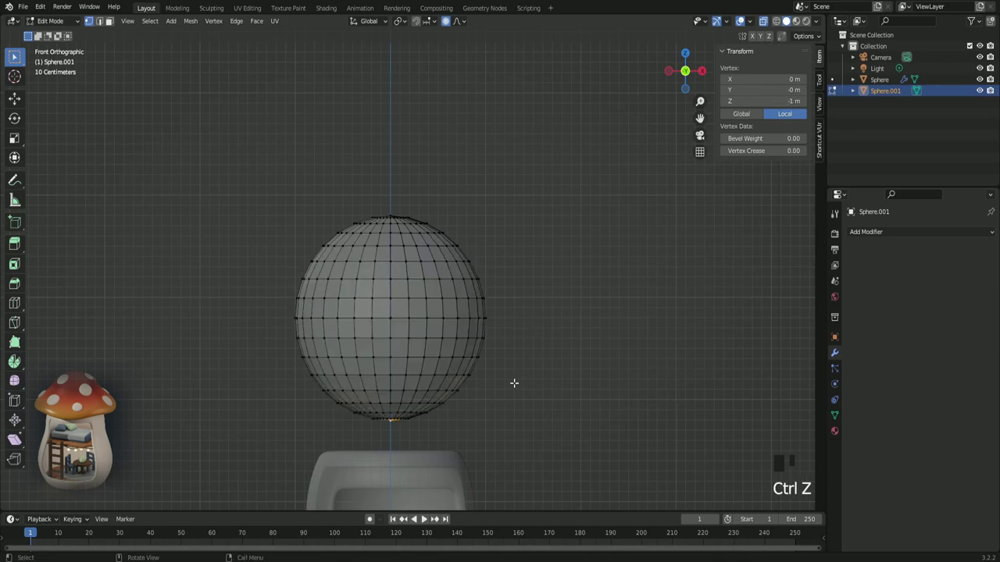
pyautogui.press('g')
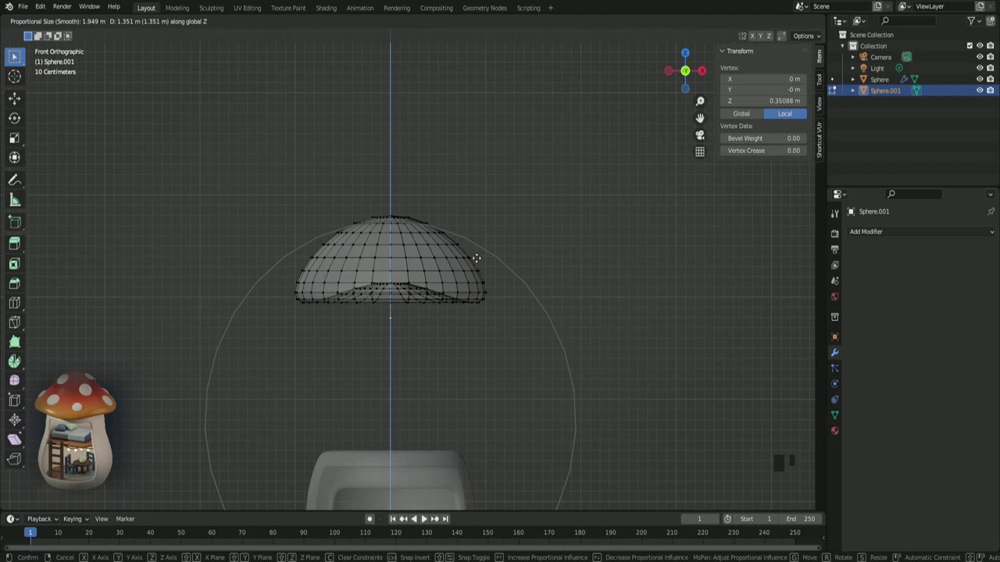
pyautogui.press('z')
pyautogui.press('z')
pyautogui.press('z')
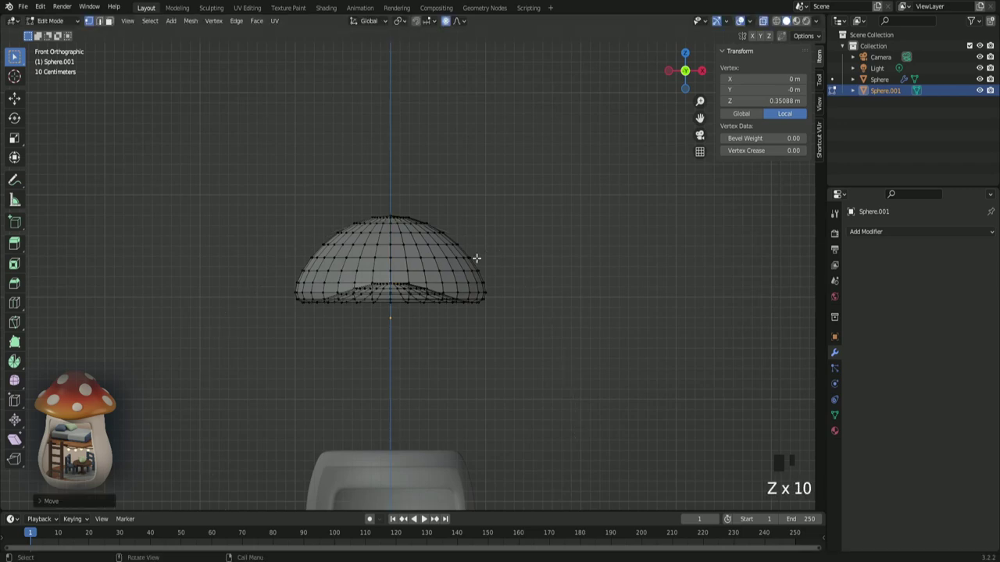
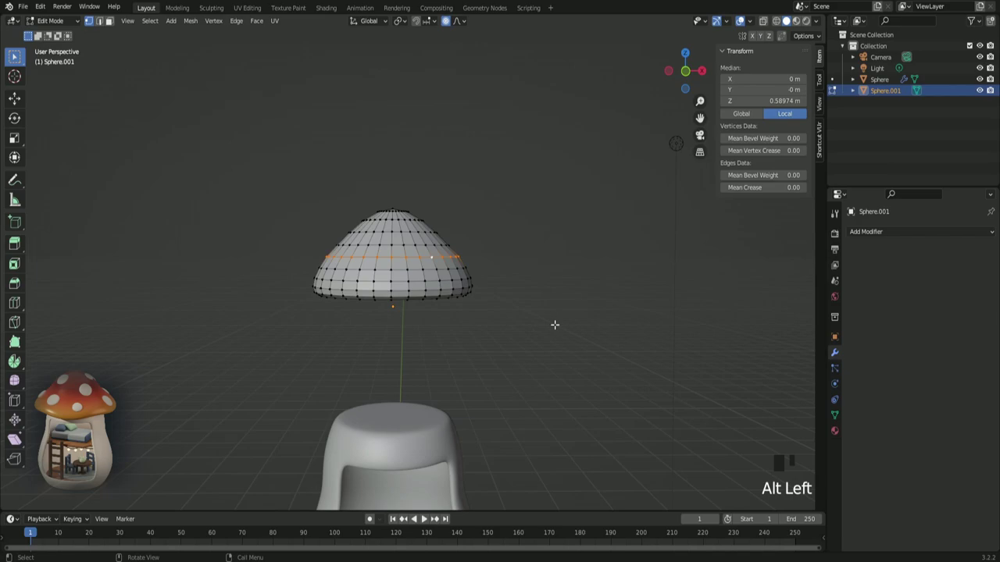
# - Scale the cap's upper ring inward and flare its bottom rim outward about 8.5%, then leave Edit Mode
pyautogui.press('s')
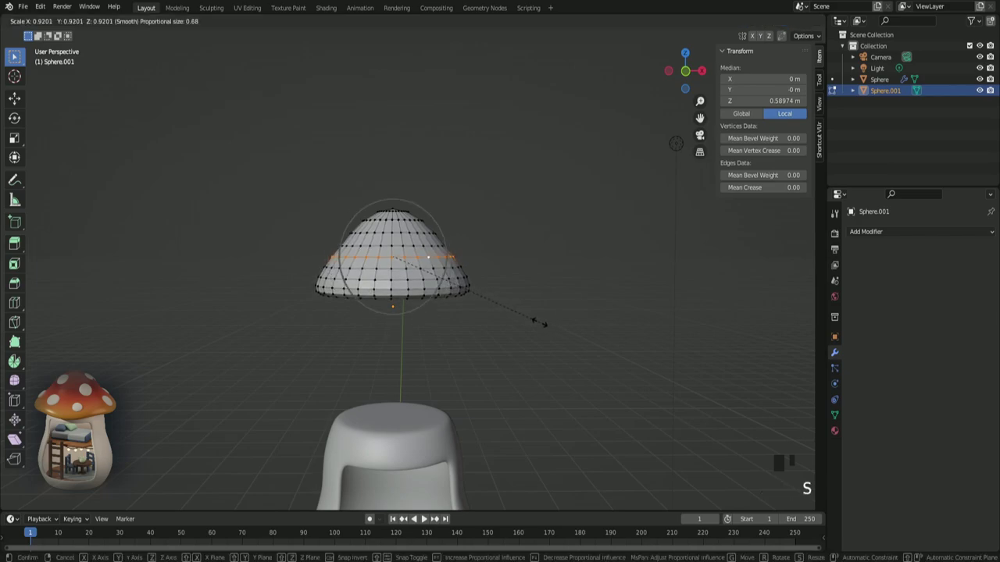
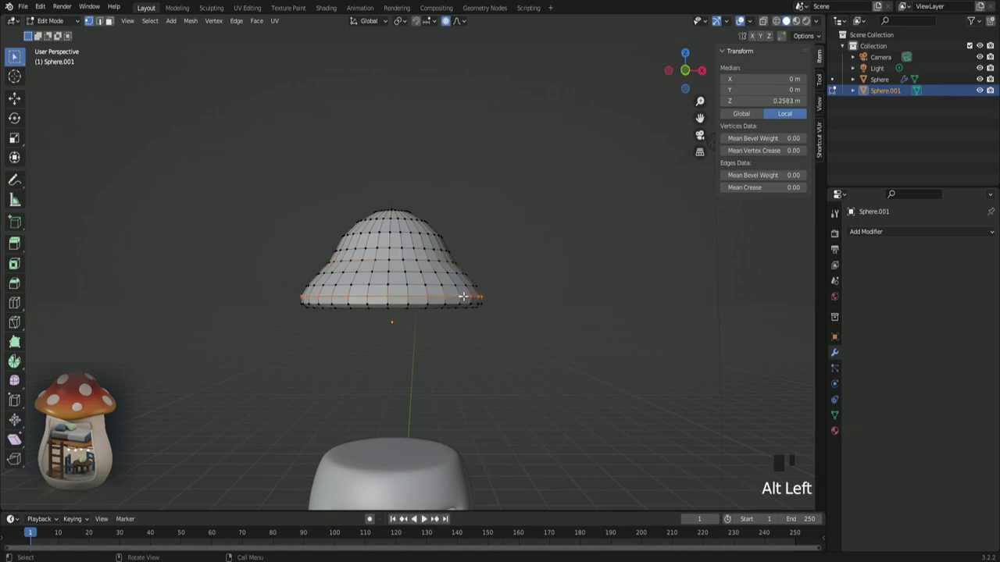
pyautogui.press('s')
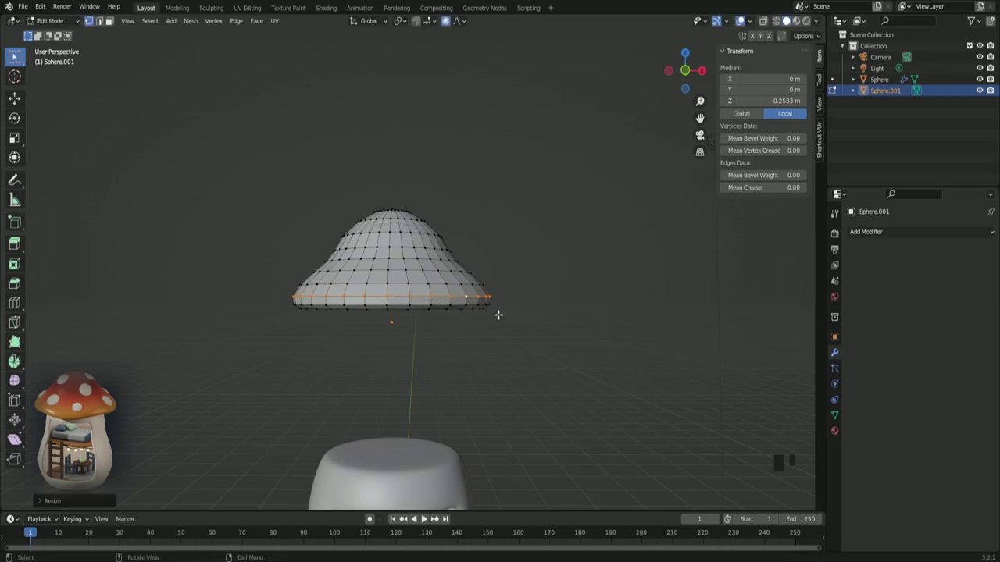
pyautogui.press('Tab')
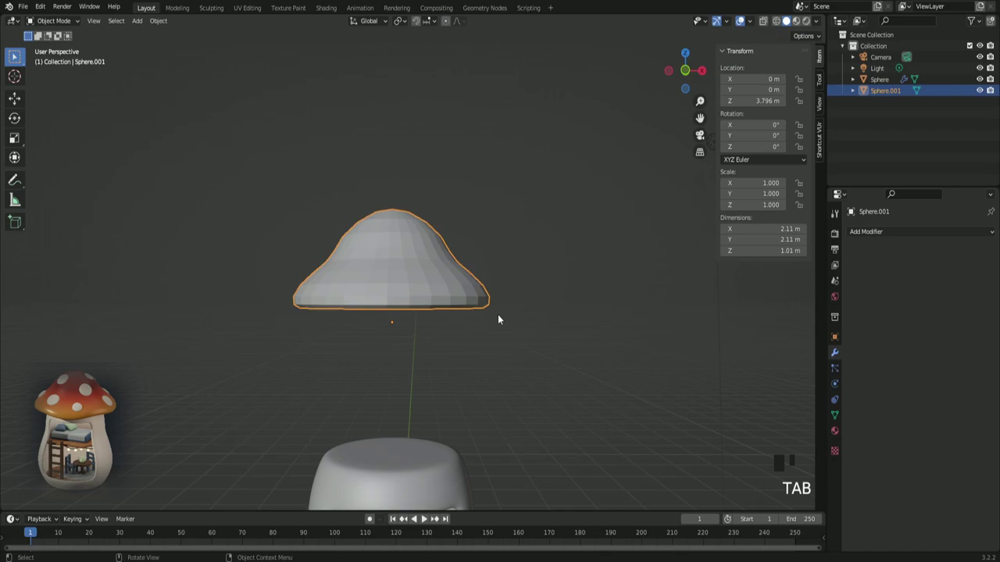
# - Orbit to inspect the cap's hollow underside, then pull back to show the stem below
pyautogui.moveTo(533, 305); pyautogui.dragTo(790, 261)
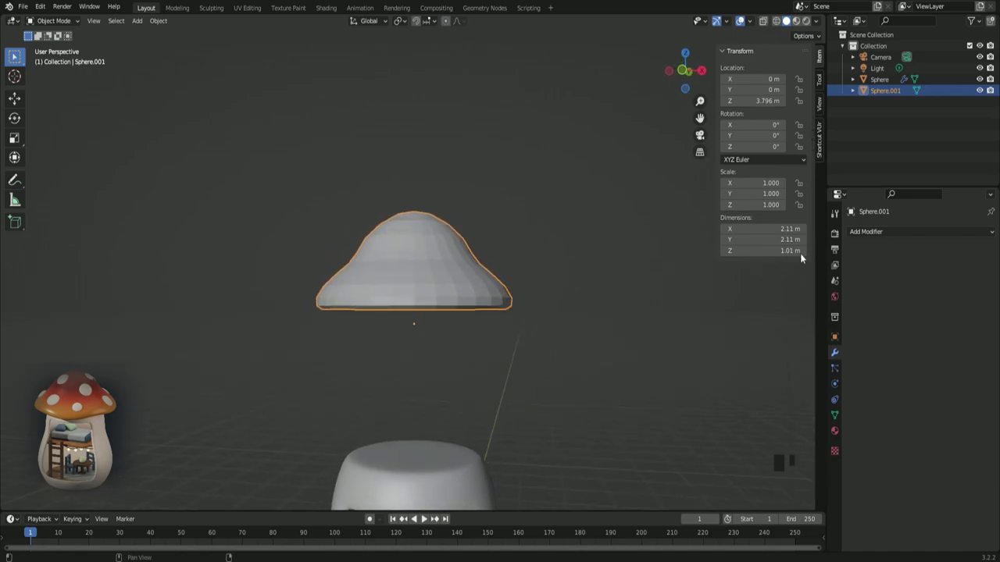
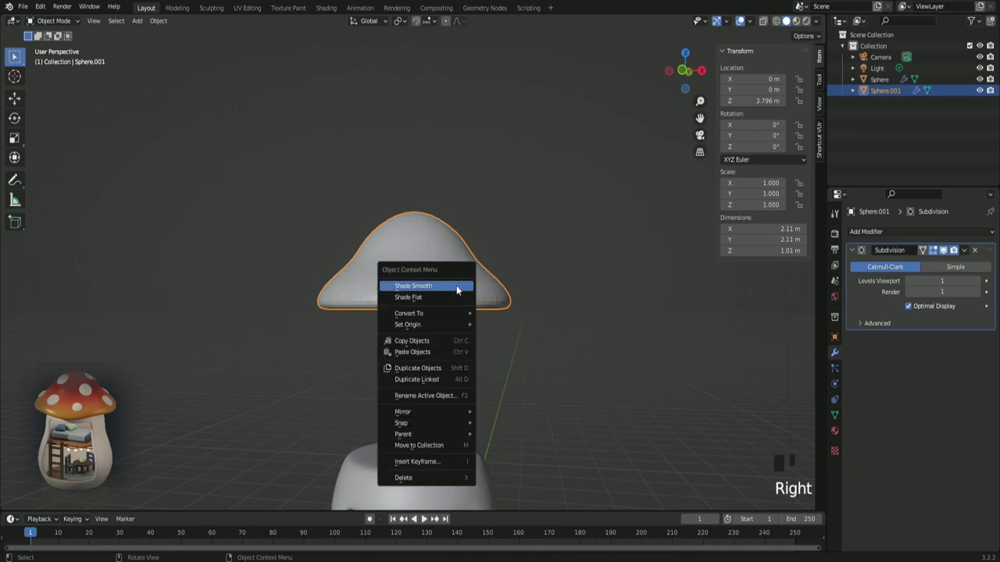
pyautogui.scroll(-3)
pyautogui.moveTo(461, 306); pyautogui.dragTo(464, 306)
# - From front view, move the cap down along Z to sit on top of the stem and check the fit
pyautogui.press('KP_1')
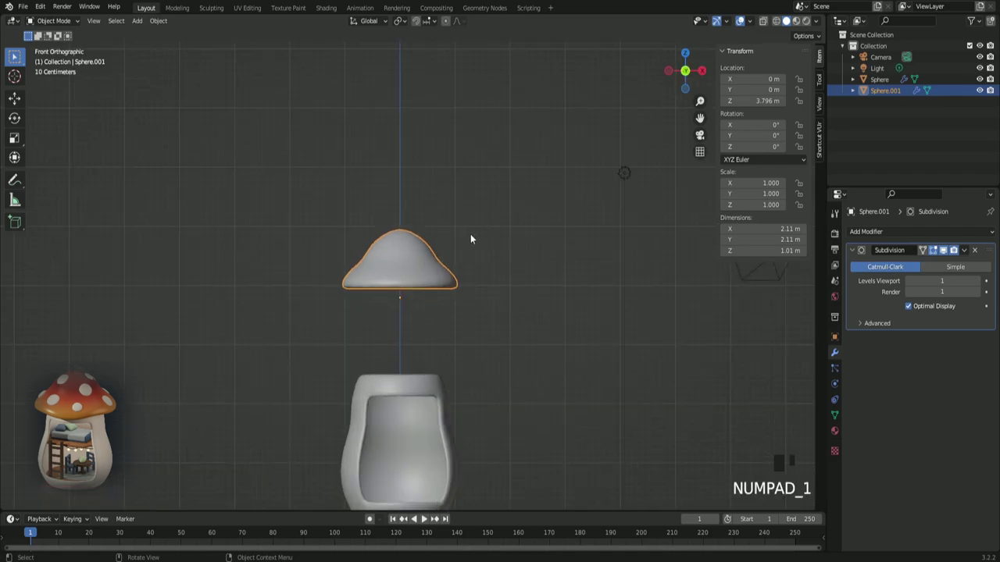
pyautogui.press('g')
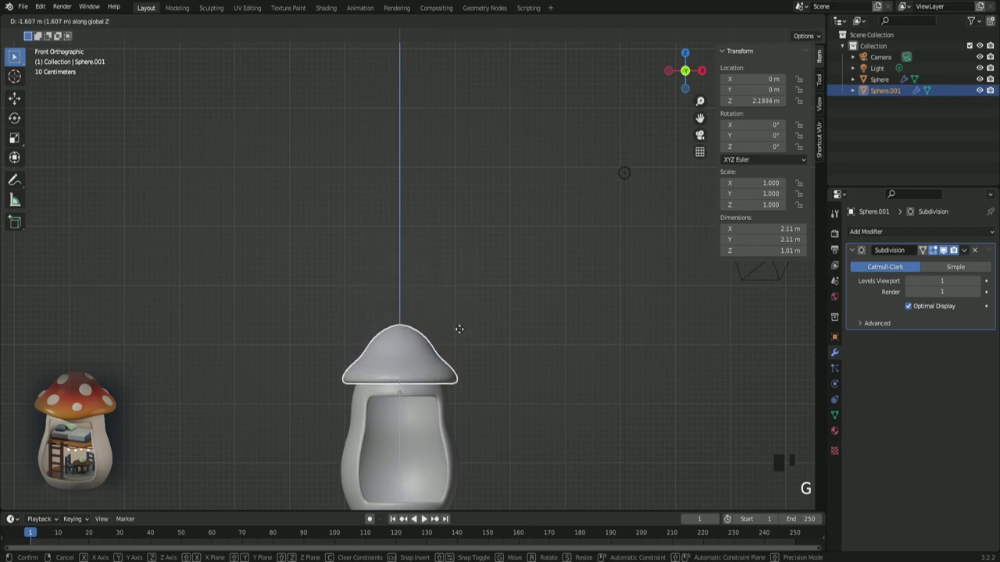
pyautogui.press('z')
pyautogui.press('z')
pyautogui.press('z')
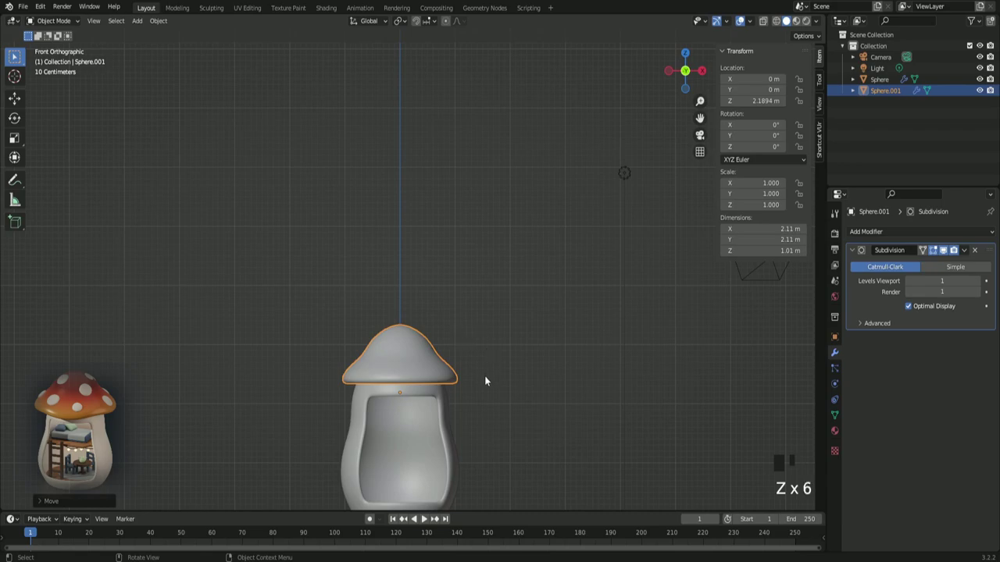
pyautogui.moveTo(487, 375); pyautogui.dragTo(464, 285)
pyautogui.scroll(3)
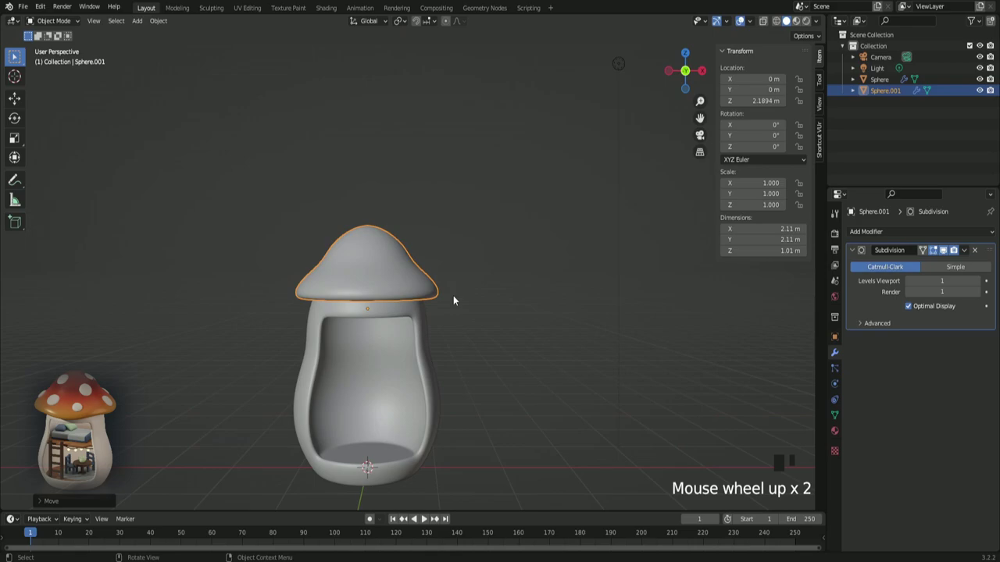
pyautogui.press('KP_1')
pyautogui.scroll(-3)
pyautogui.scroll(3)
# - Scale the cap up to 1.069 (2.26 × 1.08 m) and return to the front view
pyautogui.press('s')
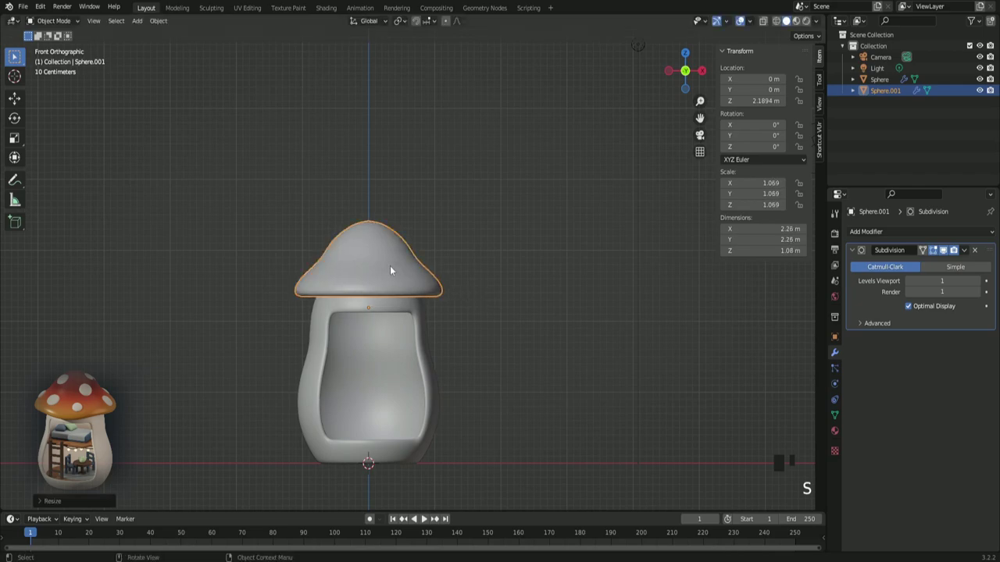
pyautogui.rightClick(394, 270)
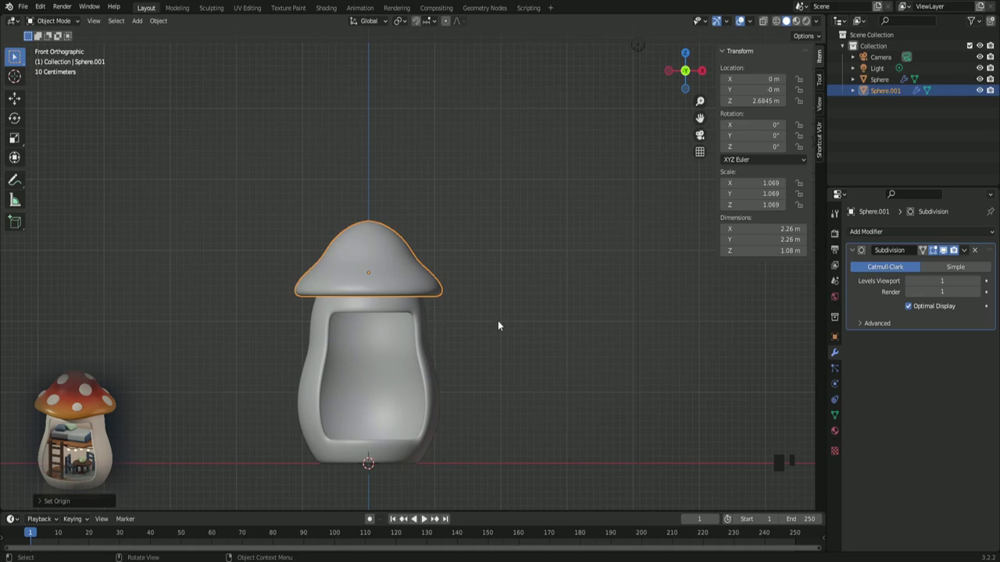
pyautogui.moveTo(499, 324); pyautogui.dragTo(492, 329)
pyautogui.moveTo(495, 328); pyautogui.dragTo(493, 326)
pyautogui.press('KP_1')
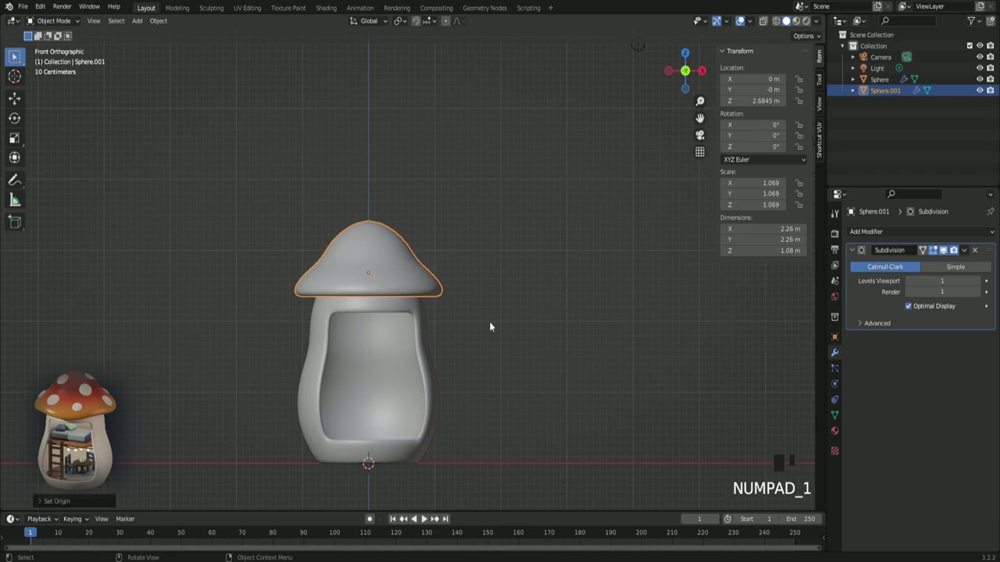
pyautogui.scroll(3)
# - In Edit Mode, lift a brim vertex along Z with proportional editing to raise part of the cap's edge
pyautogui.press('Tab')
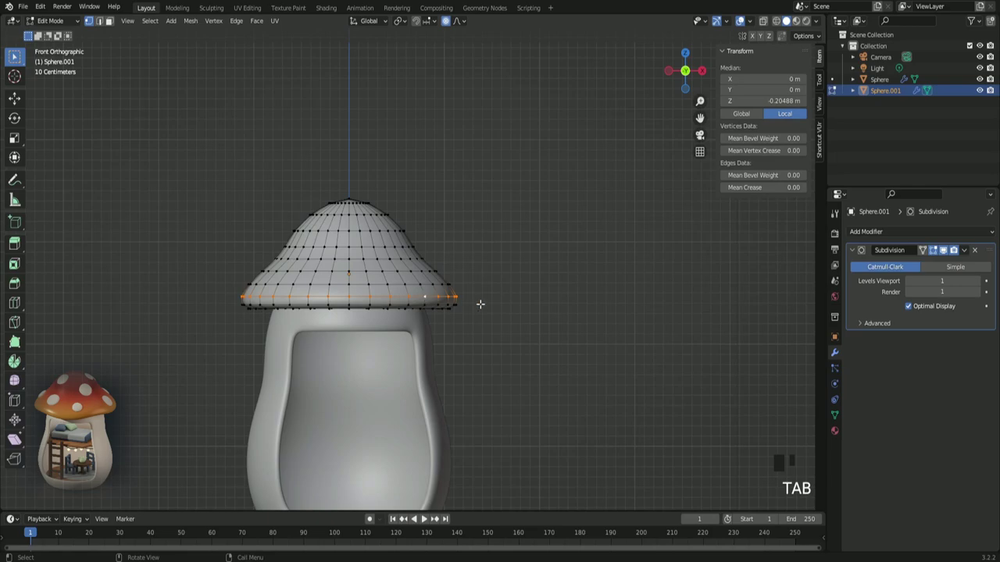
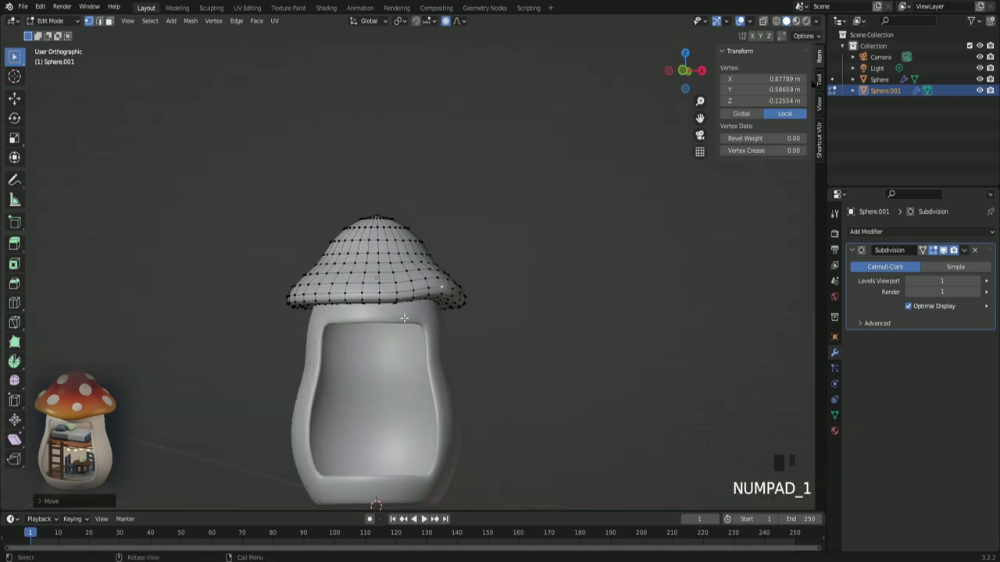
pyautogui.scroll(3)
pyautogui.scroll(3)
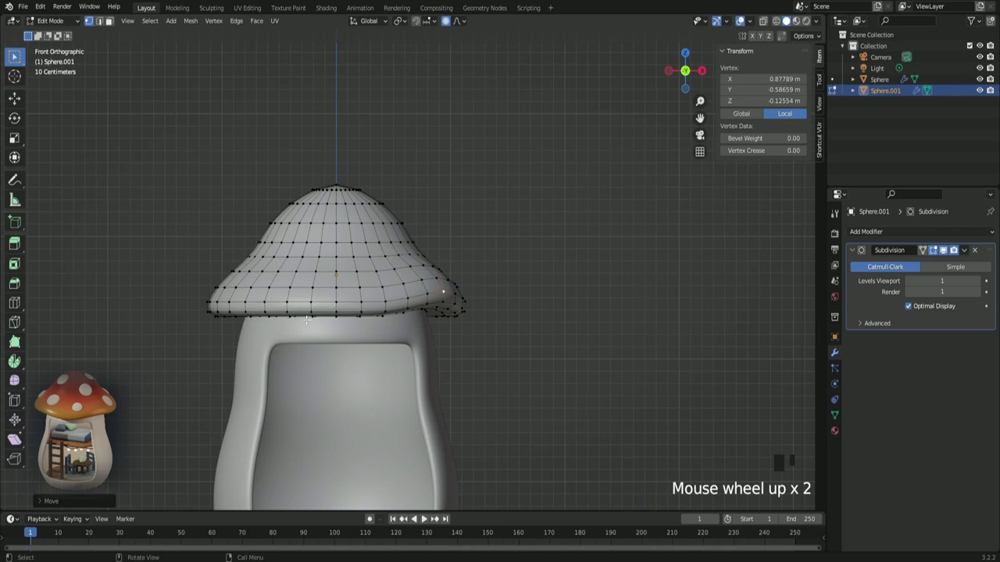
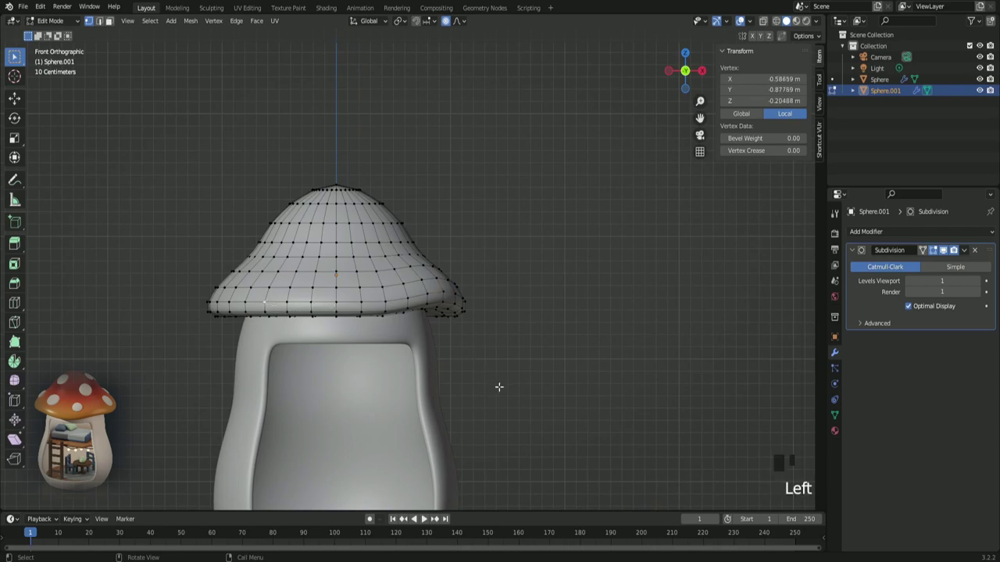
pyautogui.press('g')
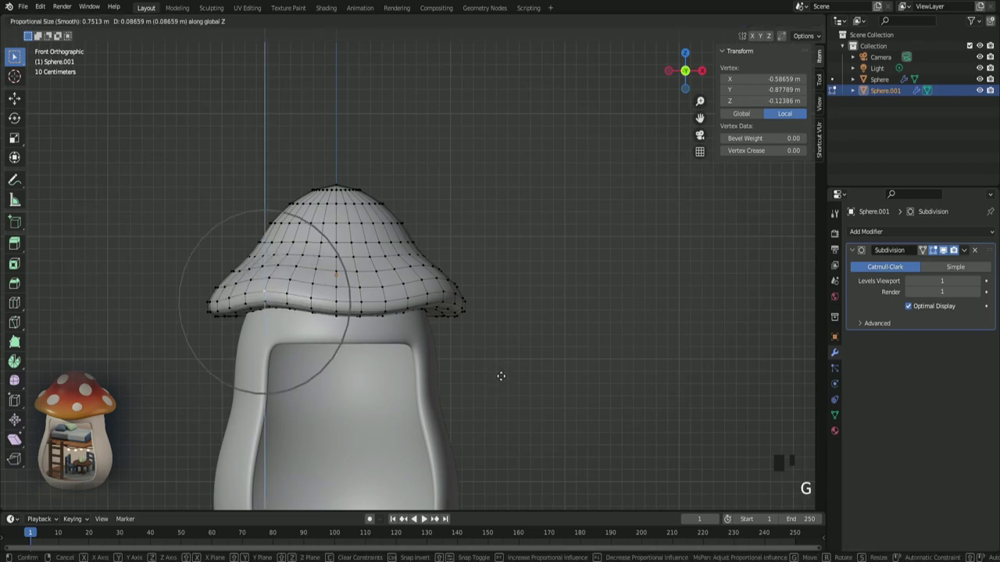
pyautogui.press('z')
pyautogui.press('z')
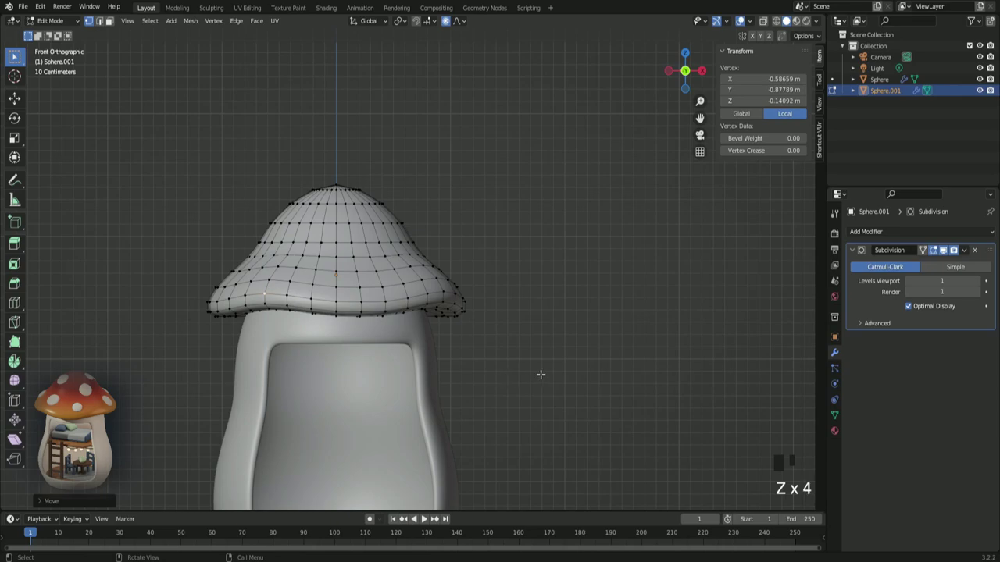
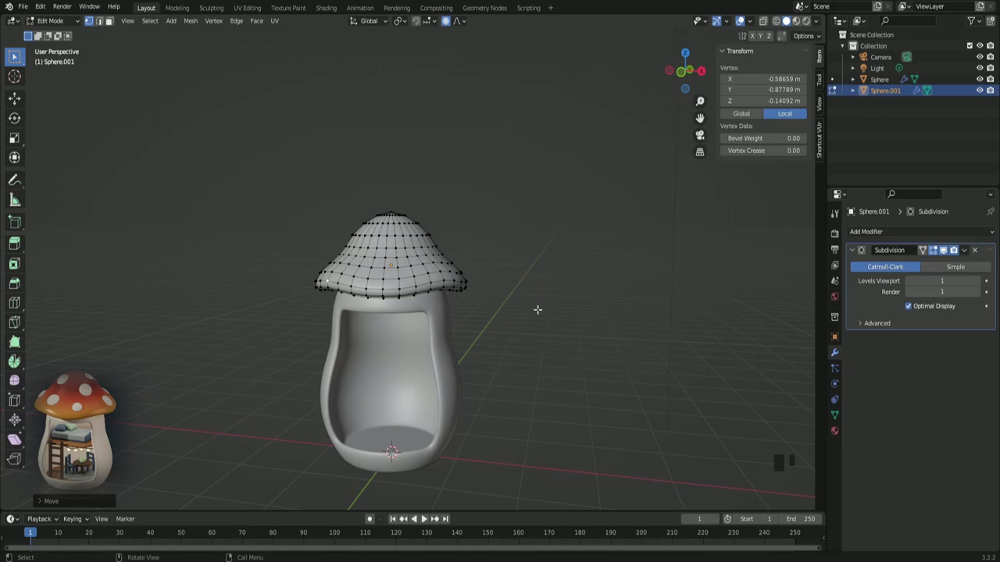
# - Return to Object Mode and orbit around the assembled mushroom house
pyautogui.press('Tab')
pyautogui.click(550, 318)
pyautogui.scroll(-3)
pyautogui.moveTo(551, 333); pyautogui.dragTo(532, 336)
pyautogui.scroll(3)
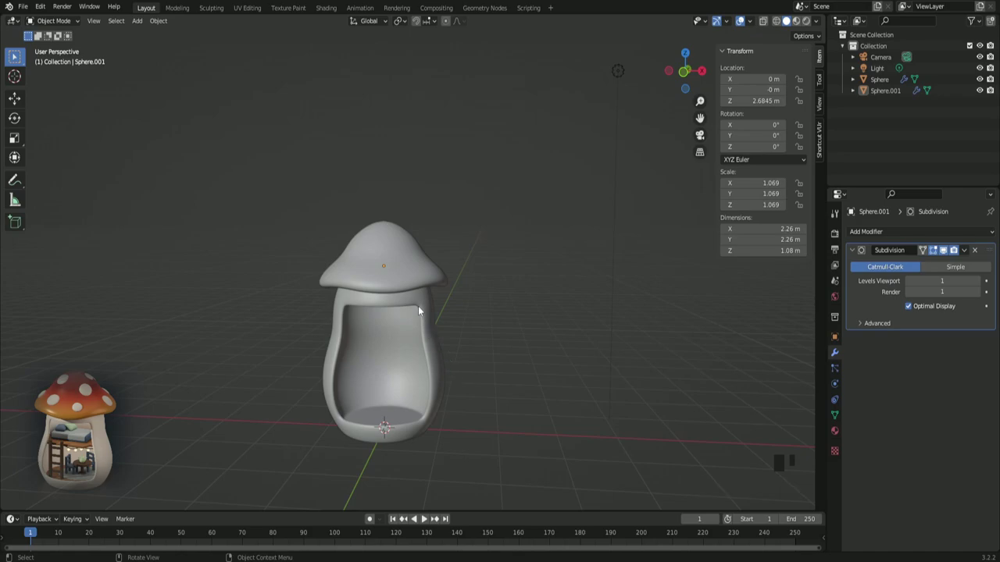
# - Scale the mushroom cap up uniformly to 1.127 (2.38 m wide)
pyautogui.click(422, 287)
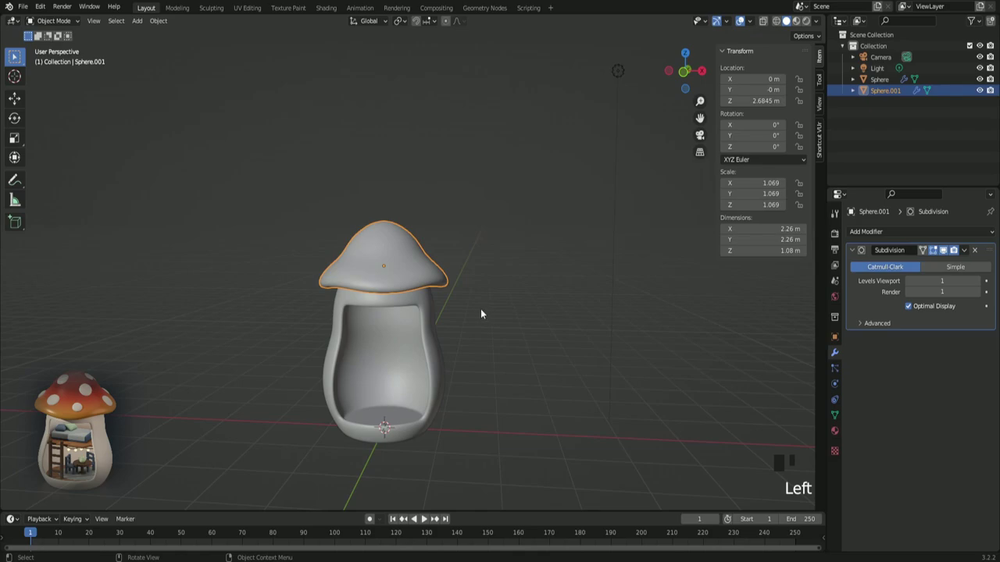
pyautogui.press('s')
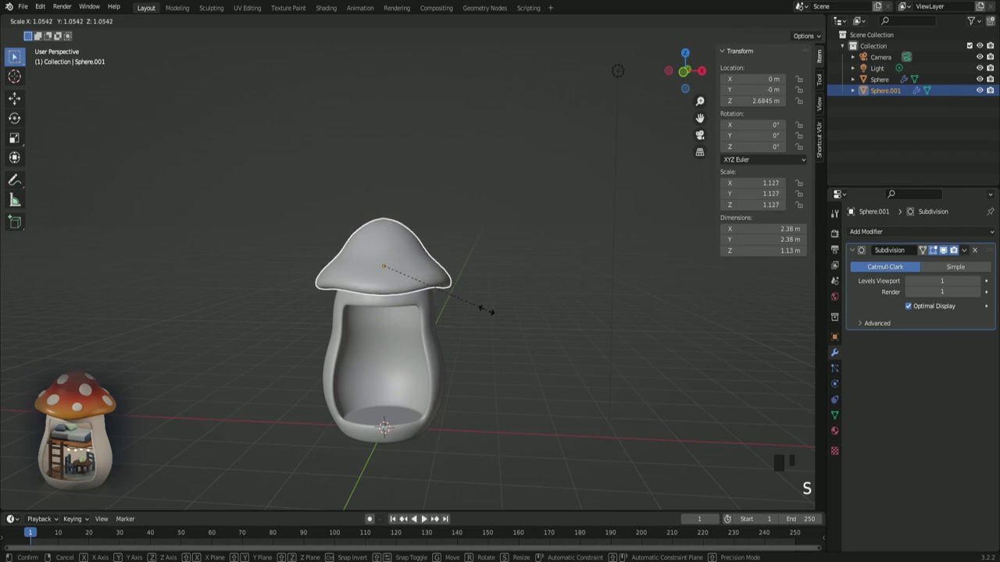
pyautogui.click(495, 321)
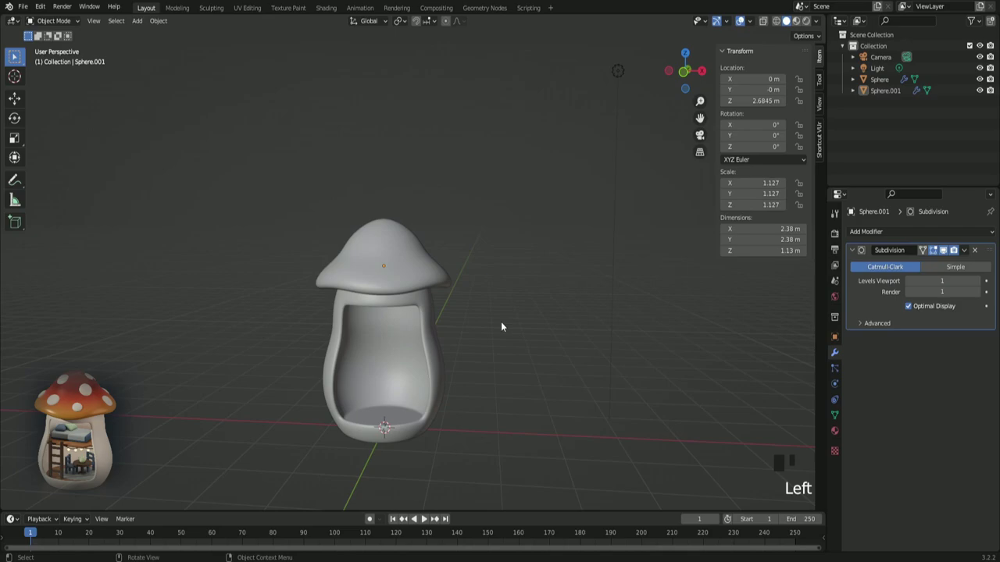
# - Orbit around the scene and select the mushroom stem
pyautogui.moveTo(502, 327); pyautogui.dragTo(427, 386)
pyautogui.scroll(-3)
pyautogui.rightClick(378, 251)
pyautogui.click(581, 286)
pyautogui.moveTo(573, 292); pyautogui.dragTo(567, 287)
# - Look through the camera and bring up the render output Format settings
pyautogui.press('KP_0')
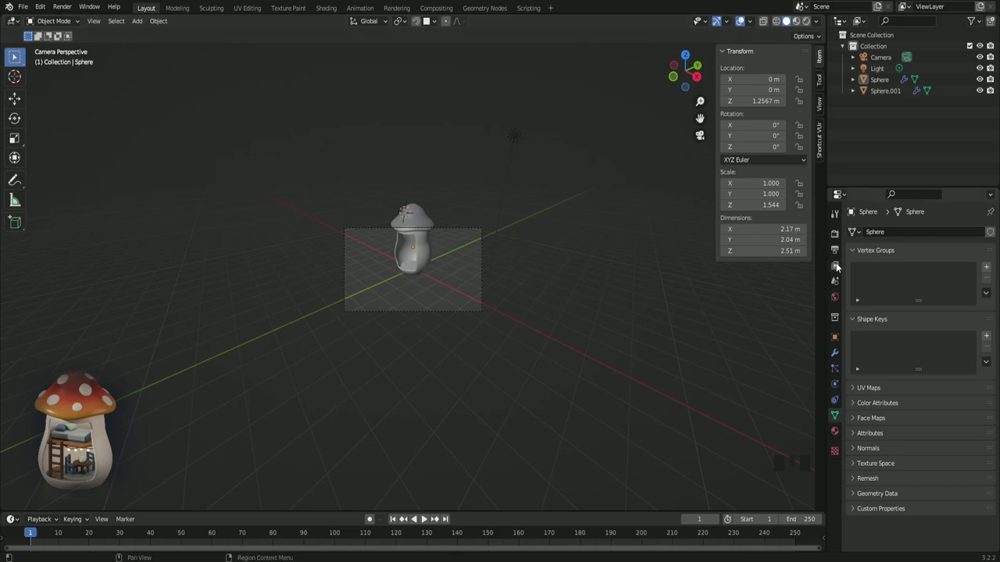
pyautogui.click(839, 255)
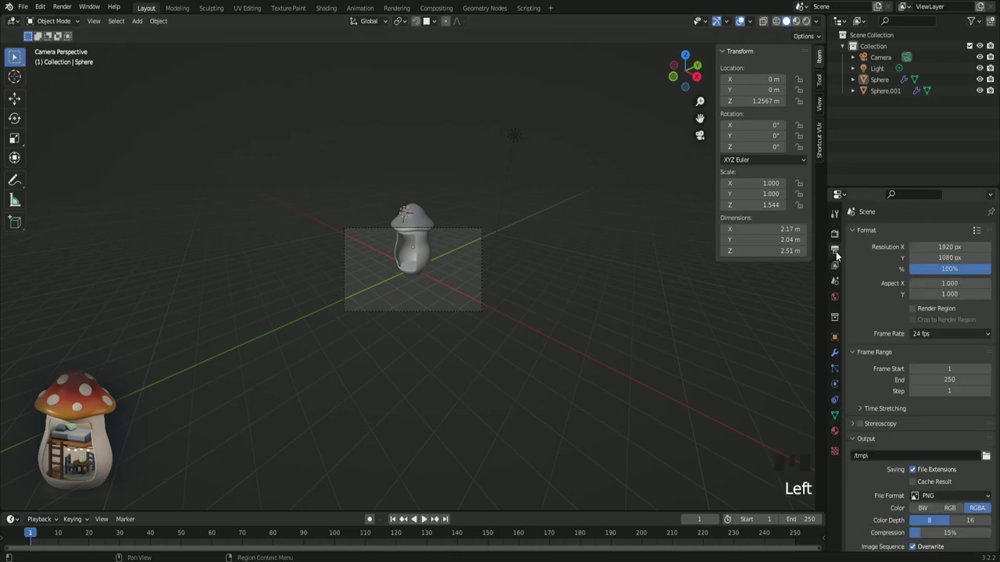
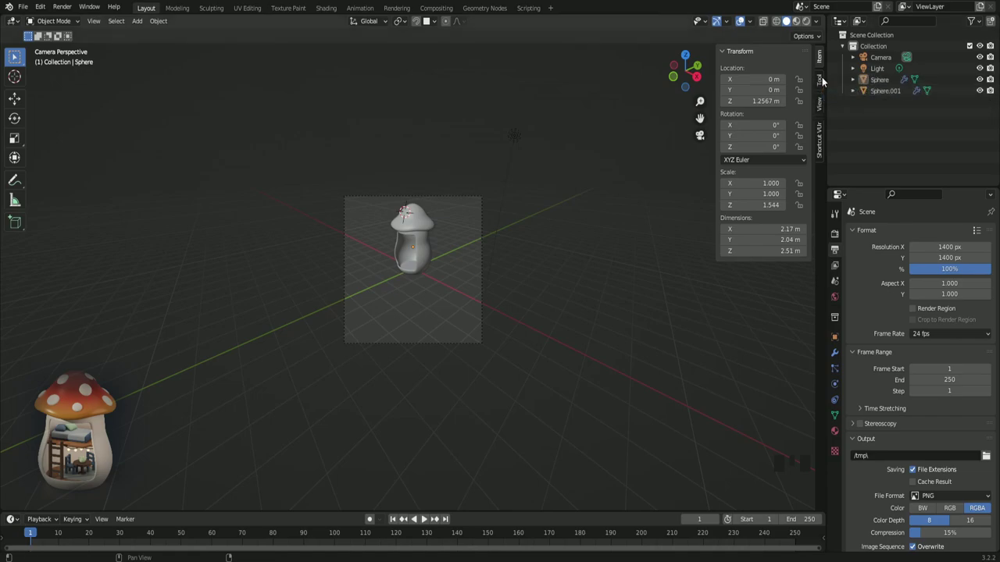
# - Enable Camera to View, select the scene camera and nudge its position with repeated grab moves
pyautogui.click(824, 113)
pyautogui.click(762, 193)
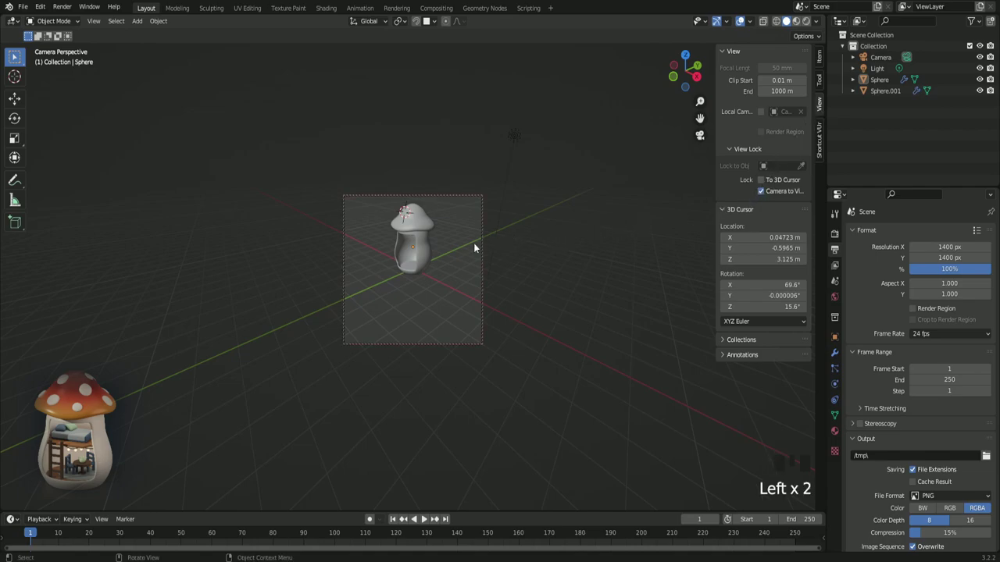
pyautogui.press('g')
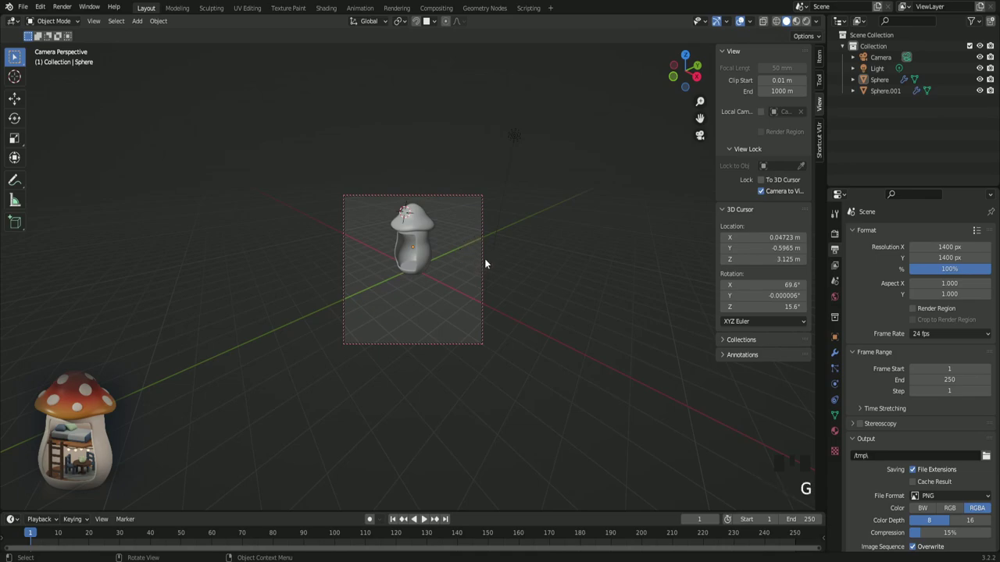
pyautogui.click(484, 263)
pyautogui.press('g')
pyautogui.press('g')
pyautogui.press('g')
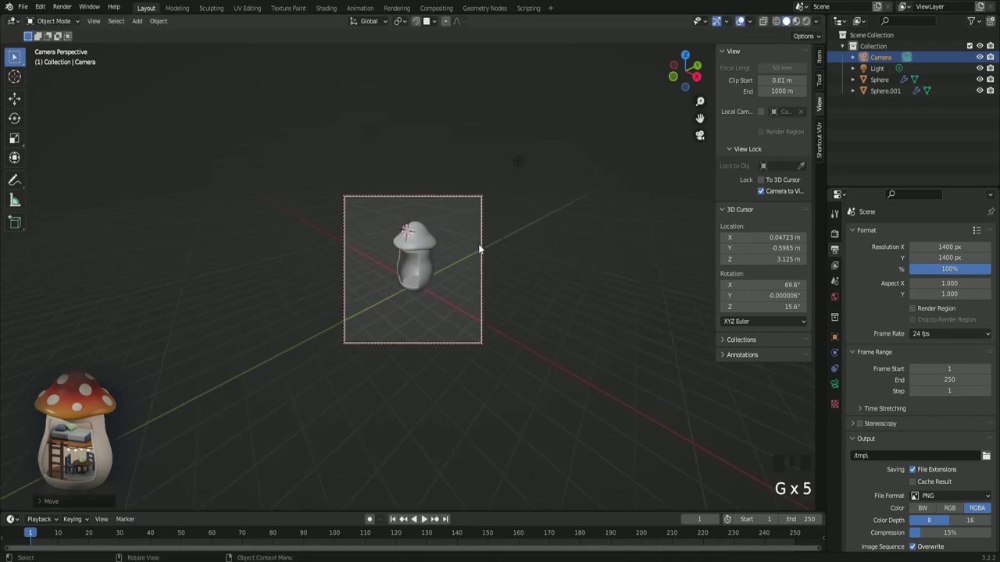
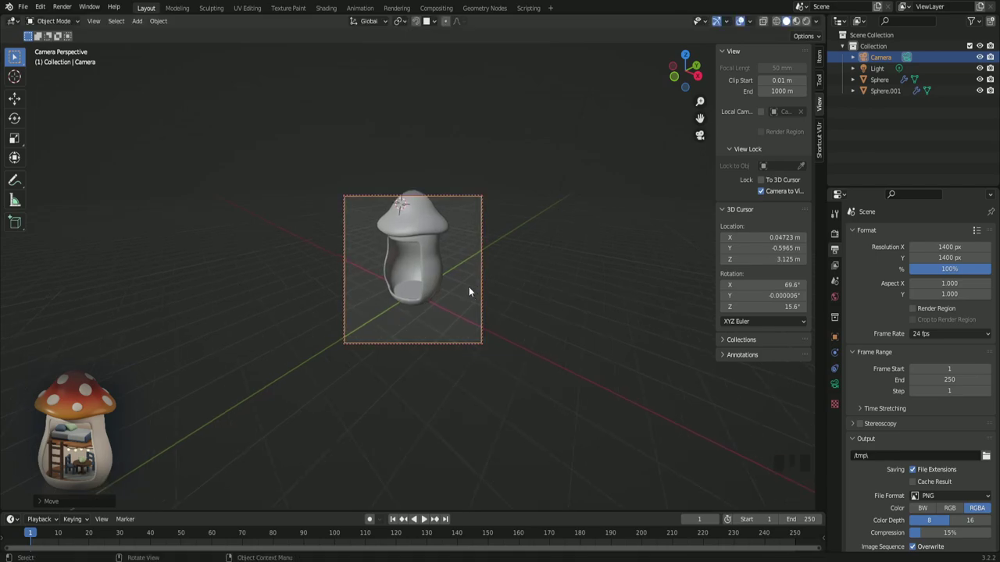
pyautogui.press('g')
pyautogui.press('g')
pyautogui.press('g')
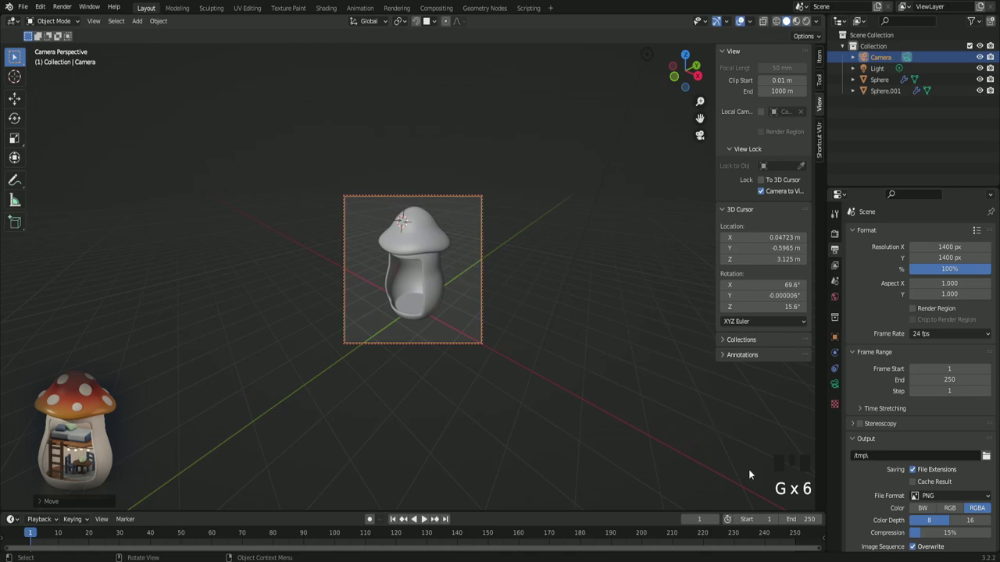
# - Switch the camera lens to Orthographic with an orthographic scale of about 4.014
pyautogui.click(838, 388)
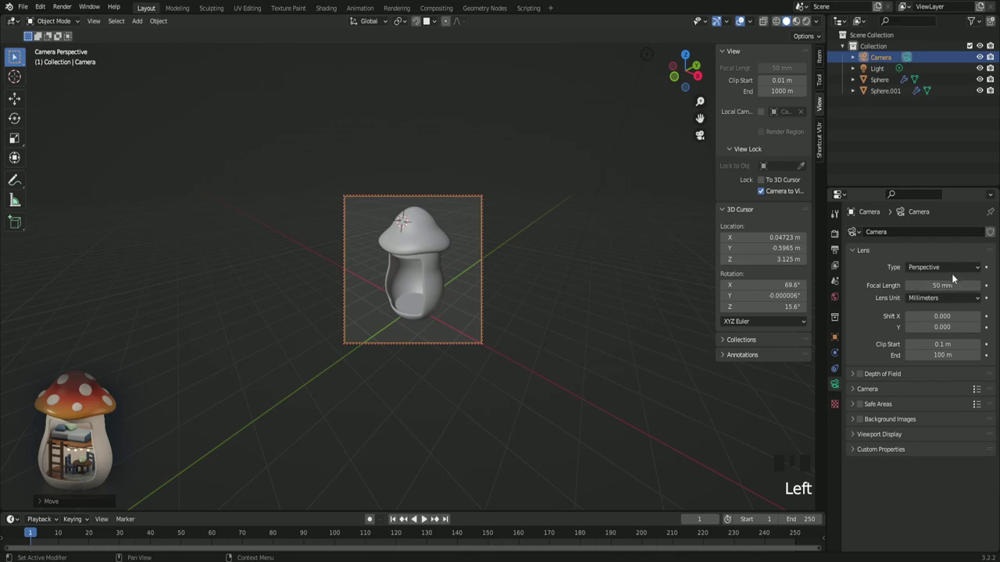
pyautogui.moveTo(956, 274); pyautogui.dragTo(566, 325)
pyautogui.moveTo(564, 325); pyautogui.dragTo(826, 63)
pyautogui.click(826, 62)
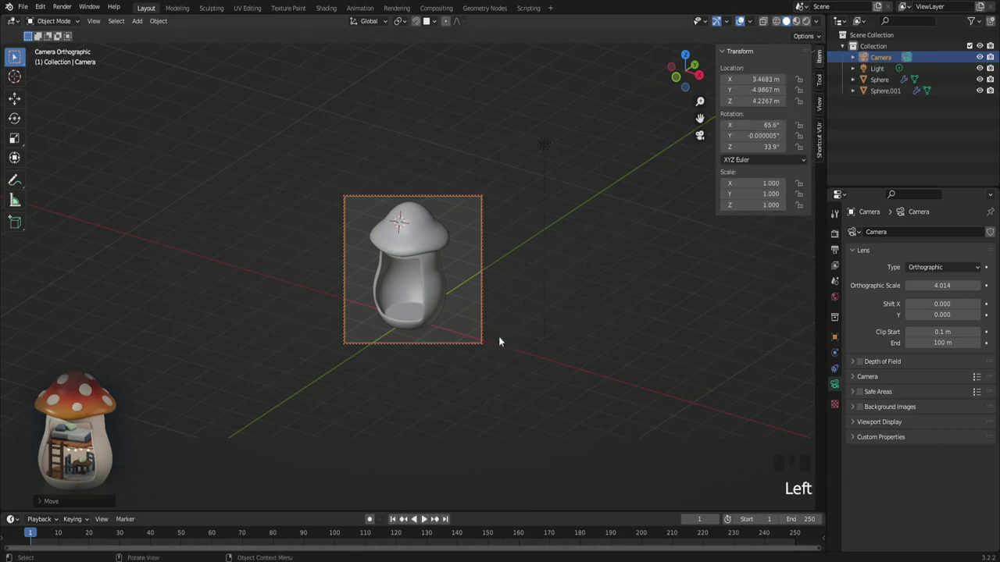
# - Move and swing the camera around the mushroom house so it fills the square frame
pyautogui.press('g')
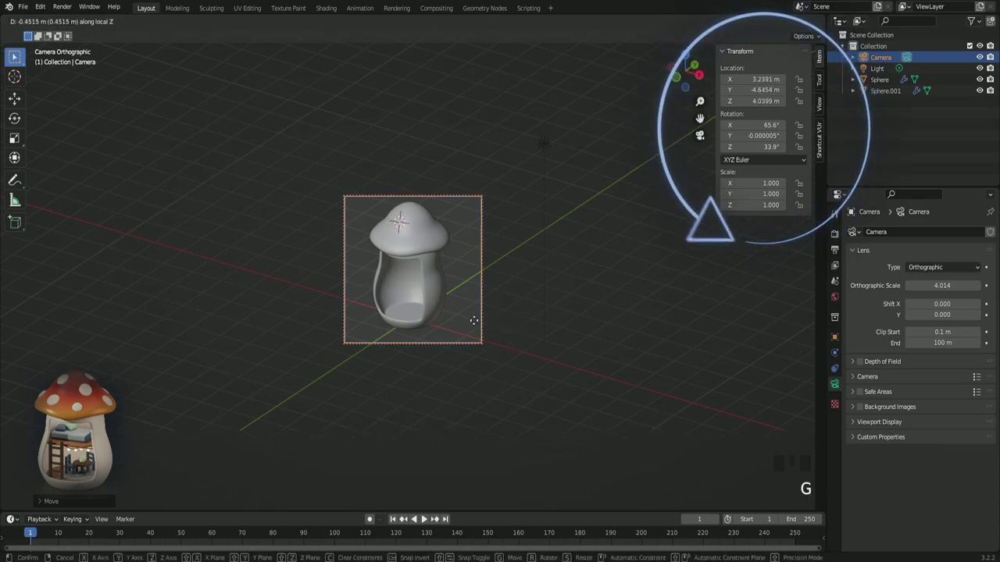
pyautogui.click(486, 327)
pyautogui.click(487, 328)
pyautogui.press('g')
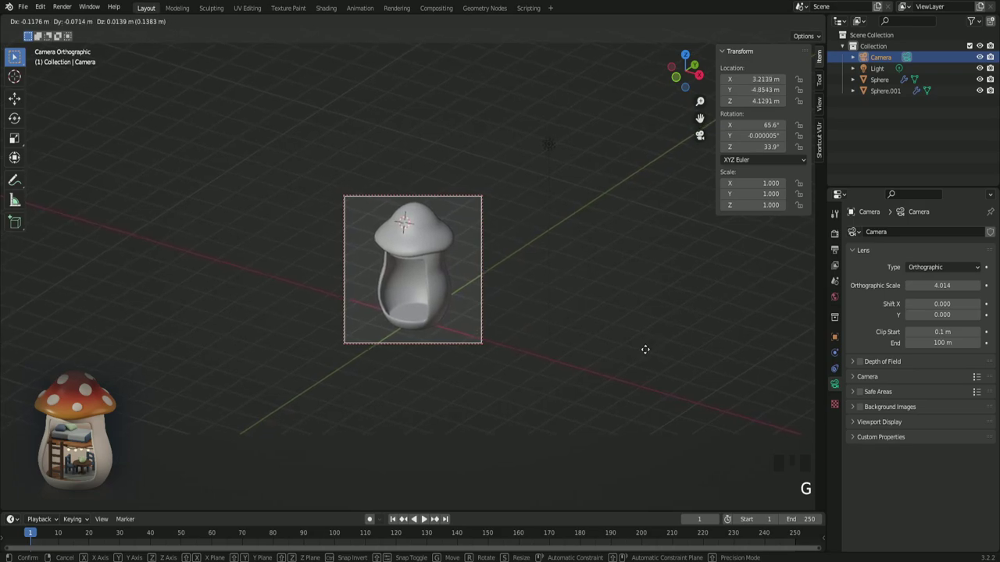
pyautogui.moveTo(650, 353); pyautogui.dragTo(565, 344)
pyautogui.scroll(3)
pyautogui.scroll(3)
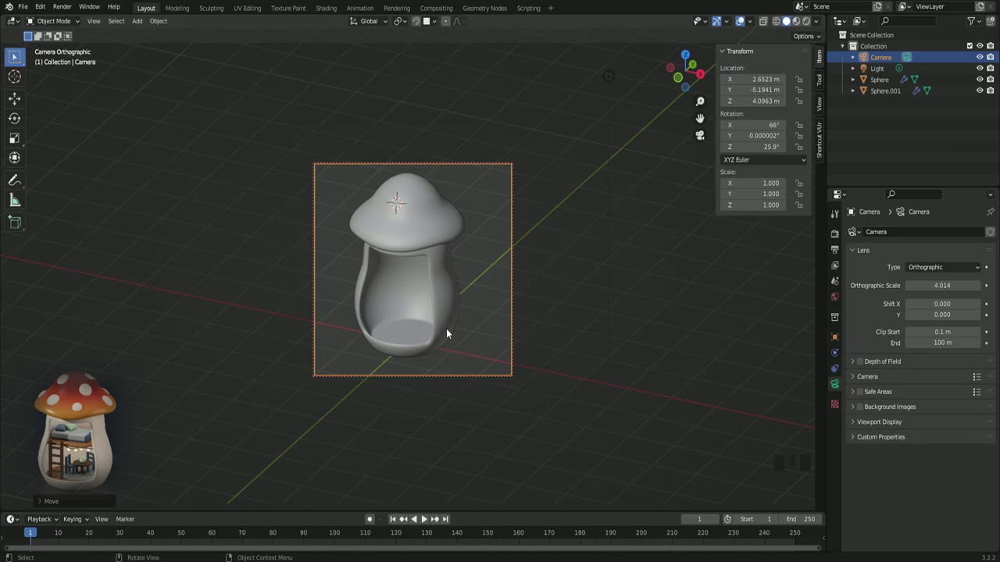
# - Edit the stem mesh, growing the selection with Ctrl+Plus and scaling the doorway faces
pyautogui.click(451, 332)
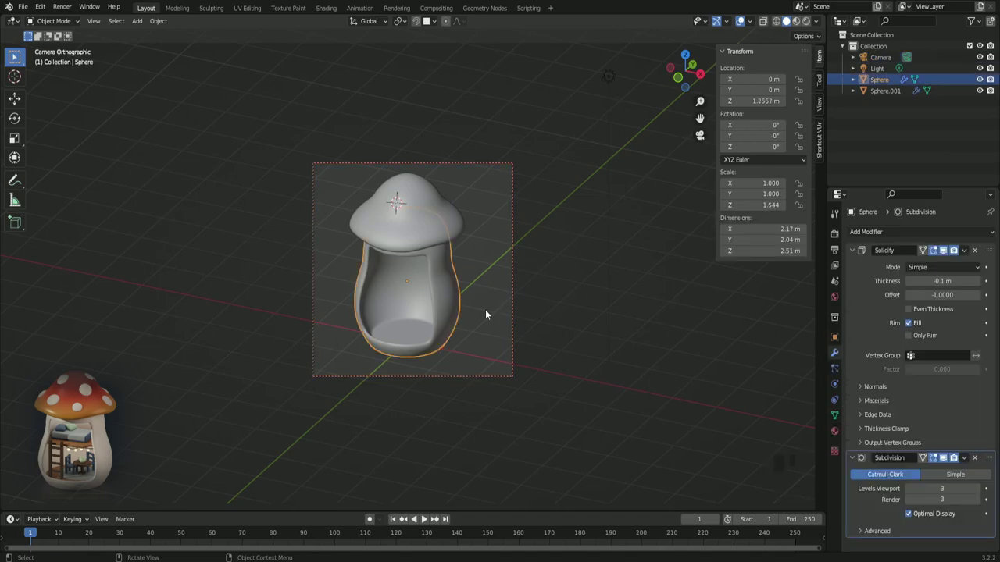
pyautogui.press('Tab')
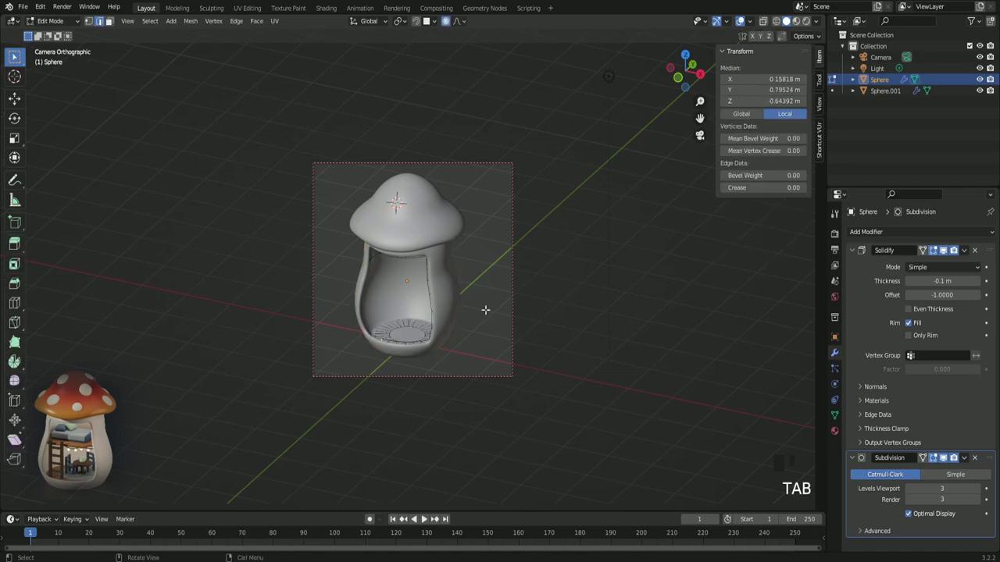
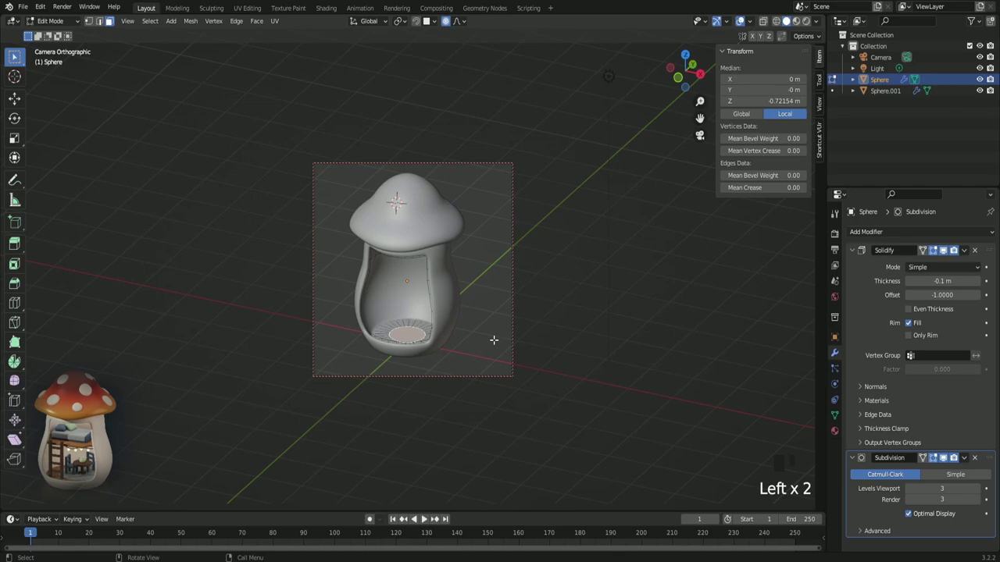
pyautogui.scroll(3)
pyautogui.scroll(3)
pyautogui.scroll(3)
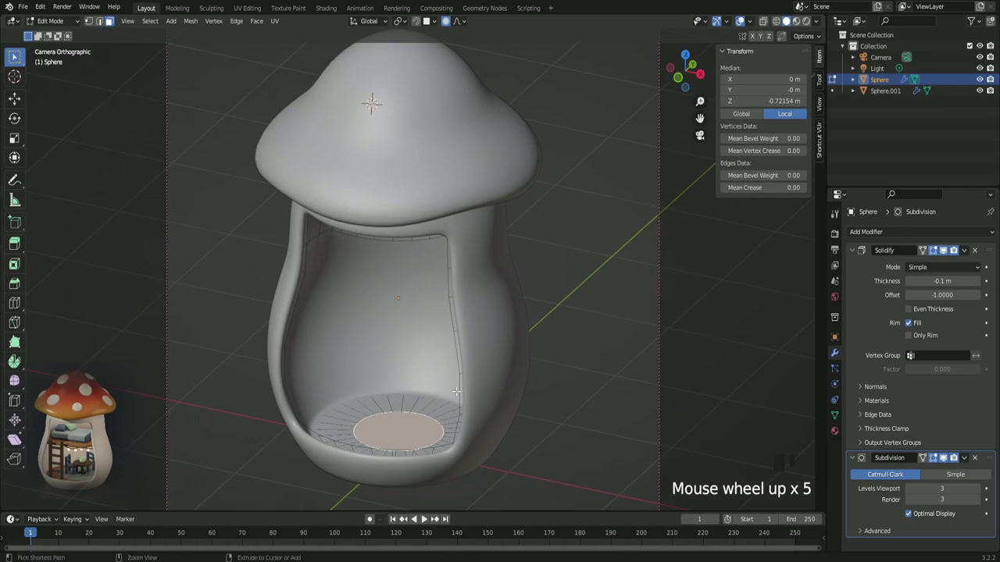
pyautogui.press('ctrl+KP_Add')
pyautogui.press('ctrl+KP_Add')
pyautogui.press('ctrl+KP_Add')
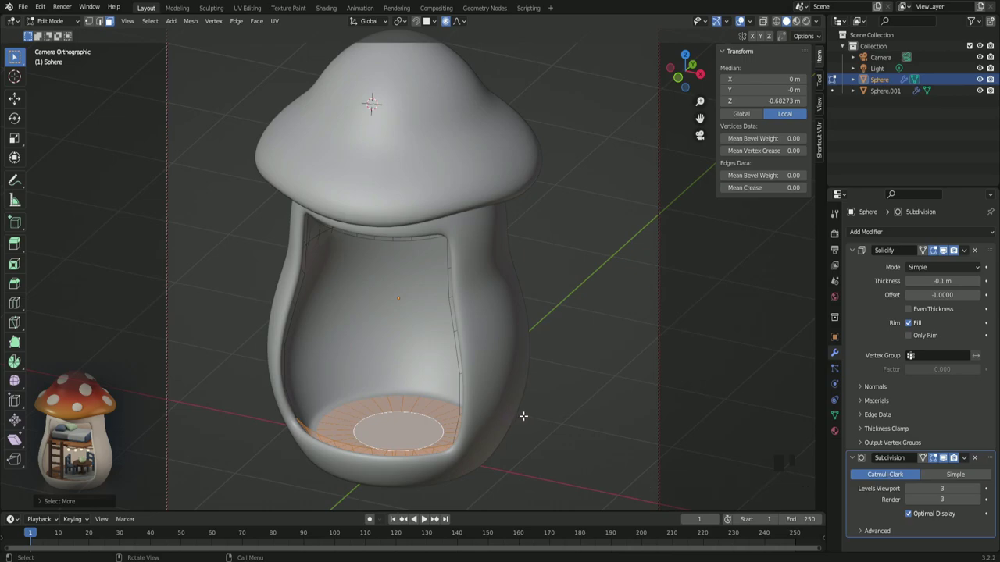
pyautogui.press('s')
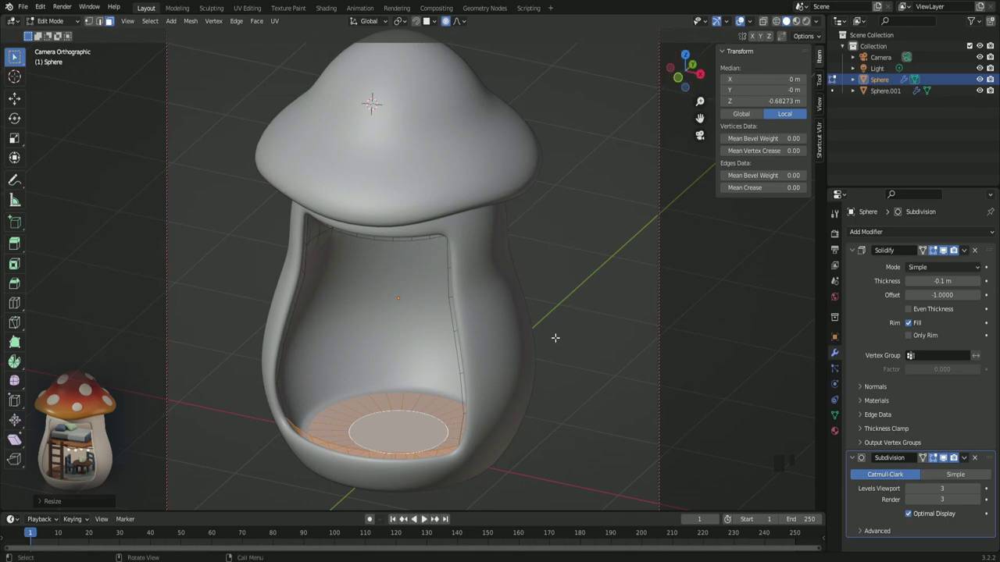
# - Check the doorway opening from a straight-on front view of the mushroom
pyautogui.press('KP_1')
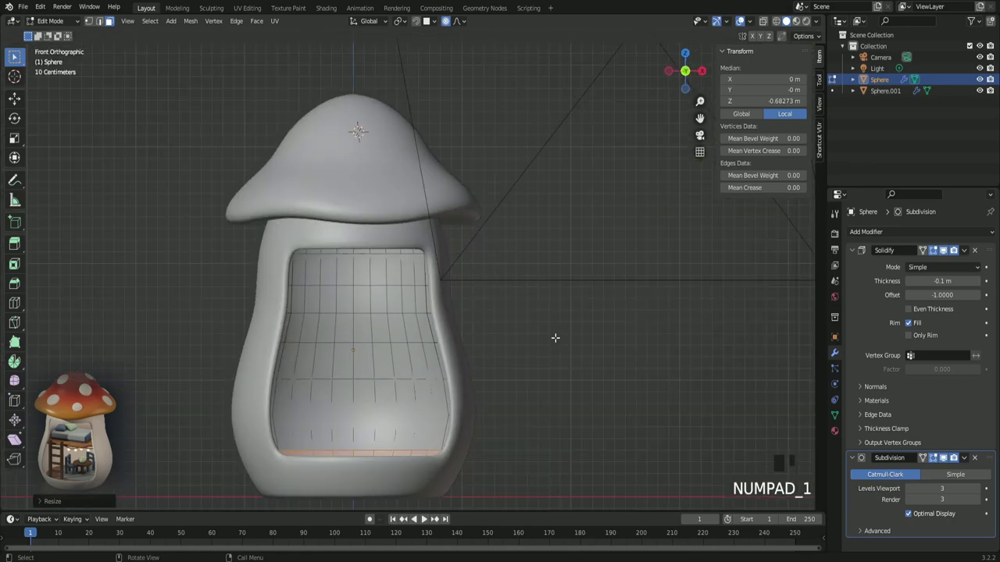
pyautogui.scroll(-3)
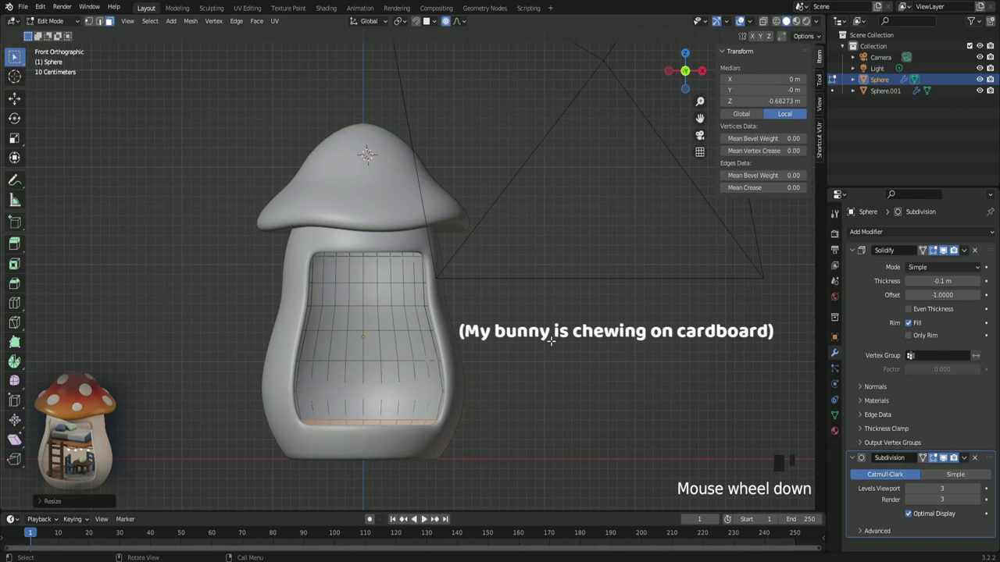
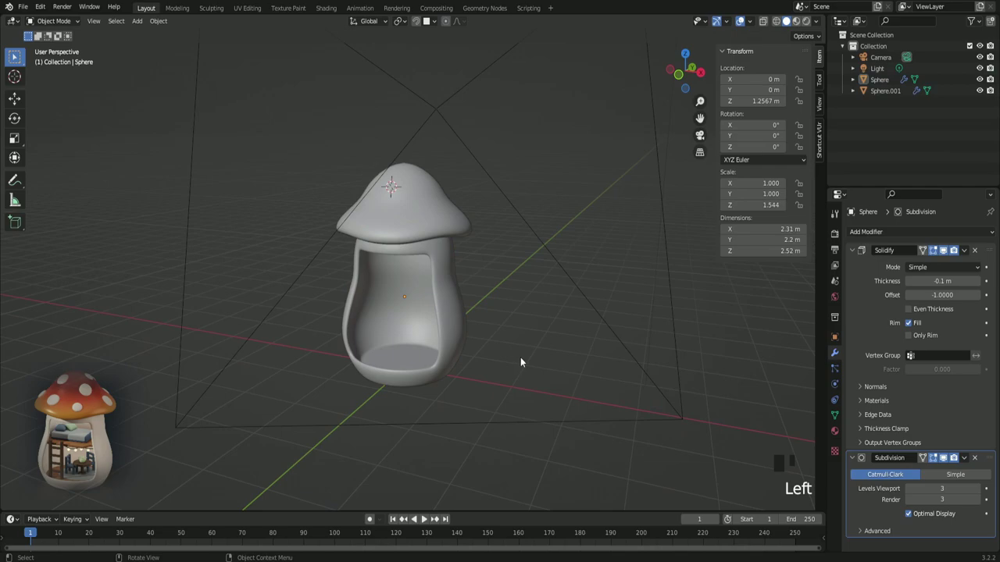
# - Look through the camera and split the 3D viewport vertically into two views
pyautogui.moveTo(523, 359); pyautogui.dragTo(522, 333)
pyautogui.press('KP_0')
pyautogui.scroll(-3)
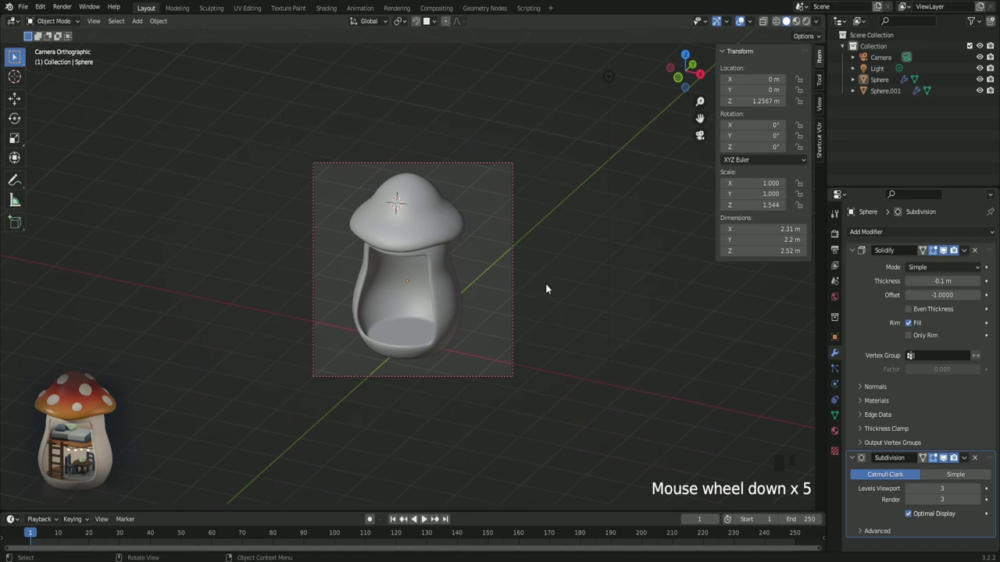
pyautogui.moveTo(546, 283); pyautogui.dragTo(820, 108)
pyautogui.click(820, 109)
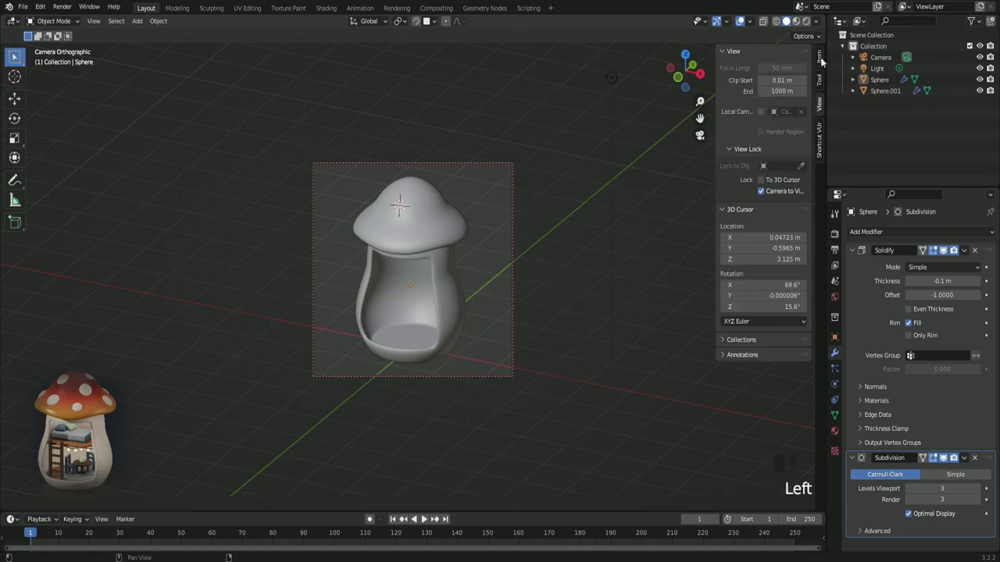
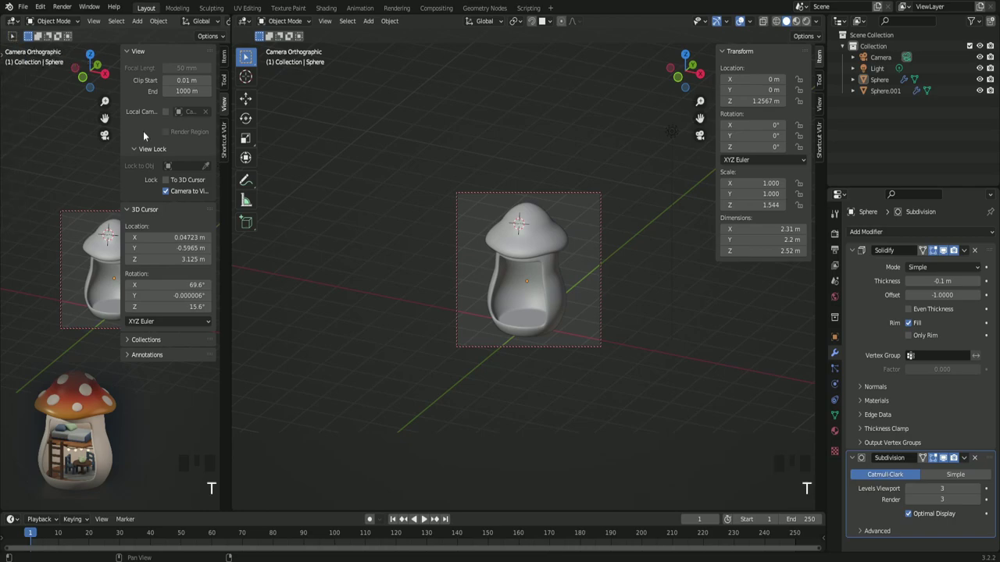
# - Hide the left view's sidebar and switch it to Rendered shading as a camera preview
pyautogui.press('n')
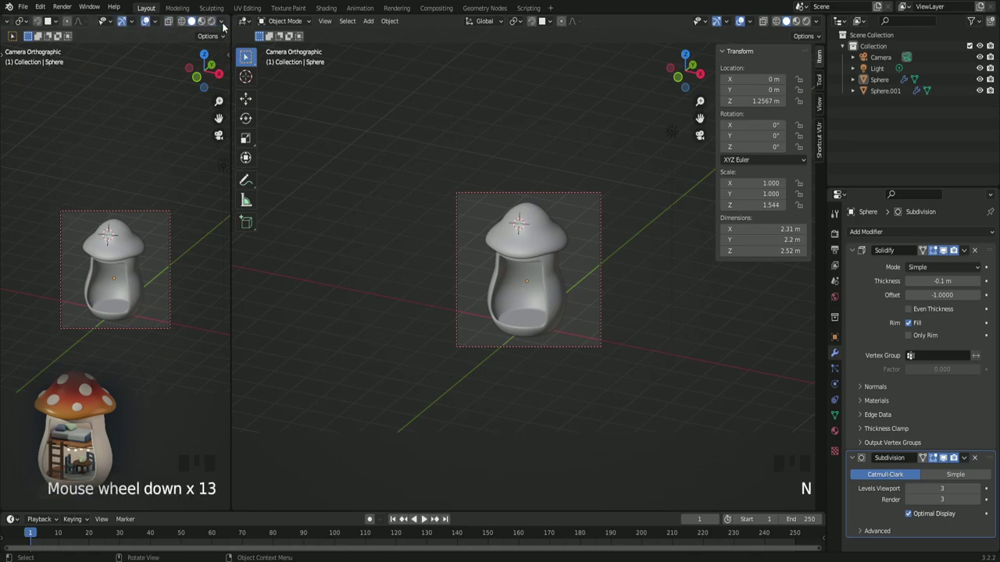
pyautogui.click(216, 25)
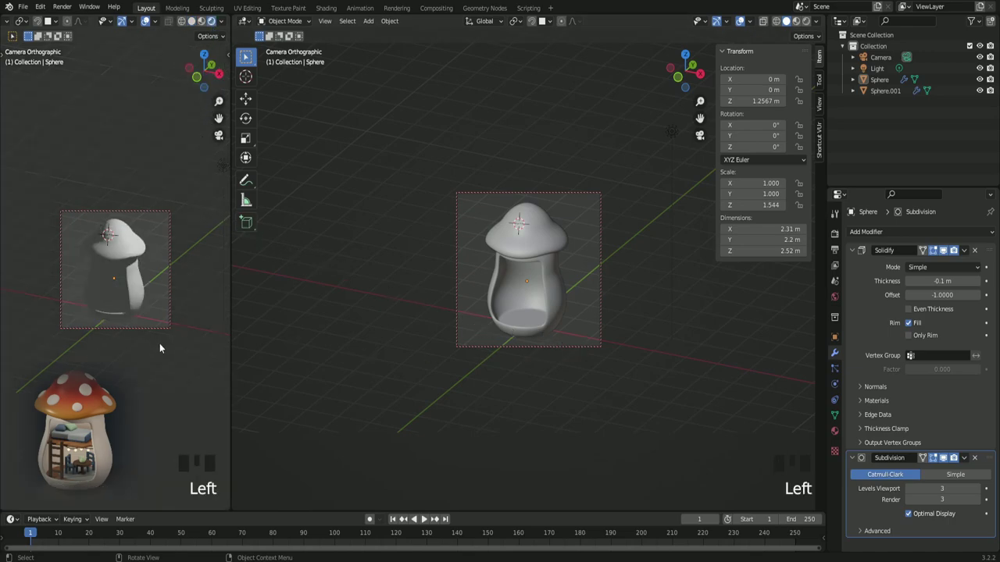
pyautogui.scroll(3)
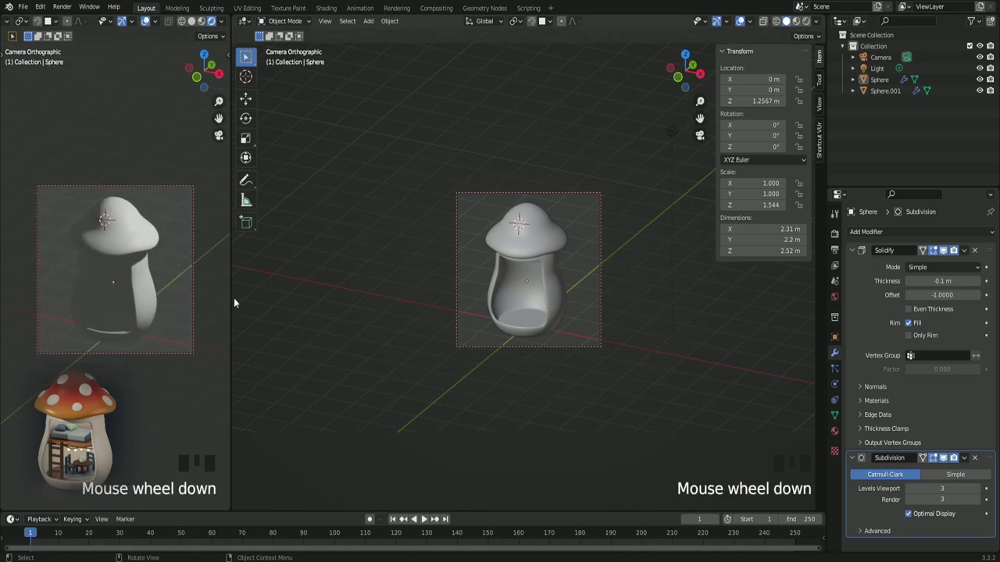
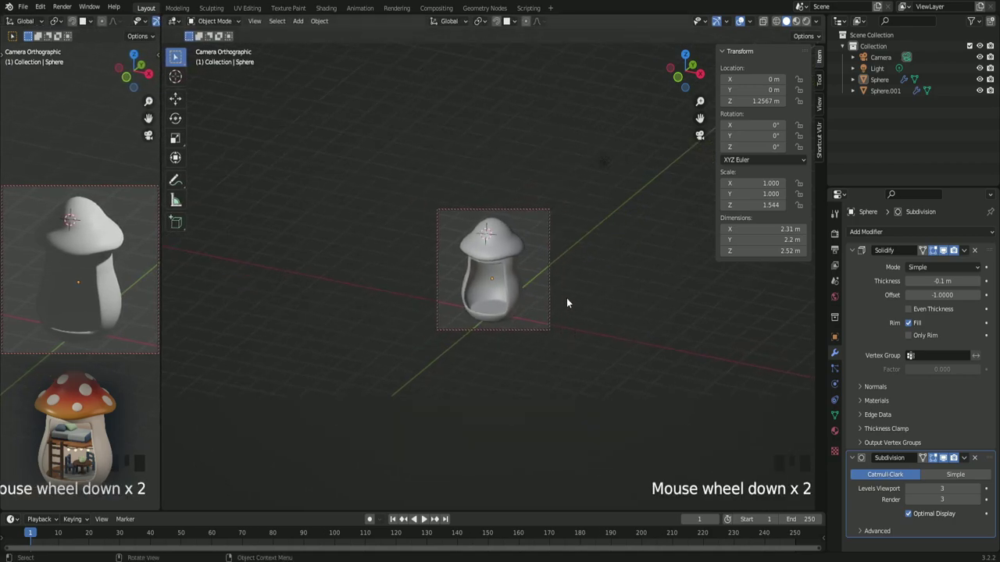
# - Leave the camera view in the main viewport, orbit the house and select the scene light
pyautogui.press('KP_0')
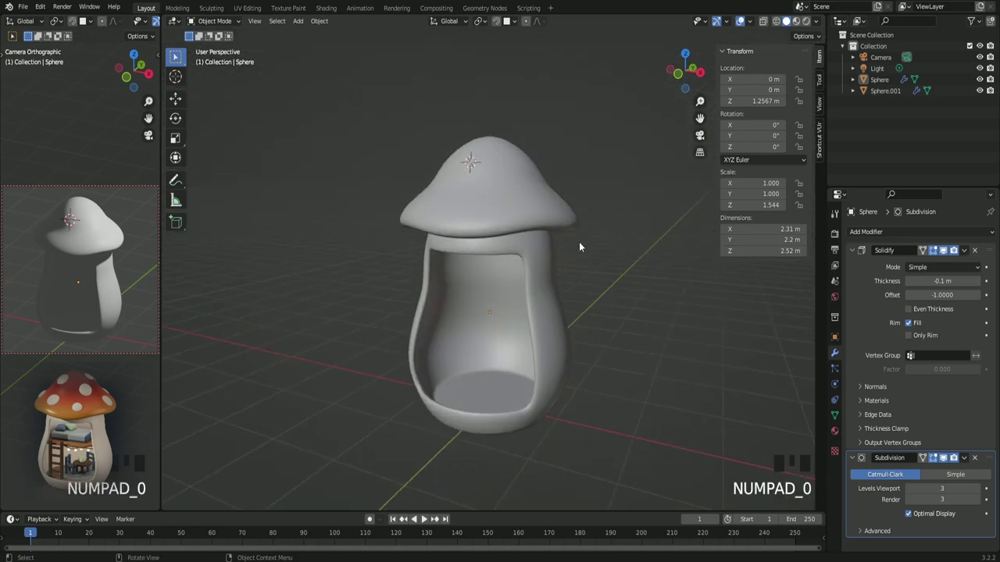
pyautogui.scroll(-3)
pyautogui.scroll(-3)
pyautogui.moveTo(586, 252); pyautogui.dragTo(522, 131)
pyautogui.click(522, 131)
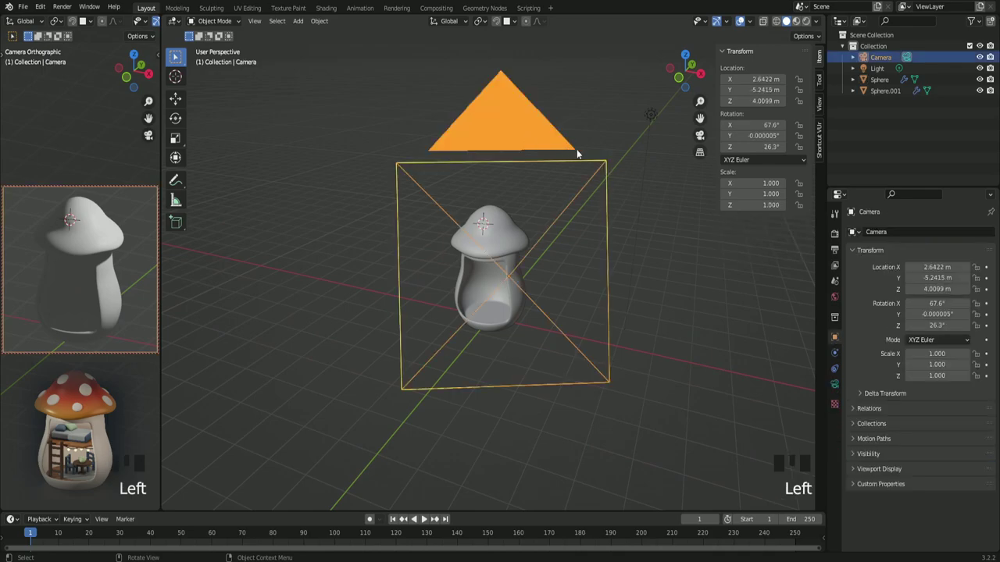
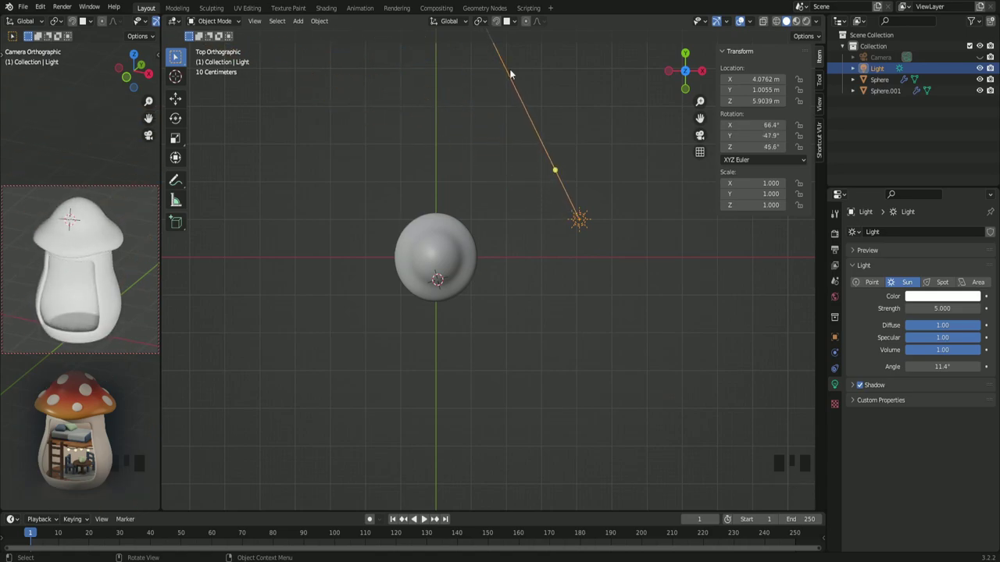
# - Zoom the top view in and out while re-aiming the sun to about 59.4°, −46.1°, 50.6°
pyautogui.scroll(-3)
pyautogui.scroll(-3)
pyautogui.scroll(-3)
pyautogui.scroll(-3)
pyautogui.scroll(3)
pyautogui.scroll(3)
pyautogui.scroll(-3)
pyautogui.scroll(3)
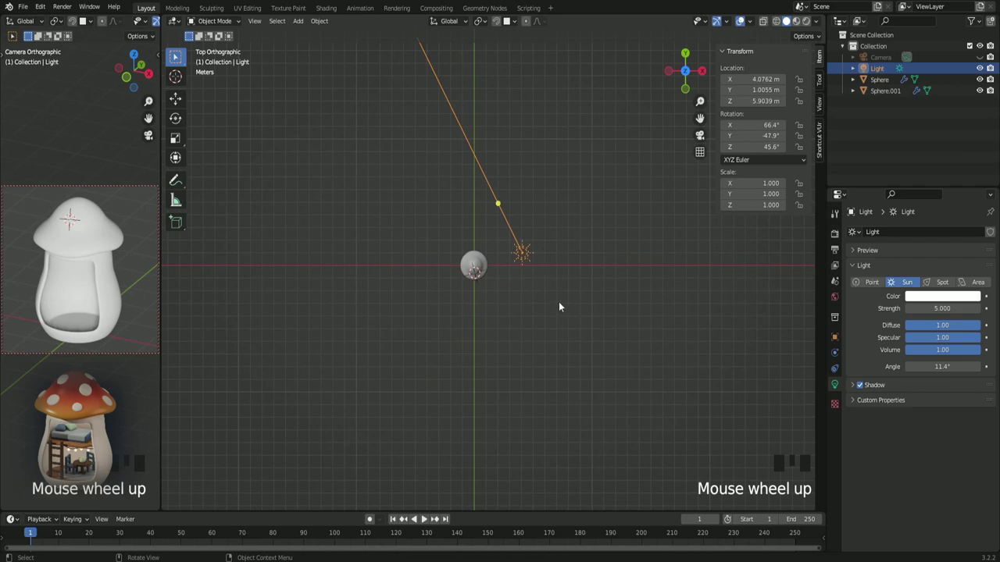
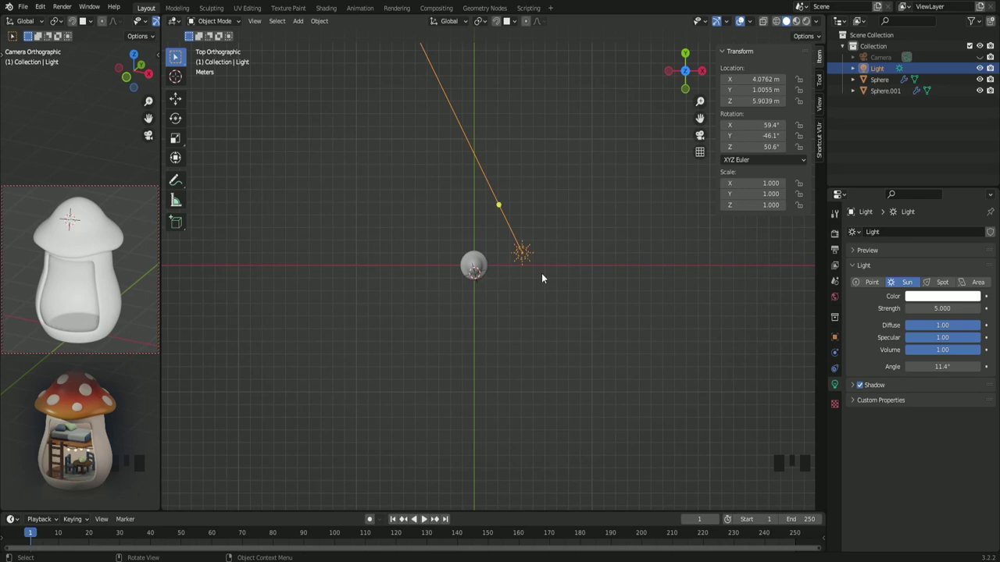
pyautogui.scroll(3)
pyautogui.scroll(3)
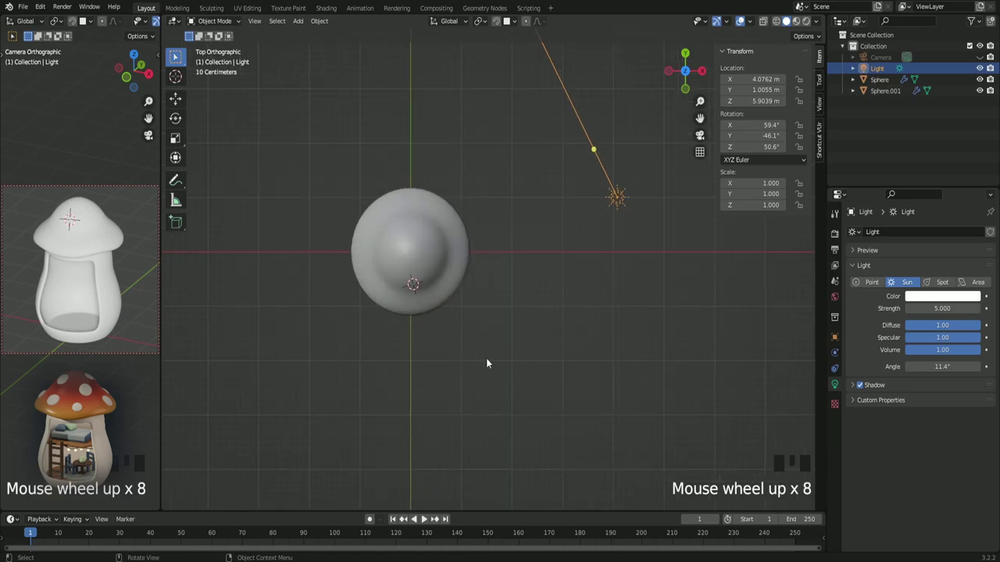
# - From front view, scale the mushroom cap up to about 1.18 (2.49 m wide)
pyautogui.press('KP_1')
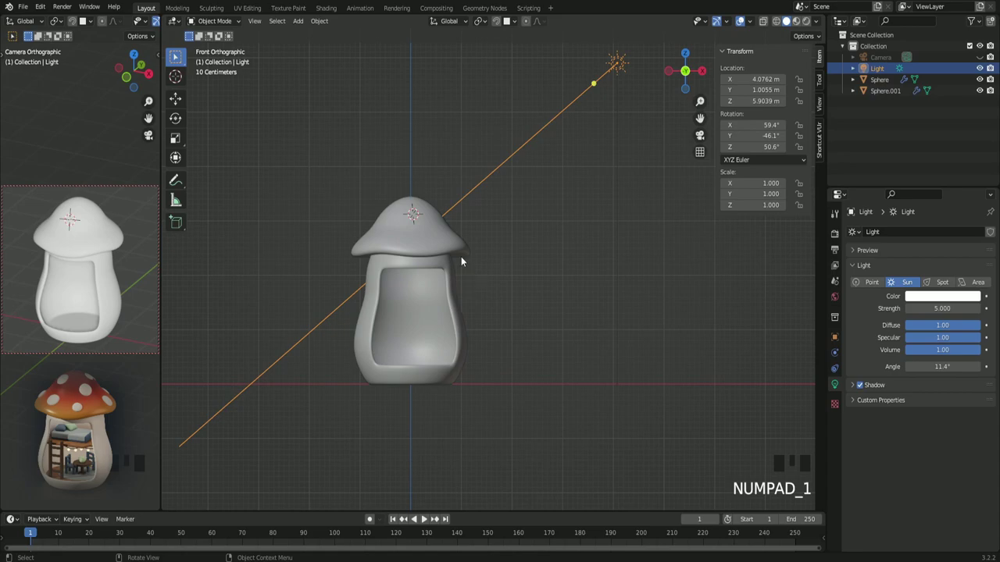
pyautogui.click(452, 247)
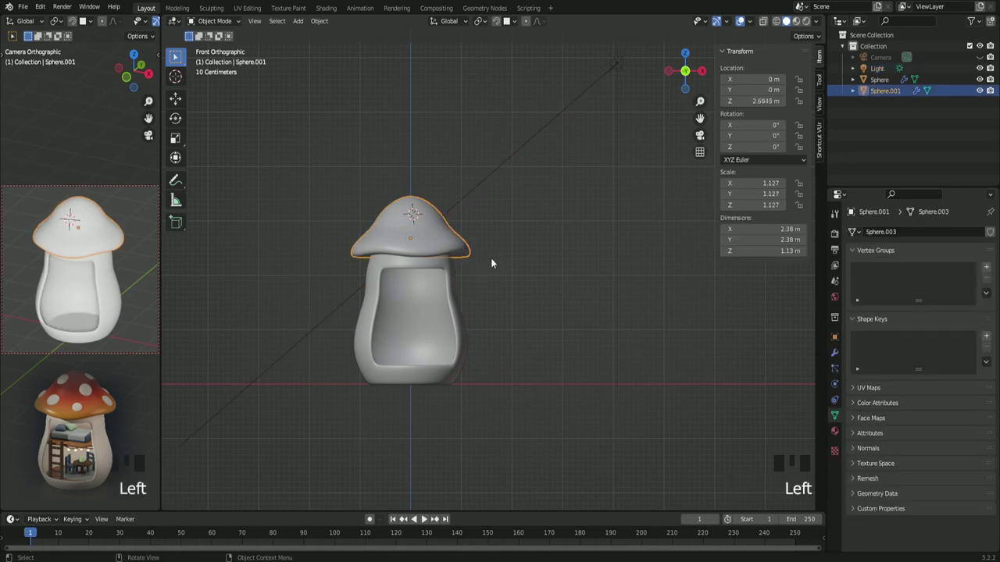
pyautogui.press('s')
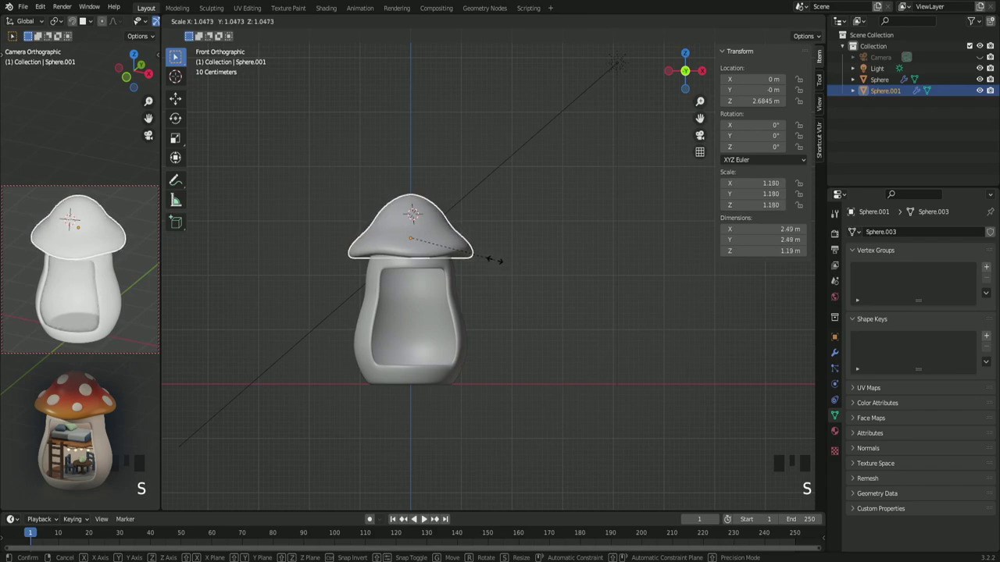
# - Raise the cap along Z to about 2.715 m so it sits slightly higher above the stem
pyautogui.press('g')
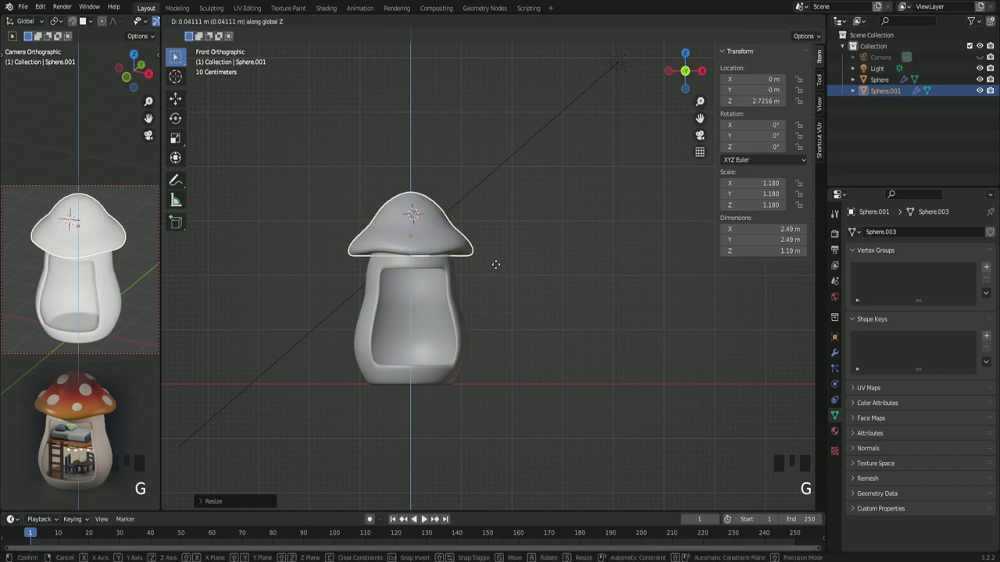
pyautogui.press('z')
pyautogui.press('g')
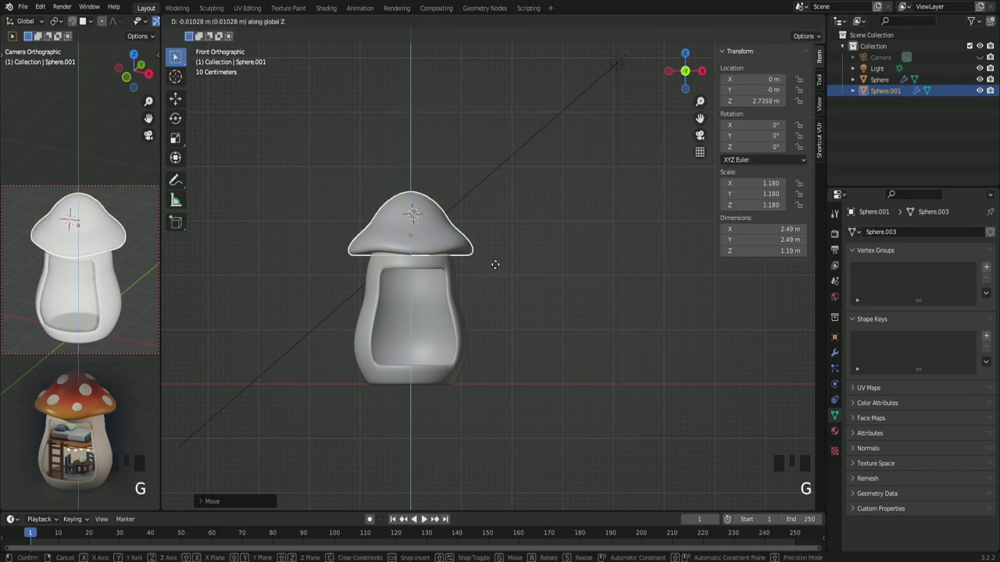
pyautogui.press('z')
pyautogui.press('z')
pyautogui.click(545, 288)
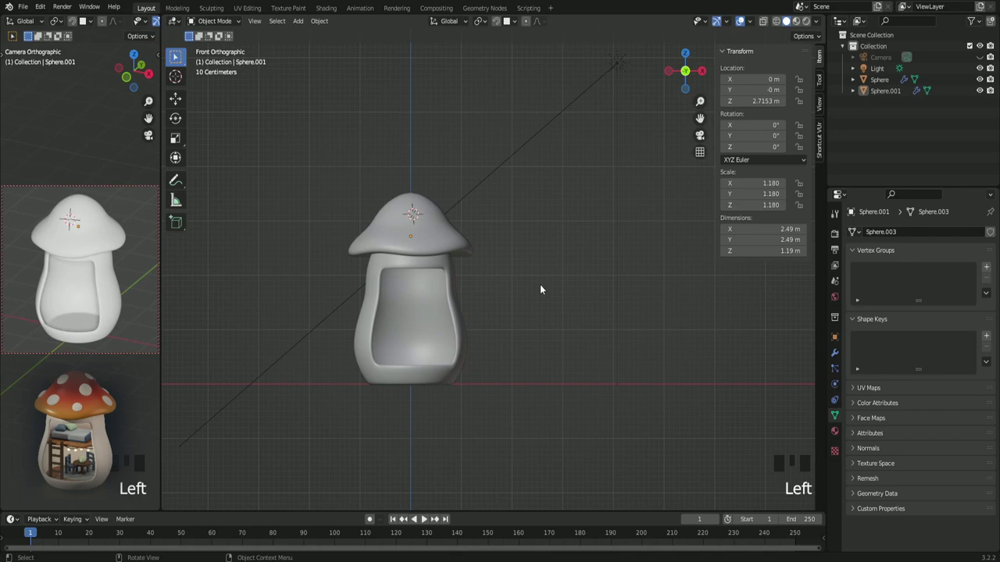